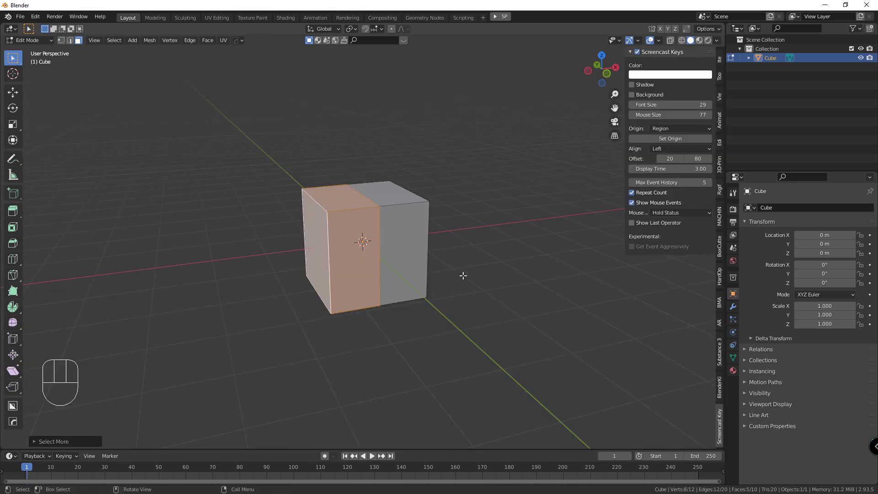
Step: Delete the cube's left half and mirror the remainder across X with Clipping enabled
key("Delete")
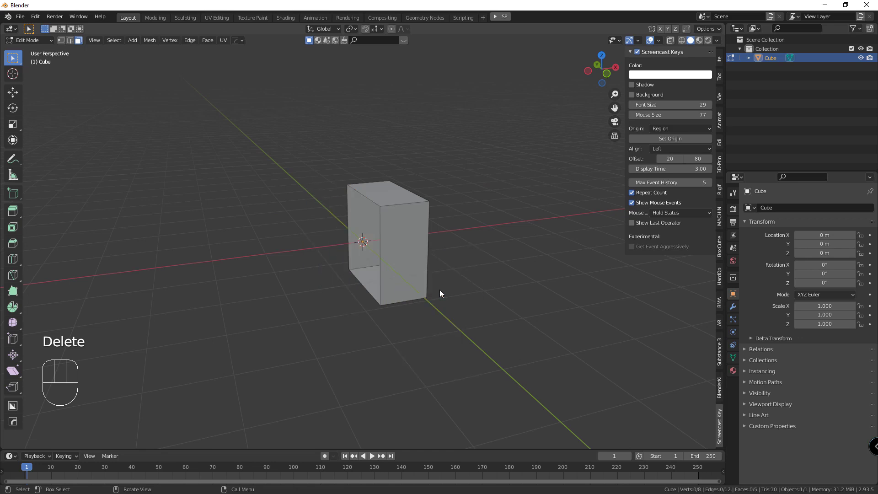
left_click_drag(491, 275, 573, 285)
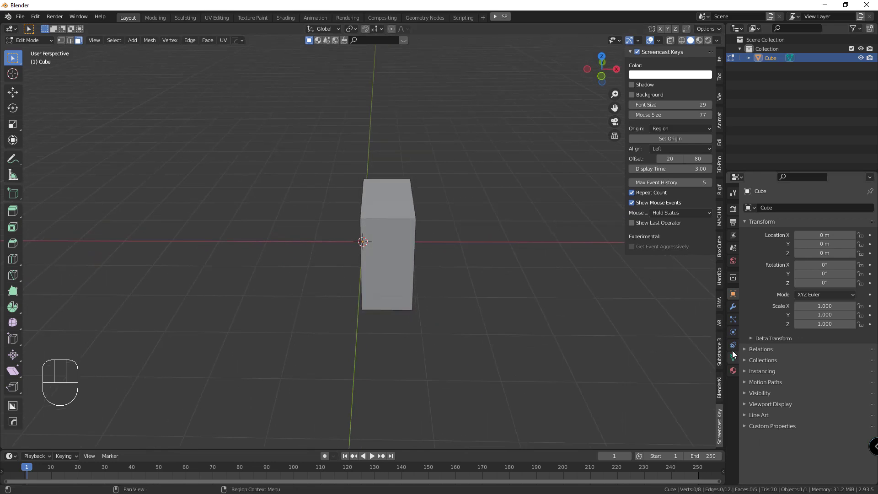
left_click_drag(735, 311, 756, 292)
left_click_drag(792, 207, 699, 312)
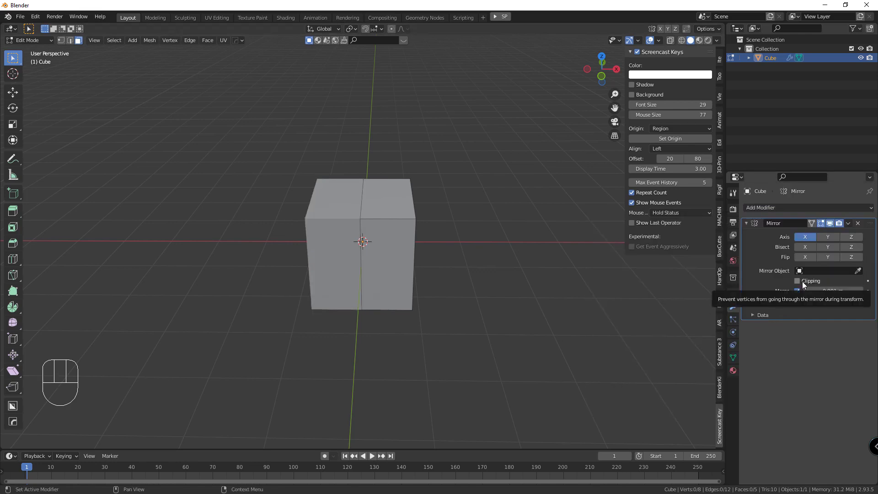
left_click(805, 284)
left_click_drag(494, 253, 409, 249)
Step: Extrude the front face outward into a long body and add loop cuts across it
left_click(341, 256)
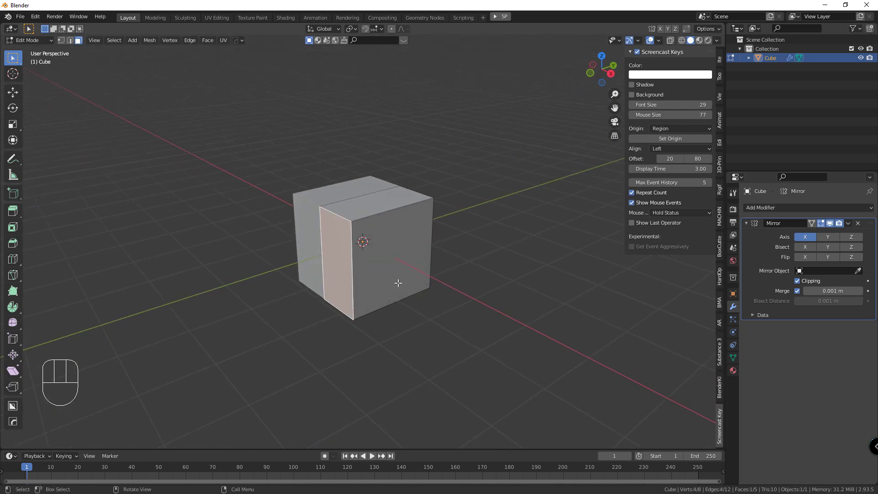
key("a")
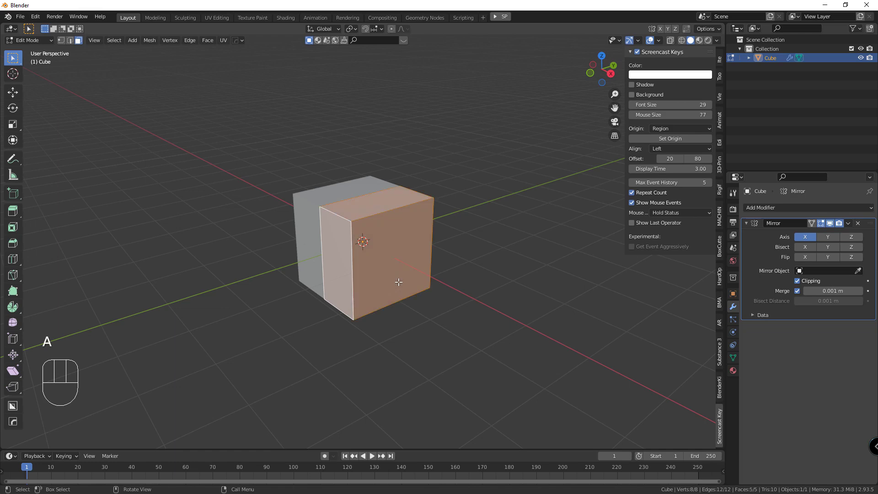
key("s")
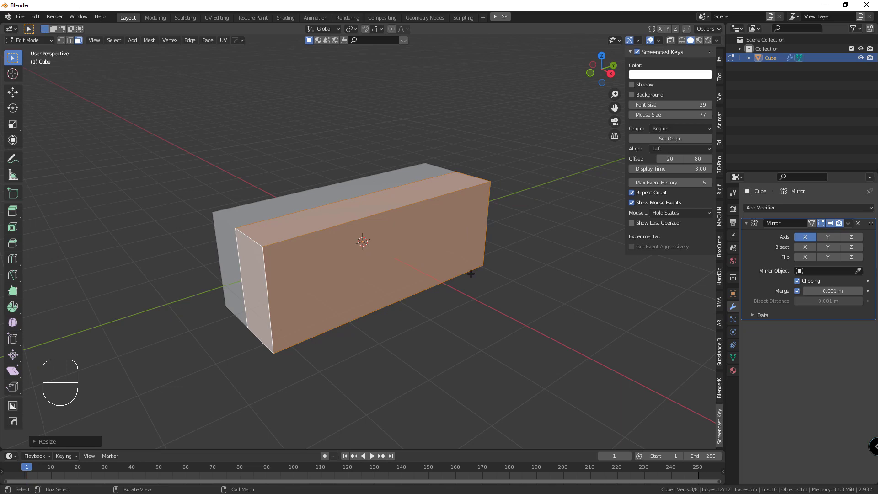
key("ctrl+r")
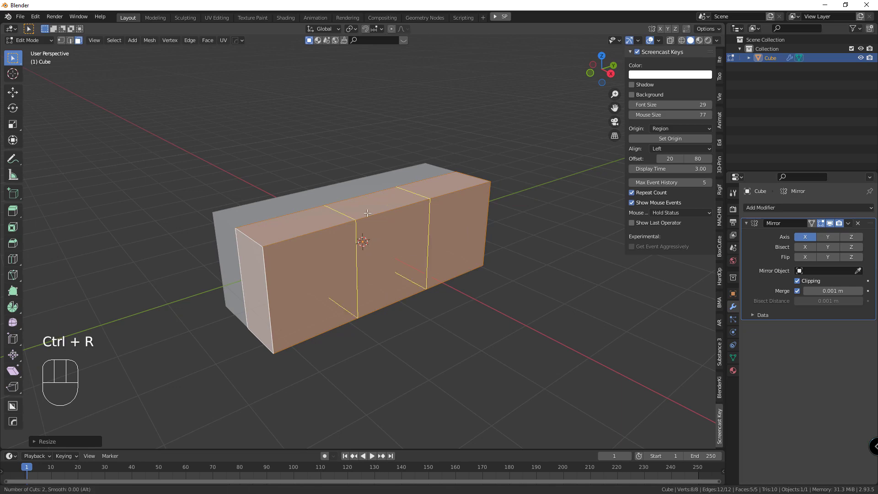
left_click(373, 198)
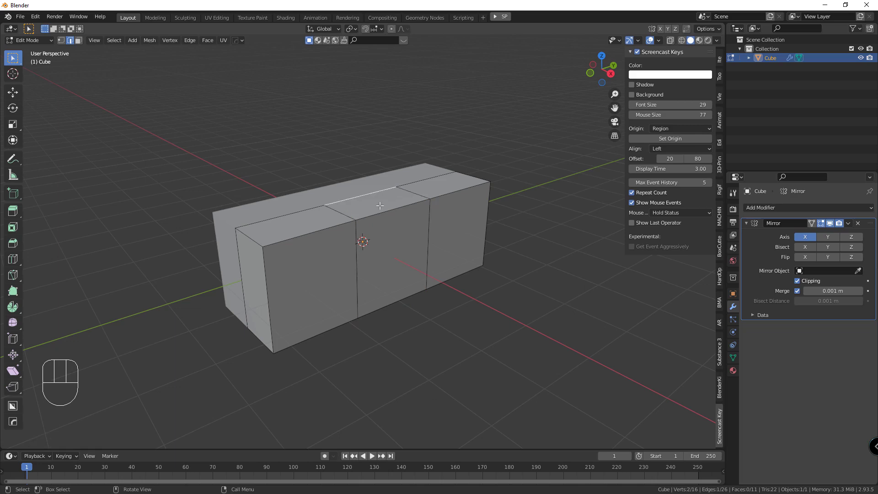
left_click(82, 45)
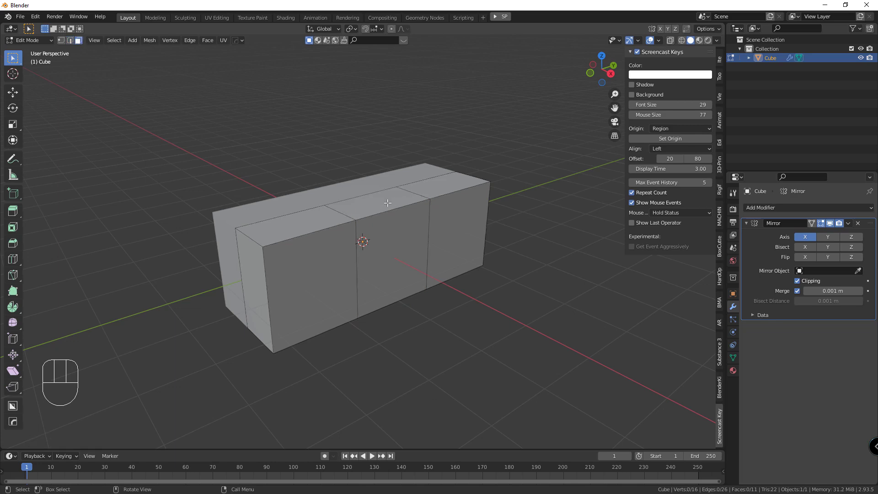
Step: Extrude the top middle face upward into a cabin and taper its top inward
left_click(388, 202)
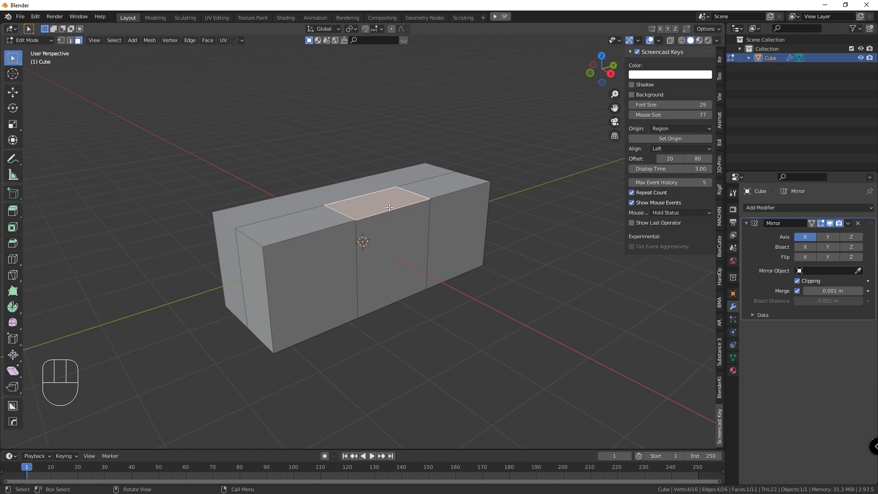
key("e")
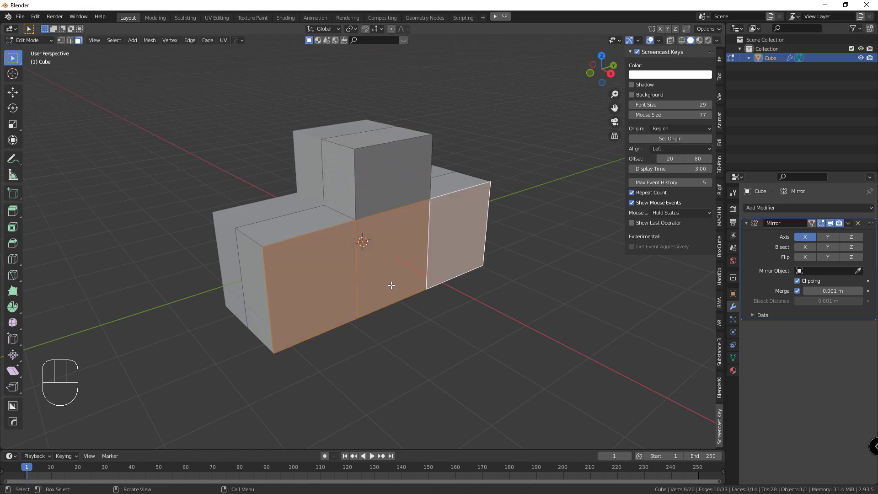
key("g")
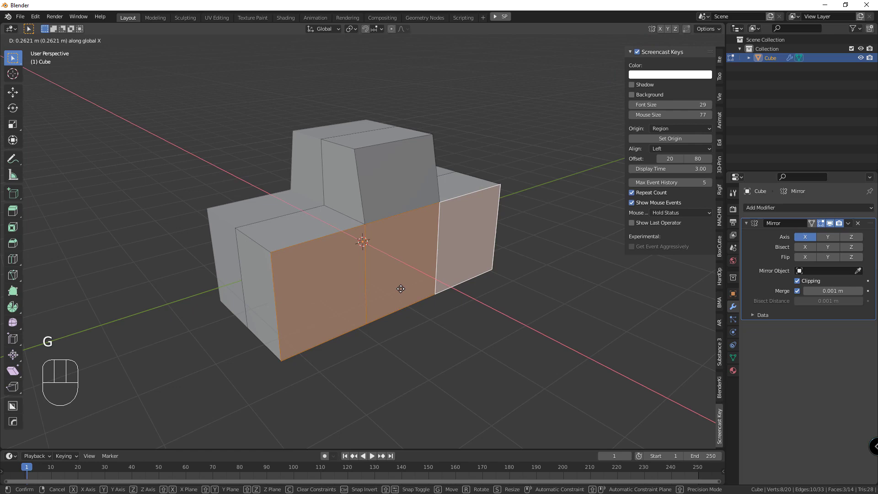
left_click_drag(371, 315, 353, 303)
key("KP_1")
key("KP_3")
left_click(63, 43)
left_click(658, 60)
Step: Move the cabin's top edges in side view to slope its front and back
left_click(294, 219)
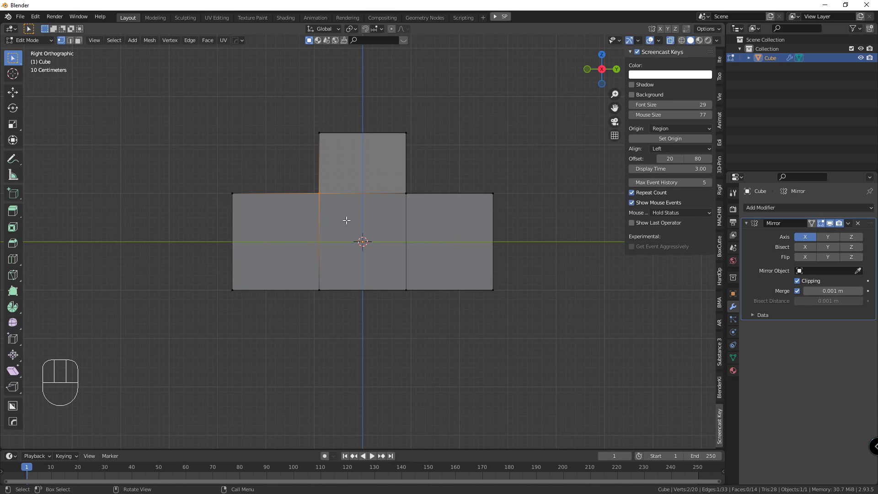
key("g")
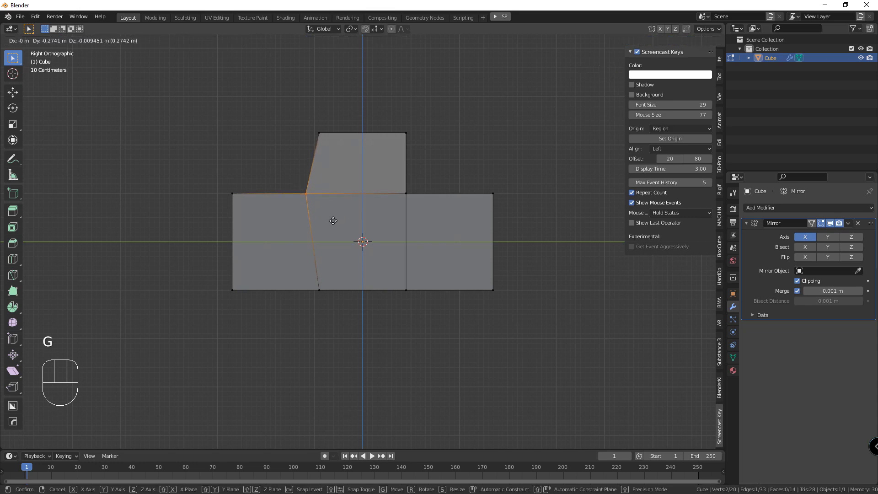
left_click(395, 209)
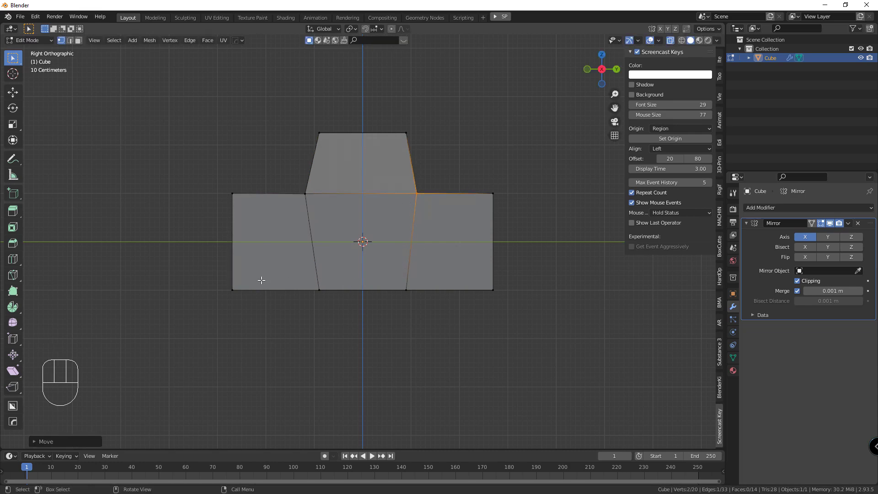
Step: Raise the body's bottom edges along Z to make it shallower, then return to Object Mode
left_click_drag(418, 302, 275, 318)
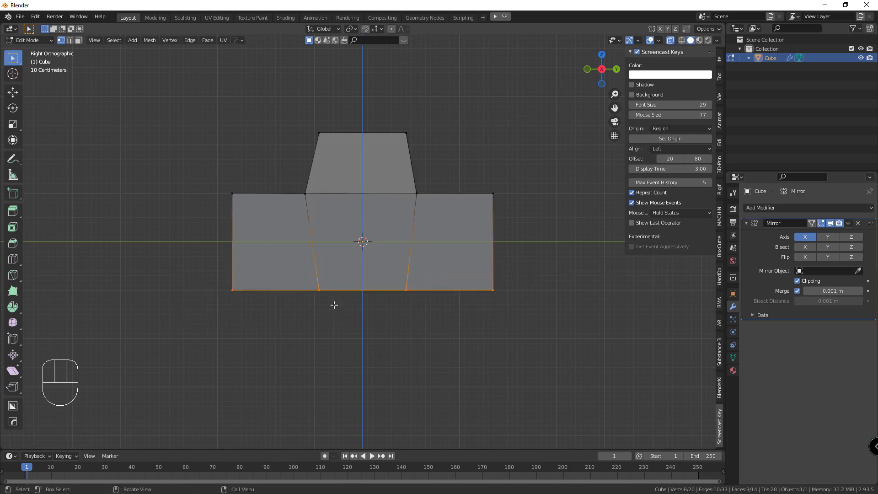
key("g")
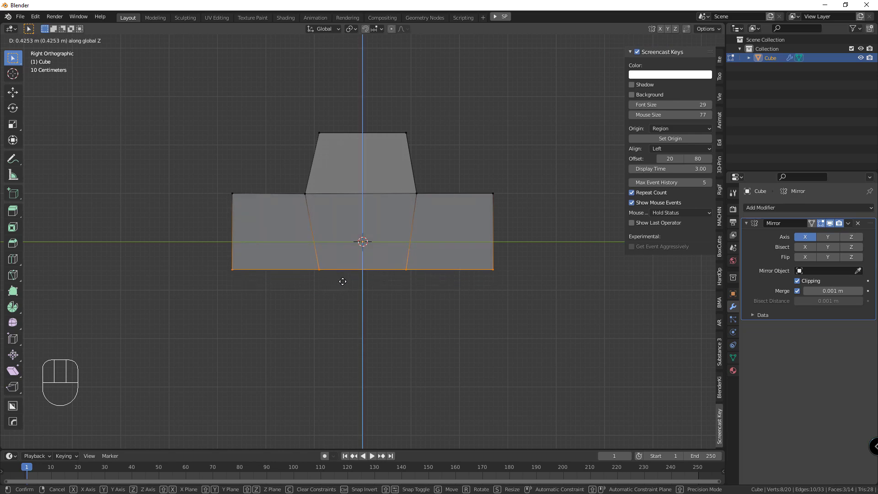
left_click_drag(212, 271, 243, 276)
left_click_drag(313, 272, 271, 284)
left_click_drag(310, 252, 331, 256)
key("Tab")
middle_click(357, 264)
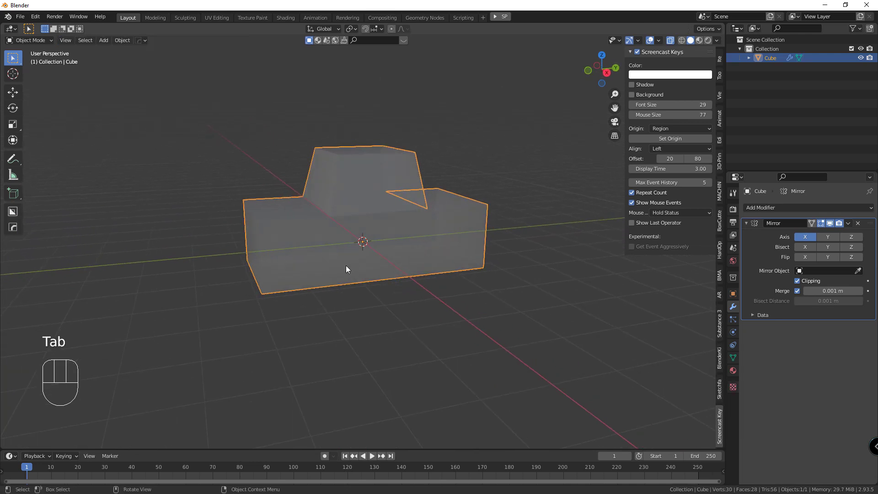
Step: Add a cylinder, rotate it 90° about X and scale it down into a front wheel
key("shift+s")
key("shift+a")
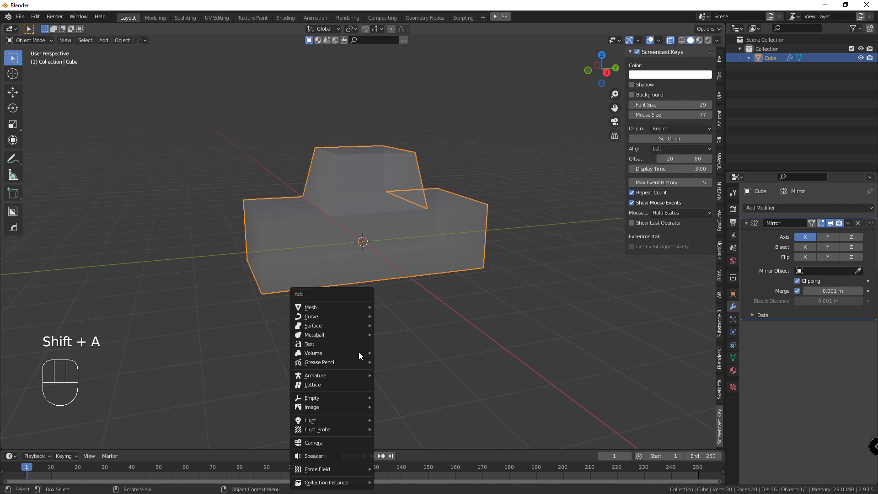
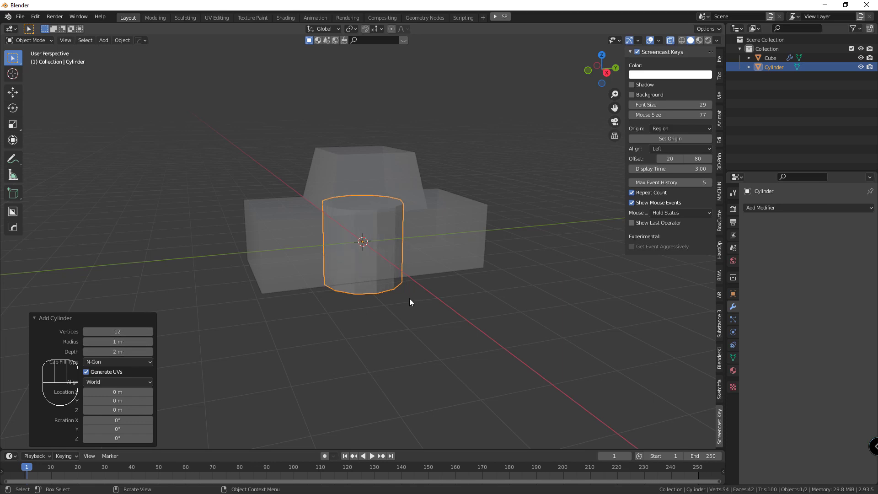
left_click(412, 301)
left_click(396, 285)
key("r")
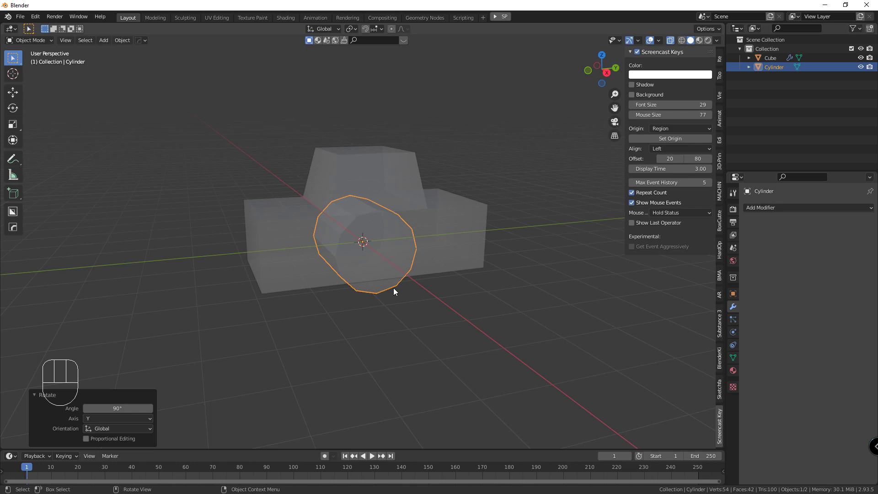
key("KP_1")
key("KP_3")
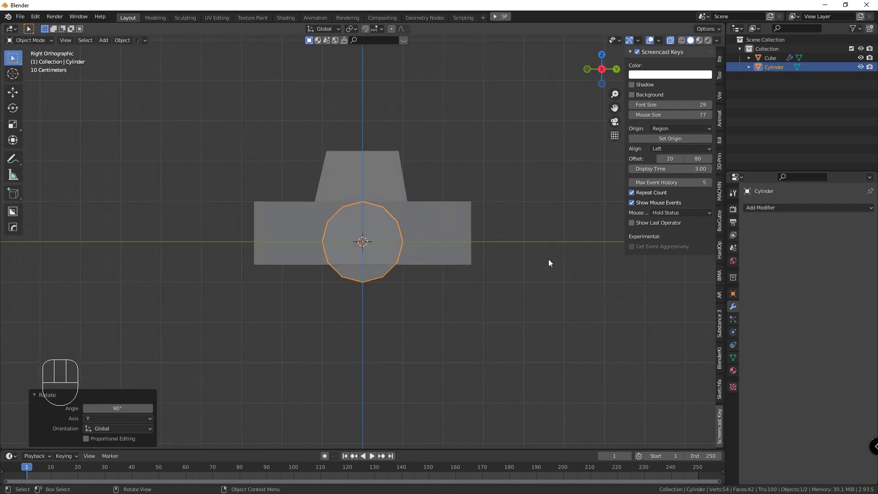
key("s")
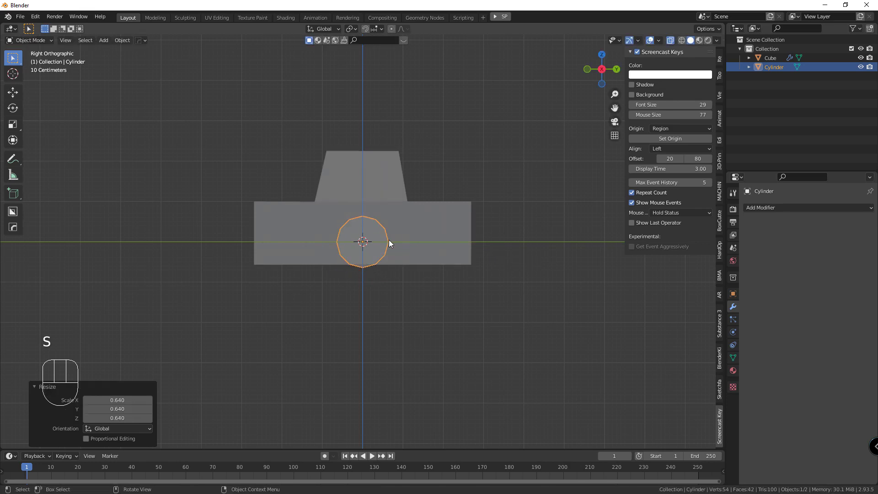
key("g")
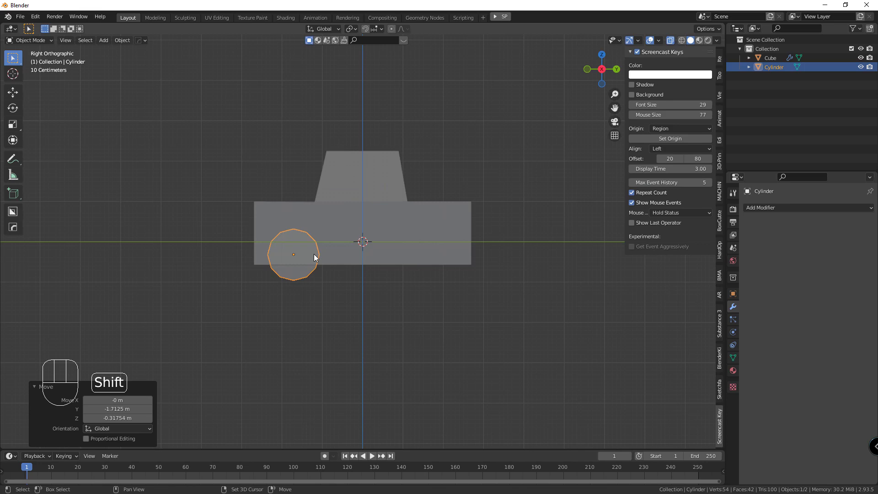
Step: Duplicate the wheel, move the copy to the rear along Y and out along X
key("shift+d")
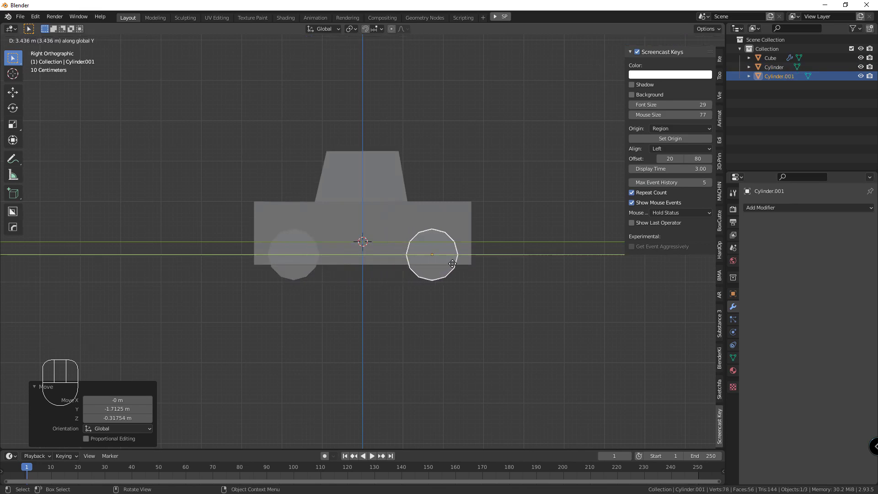
scroll("up", 3)
left_click_drag(291, 301, 358, 288)
scroll("down", 3)
key("KP_1")
left_click(377, 308)
key("g")
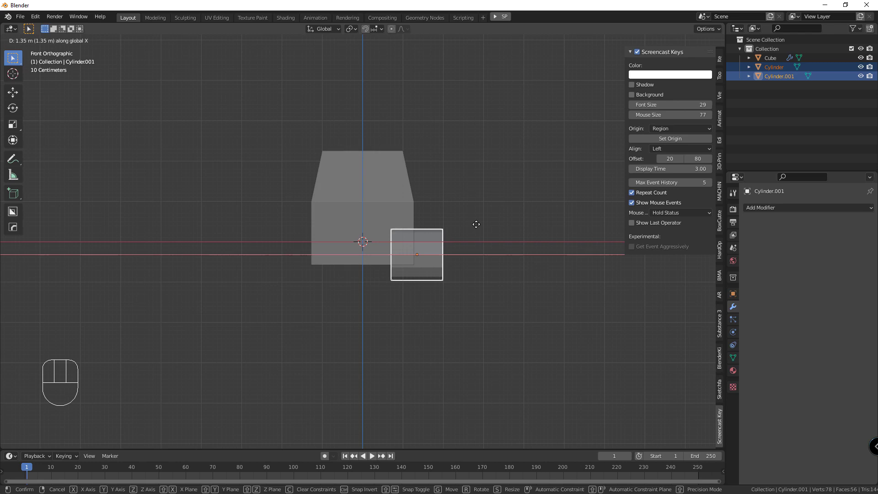
left_click_drag(528, 219, 490, 235)
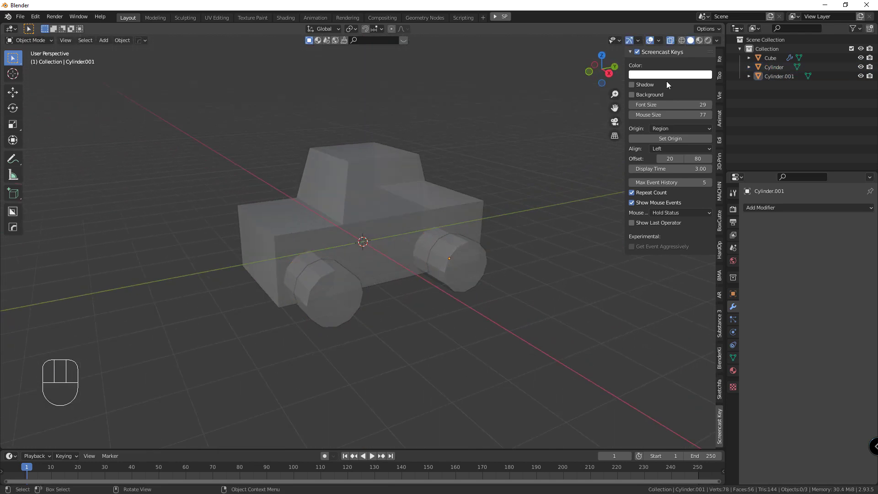
Step: Cut both wheel cylinders out of the car body with Boolean difference modifiers
left_click(672, 46)
left_click_drag(385, 298, 381, 245)
left_click(380, 232)
left_click_drag(381, 233, 383, 234)
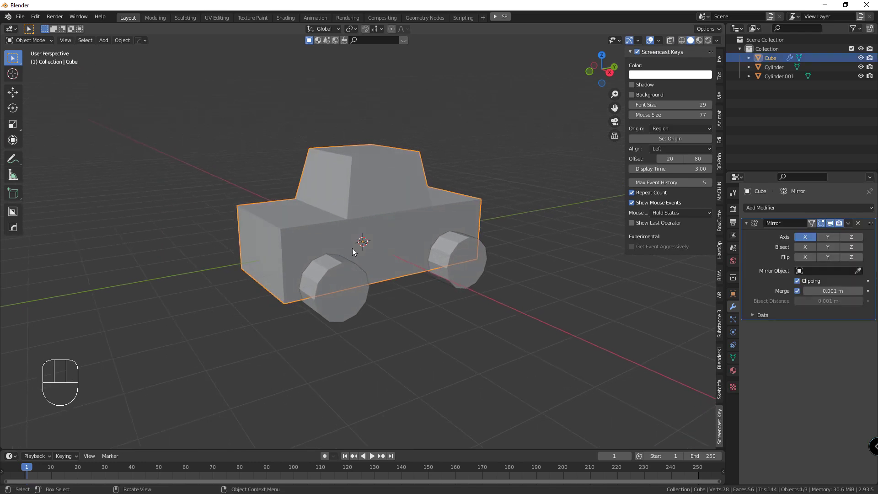
middle_click(371, 253)
left_click(358, 259)
middle_click(380, 276)
left_click(396, 245)
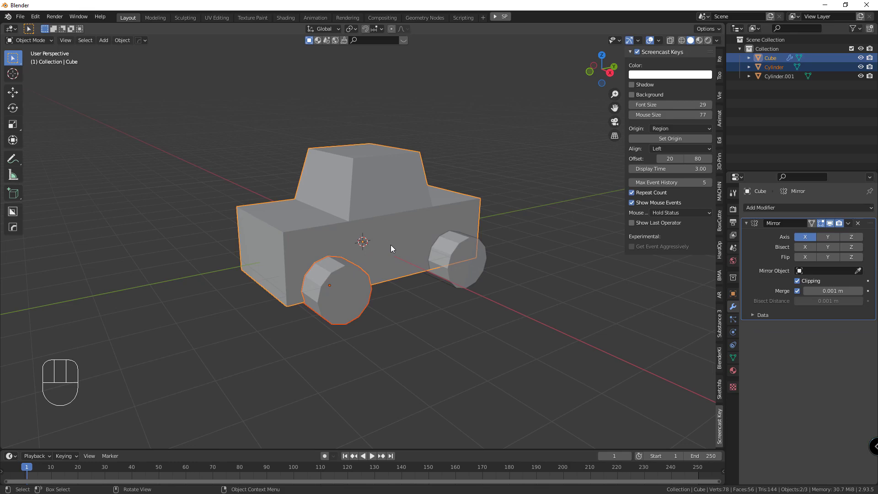
key("ctrl+KP_Subtract")
left_click(472, 265)
left_click(461, 213)
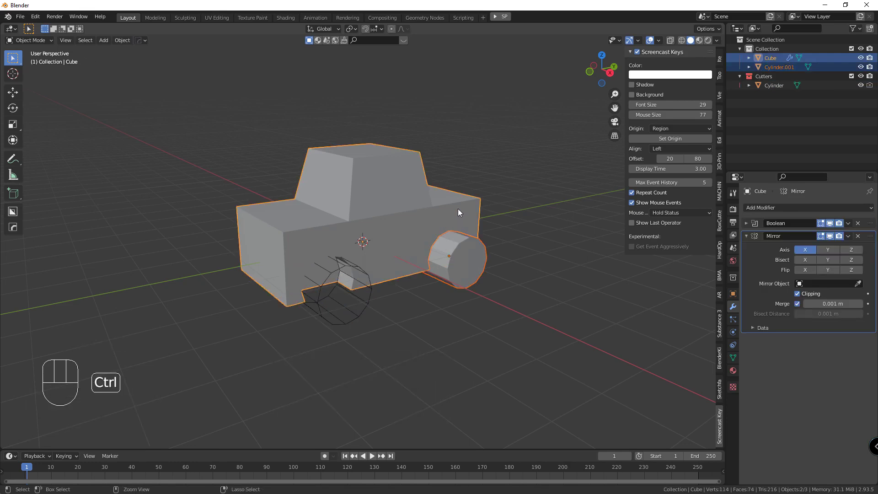
key("ctrl+KP_Subtract")
Step: Apply the Boolean modifiers and delete Cylinder and Cylinder.001 cutters
left_click_drag(444, 293, 391, 229)
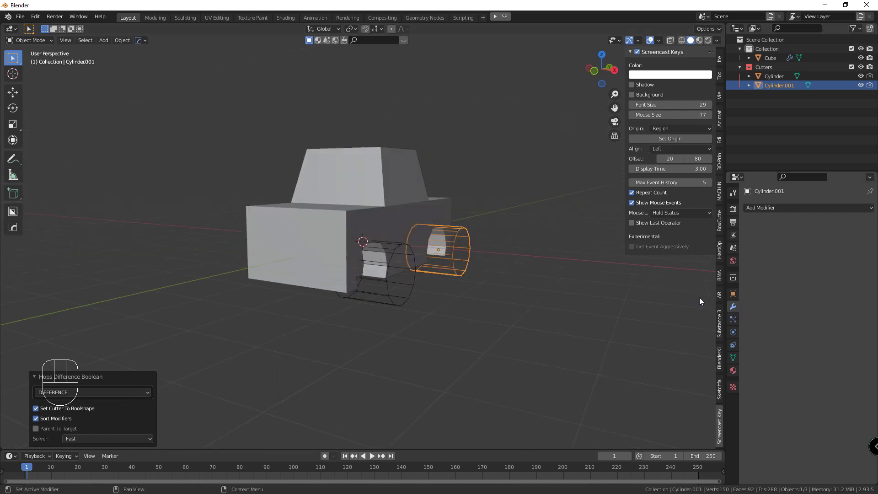
left_click(402, 191)
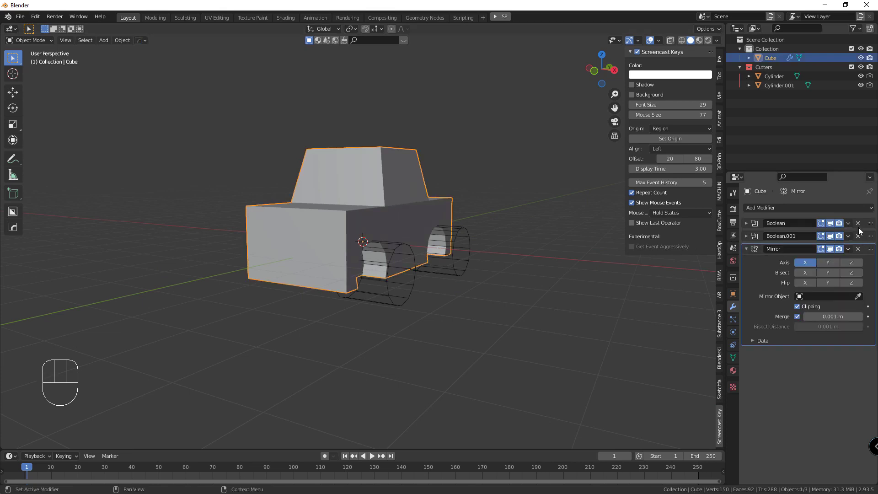
left_click_drag(850, 226, 845, 229)
left_click_drag(851, 226, 751, 240)
left_click_drag(463, 270, 471, 283)
left_click(469, 278)
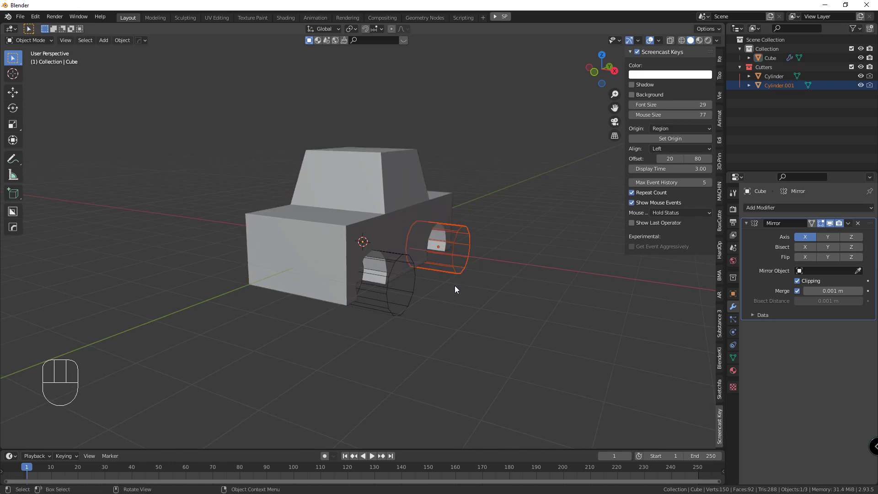
key("Delete")
left_click(391, 322)
key("Delete")
left_click_drag(457, 300, 387, 271)
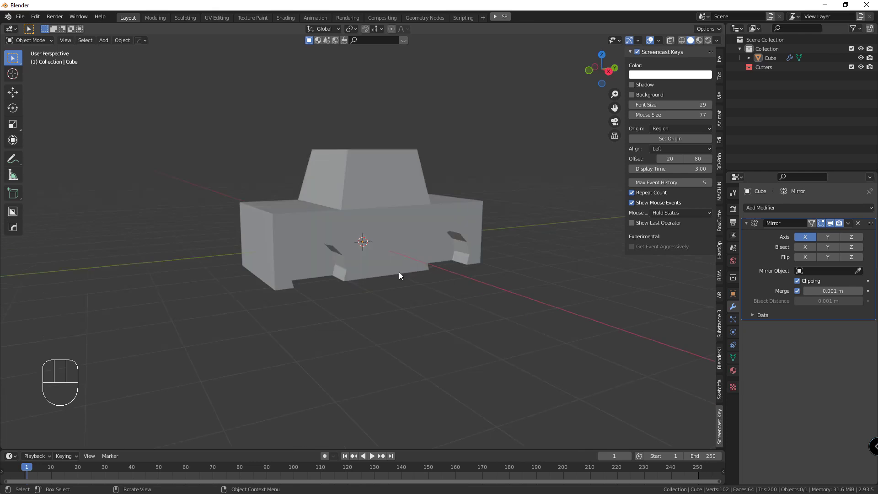
Step: Add a cylinder, rotate it 90° onto its side and shrink it to wheel size
key("shift+a")
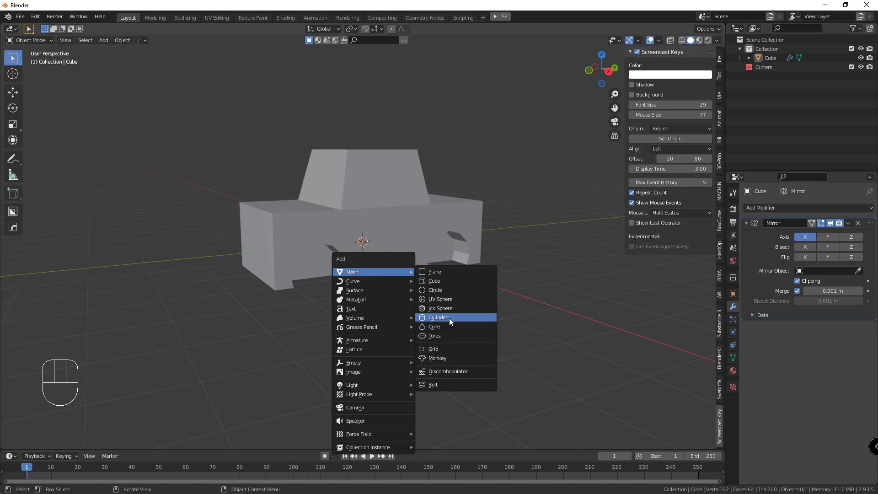
key("r")
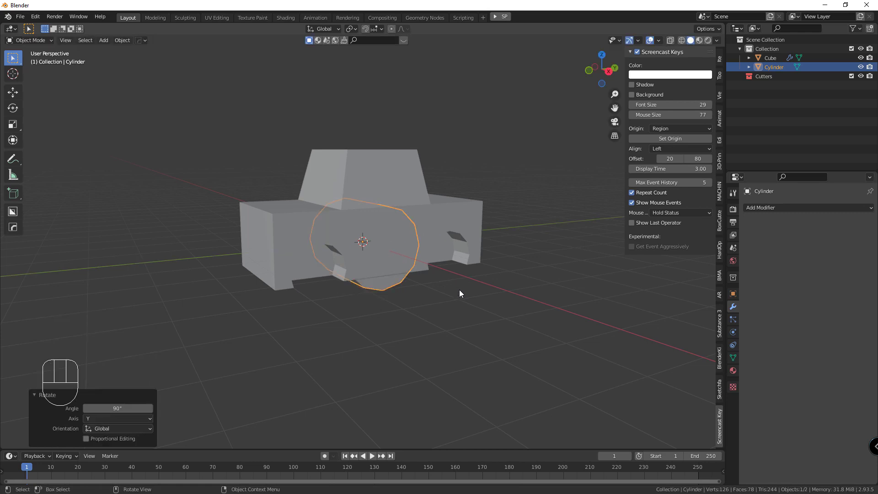
left_click_drag(459, 287, 434, 283)
key("KP_1")
key("KP_3")
key("s")
key("g")
left_click(388, 226)
left_click_drag(380, 237, 392, 268)
left_click(363, 295)
key("KP_1")
key("KP_3")
key("KP_1")
key("g")
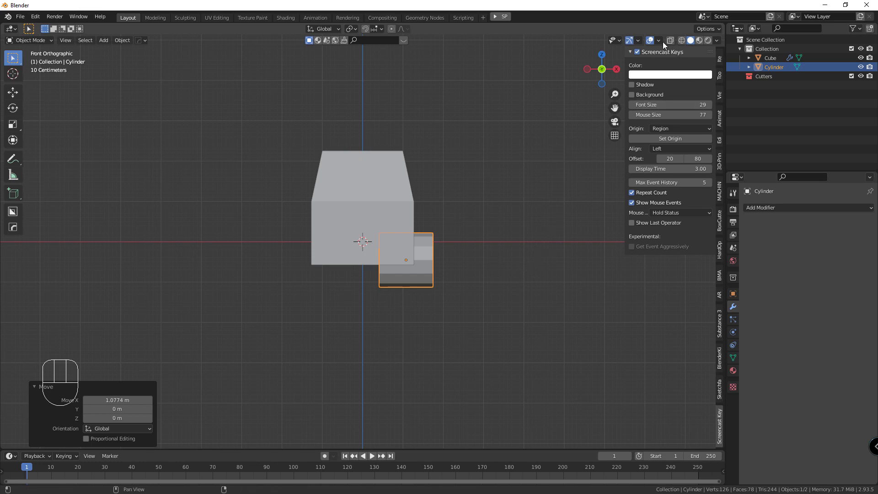
Step: Flatten the wheel thinner and move it into one of the wheel arches in side view
left_click_drag(661, 44, 496, 233)
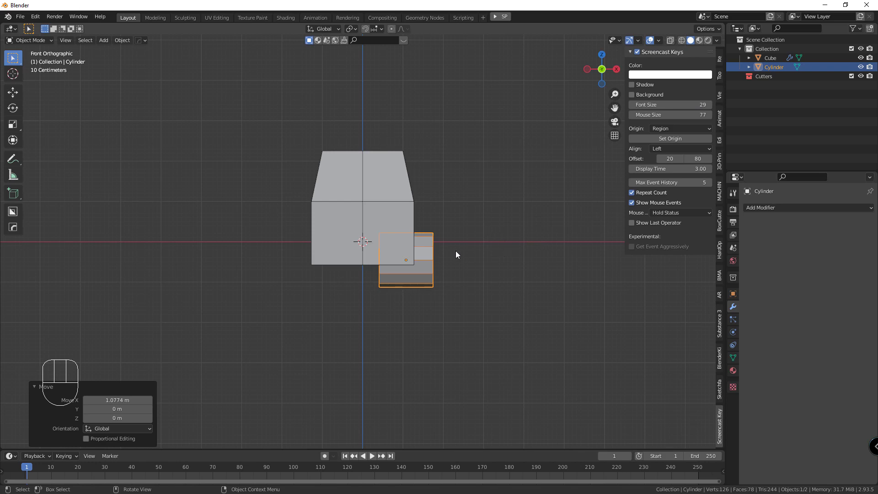
key("s")
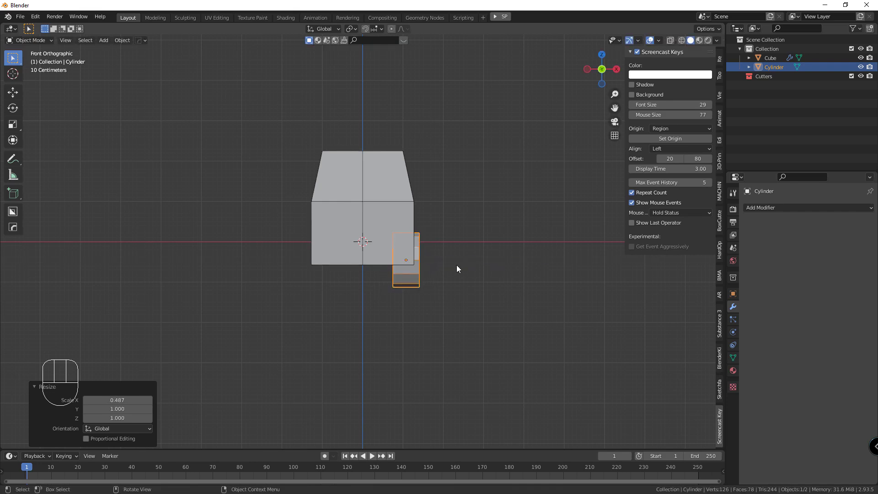
key("KP_1")
key("KP_3")
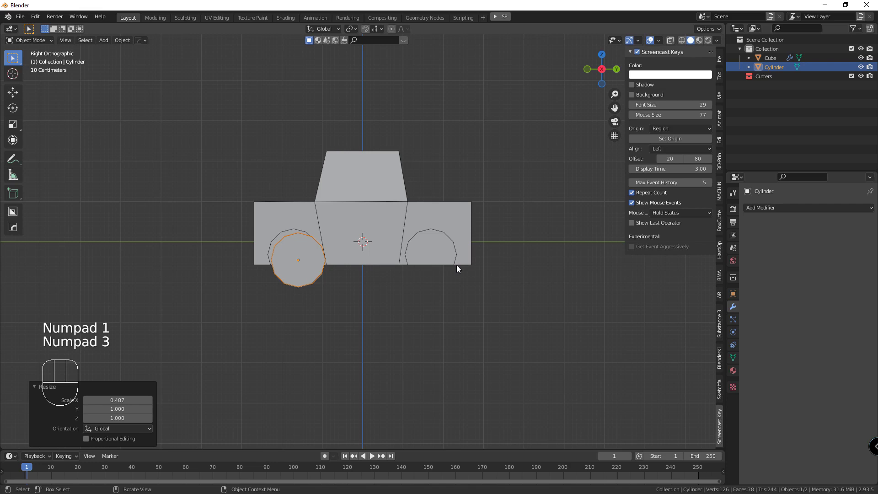
key("s")
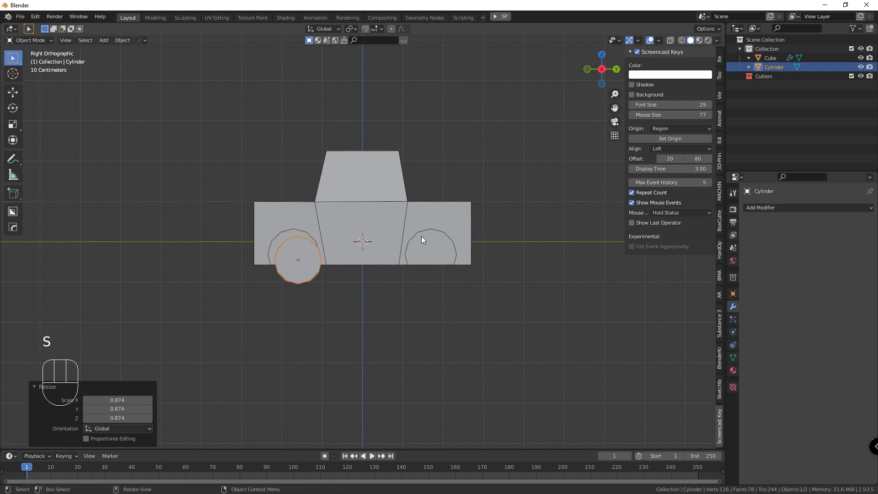
key("g")
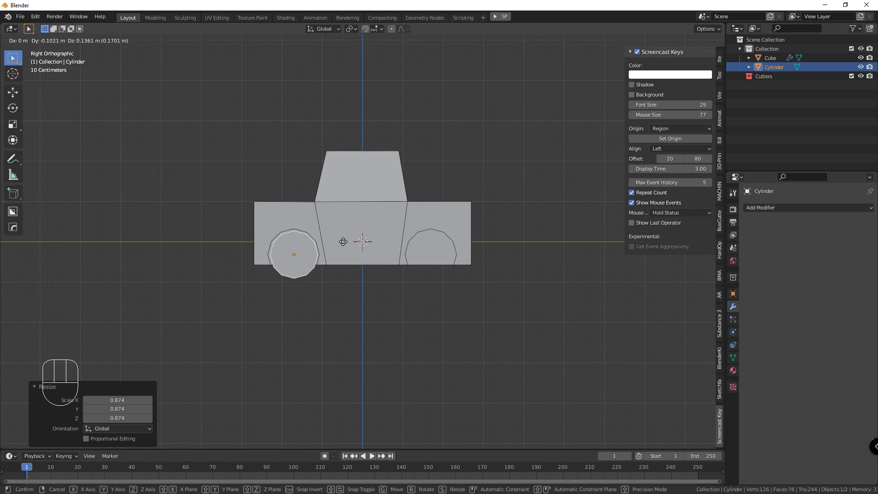
left_click_drag(369, 261, 361, 262)
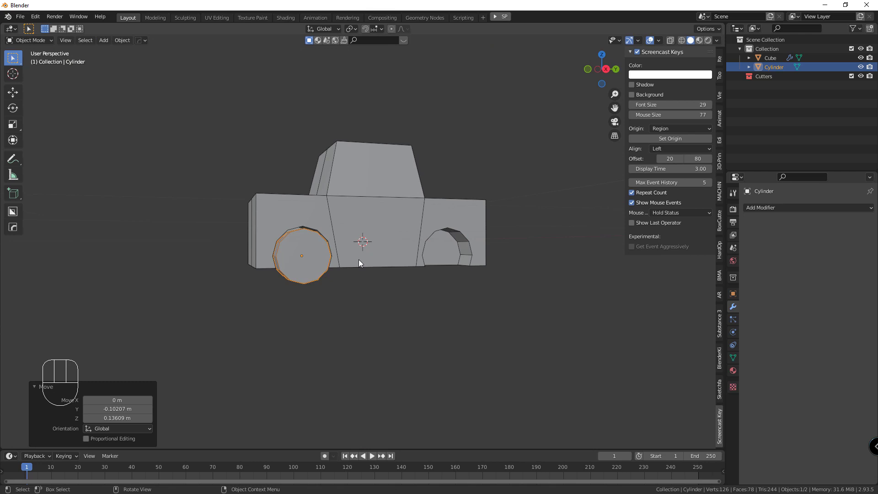
key("KP_1")
key("KP_3")
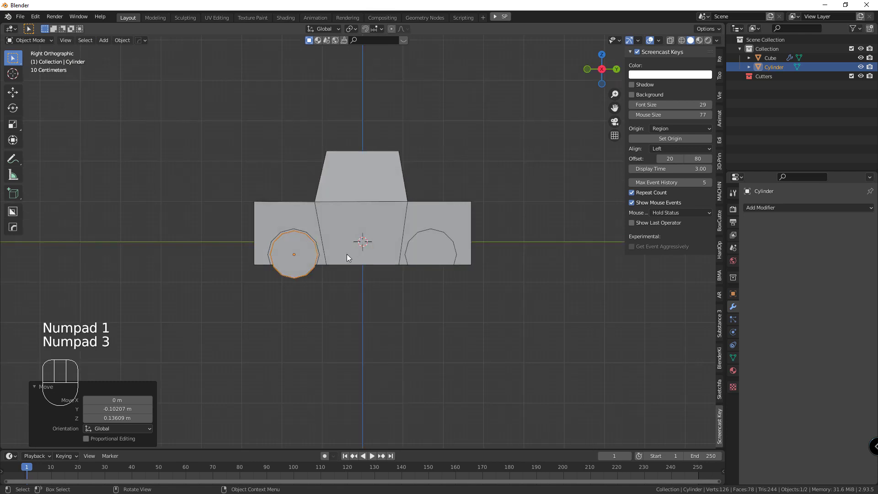
Step: Join the wheel cylinder into the Cube body with Ctrl+J and select its outer face in Edit Mode
left_click_drag(353, 221, 350, 266)
left_click(360, 211)
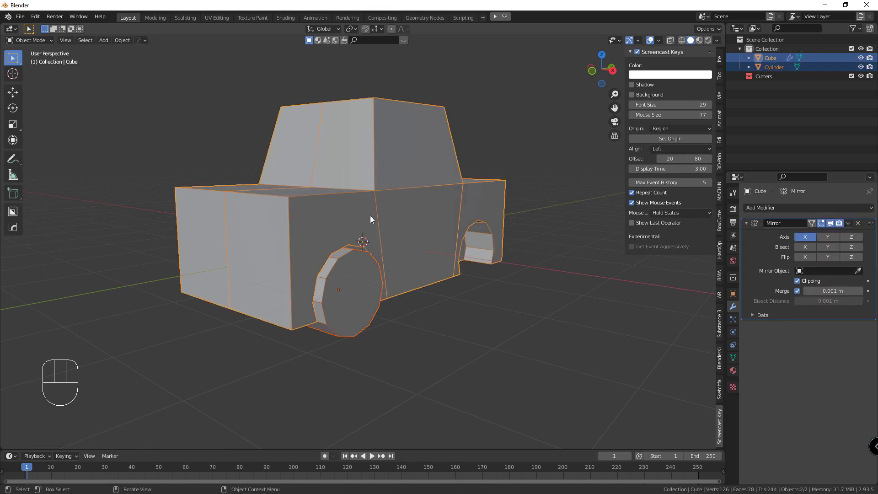
key("ctrl+j")
left_click_drag(379, 240, 459, 253)
left_click_drag(484, 264, 370, 292)
left_click_drag(337, 303, 328, 300)
left_click(317, 294)
key("Tab")
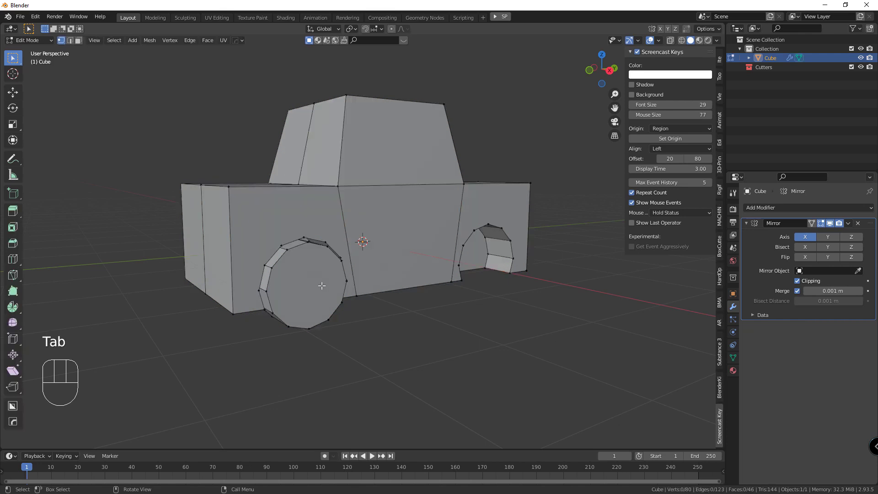
left_click(80, 43)
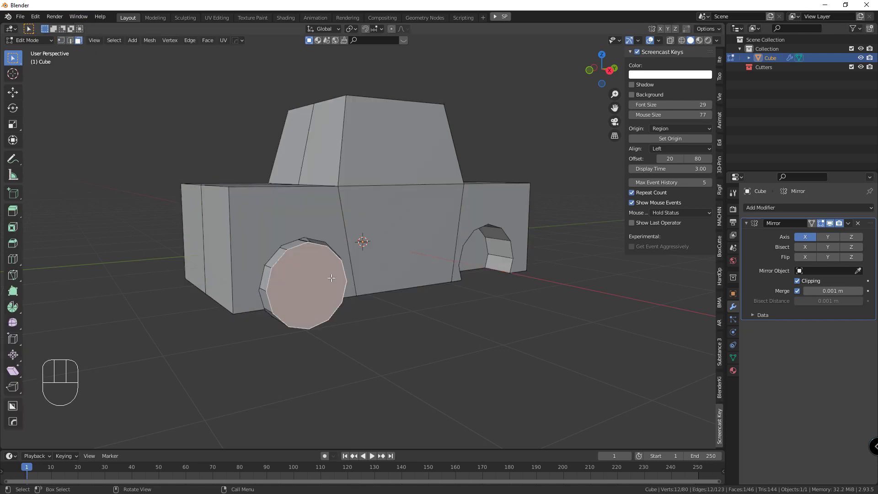
Step: Inset the wheel face into a rim ring and shrink the inner face slightly
key("i")
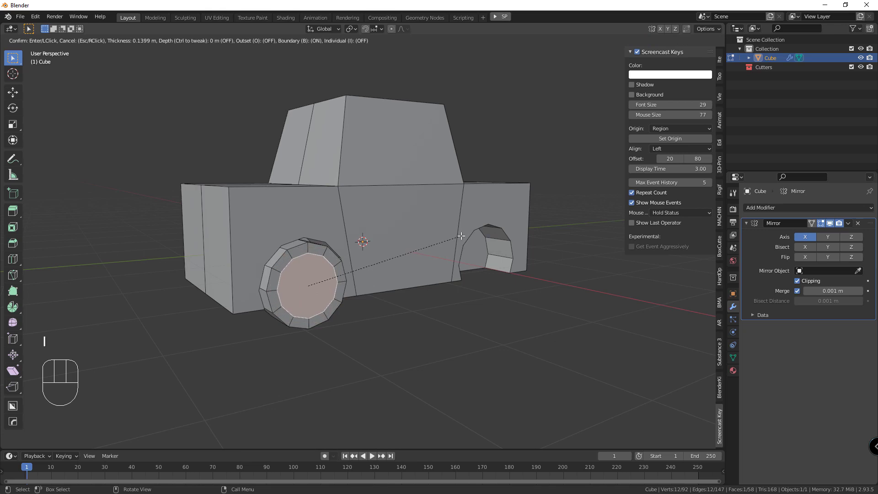
left_click_drag(345, 289, 428, 323)
key("e")
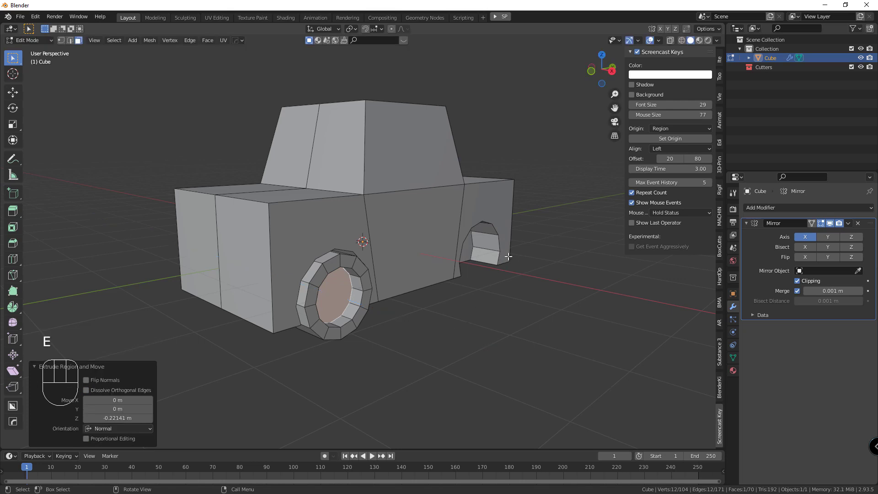
key("s")
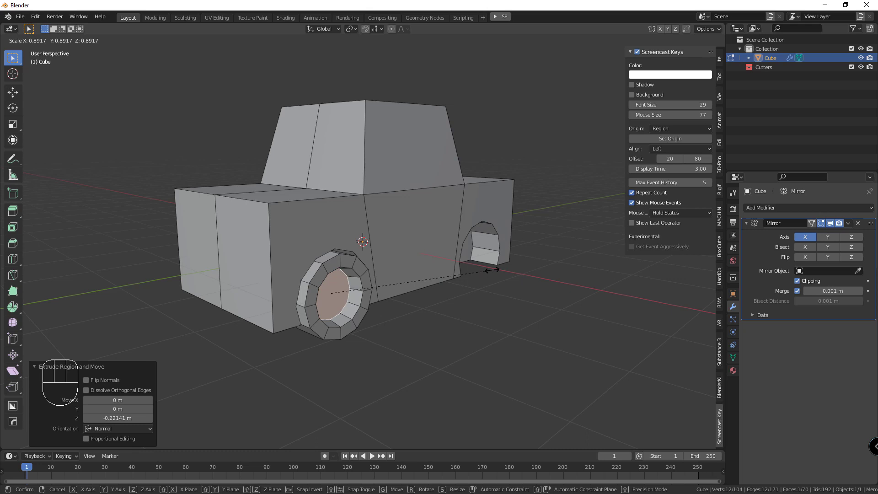
left_click_drag(425, 289, 420, 297)
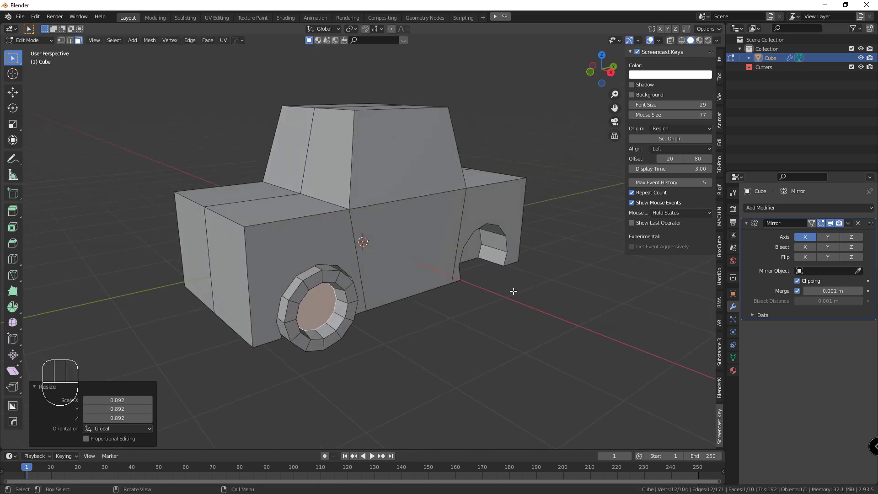
key("i")
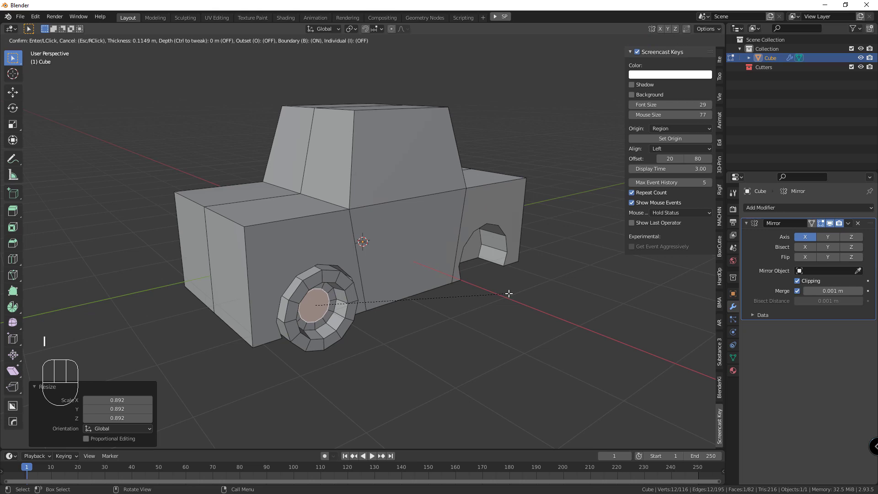
Step: Push the inner face inward and inset a further hub ring into the wheel
middle_click(343, 316)
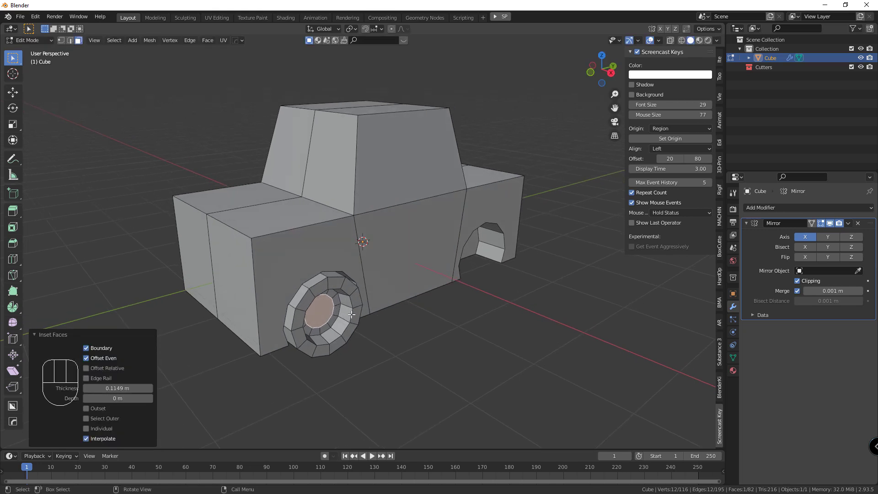
key("e")
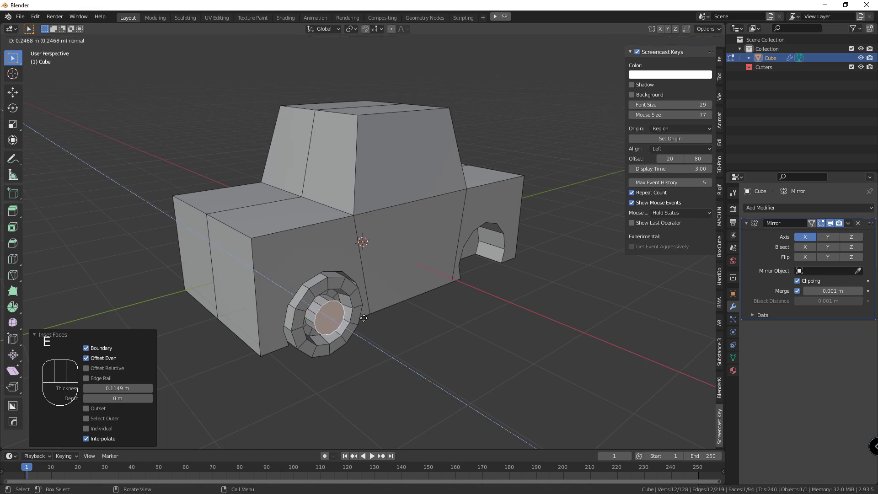
key("s")
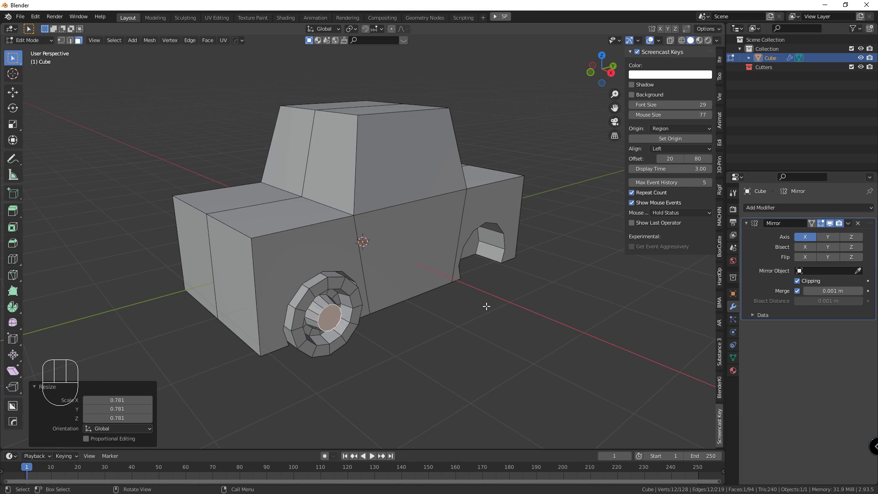
key("i")
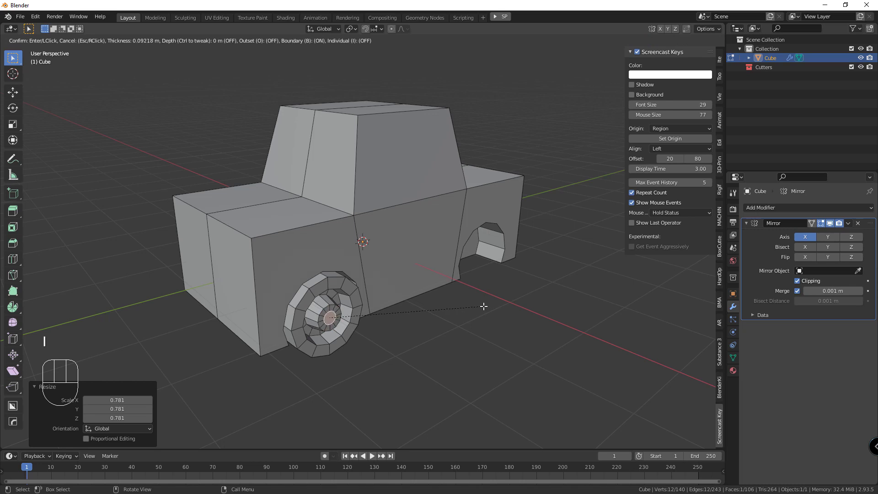
key("e")
left_click_drag(469, 323, 363, 319)
left_click_drag(370, 320, 367, 319)
Step: In Right side view, select the whole connected wheel geometry with Ctrl+L
key("Tab")
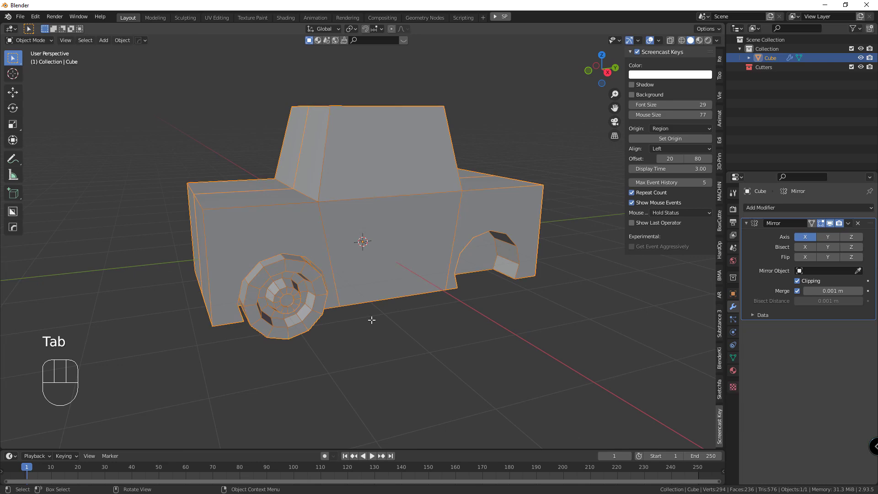
key("Tab")
left_click_drag(369, 323, 357, 317)
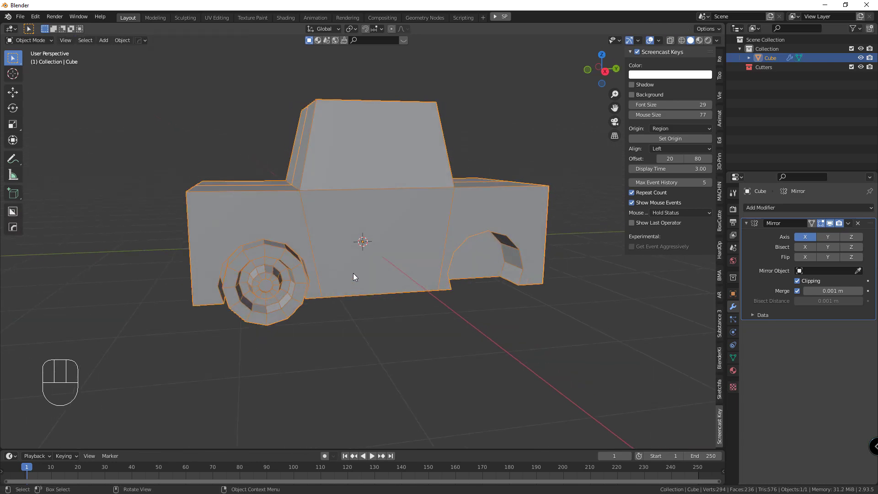
key("KP_1")
key("KP_3")
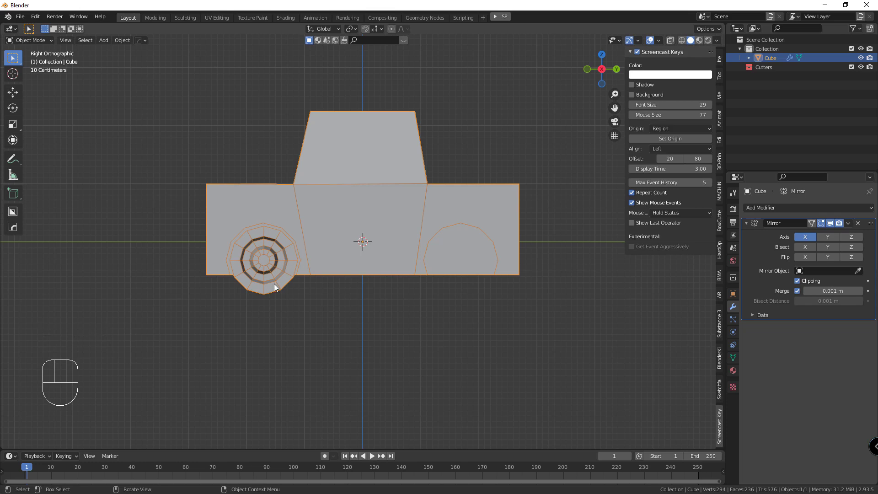
key("Tab")
left_click(283, 280)
key("ctrl+l")
Step: Duplicate the wheel and move the copy along Y into the other wheel arch
key("shift+d")
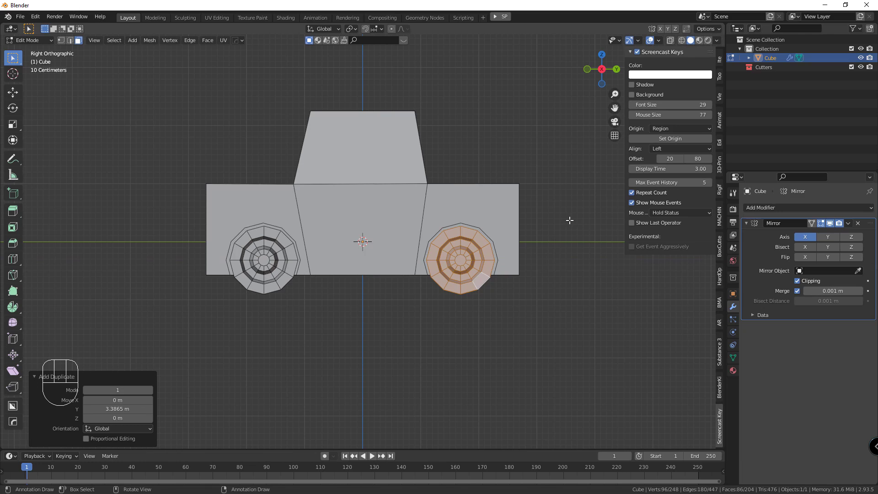
key("s")
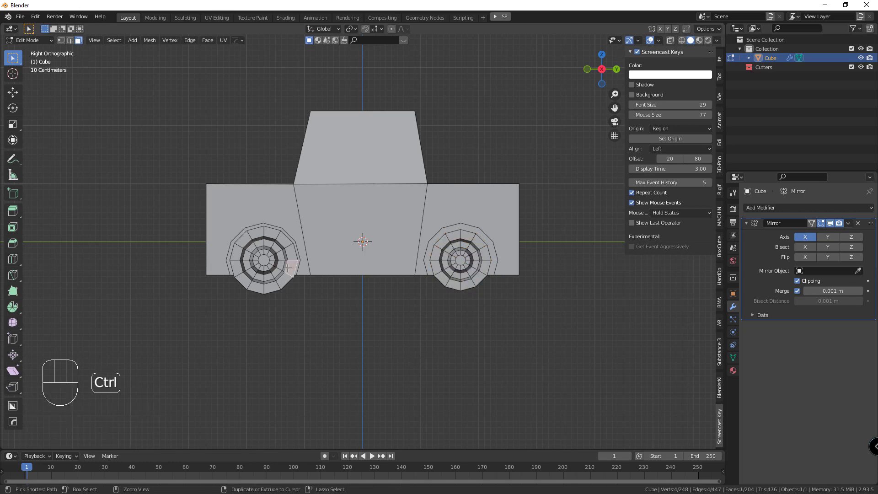
key("ctrl+l")
key("Delete")
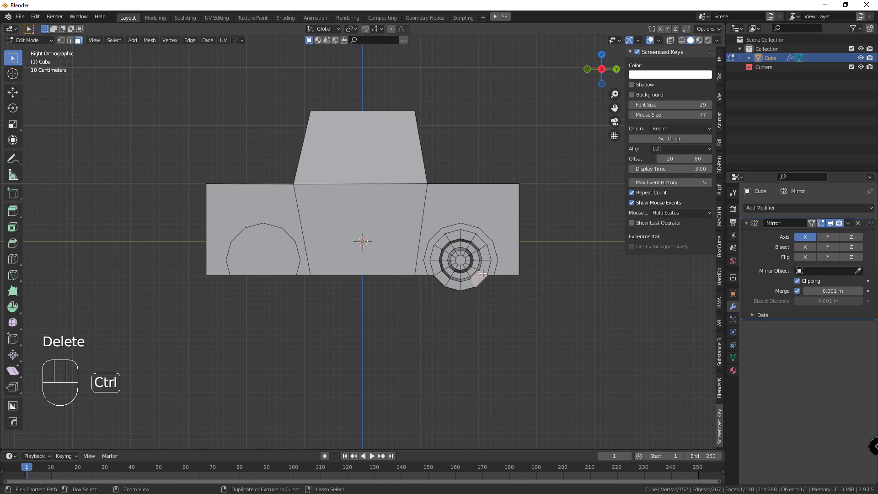
key("ctrl+l")
key("shift+d")
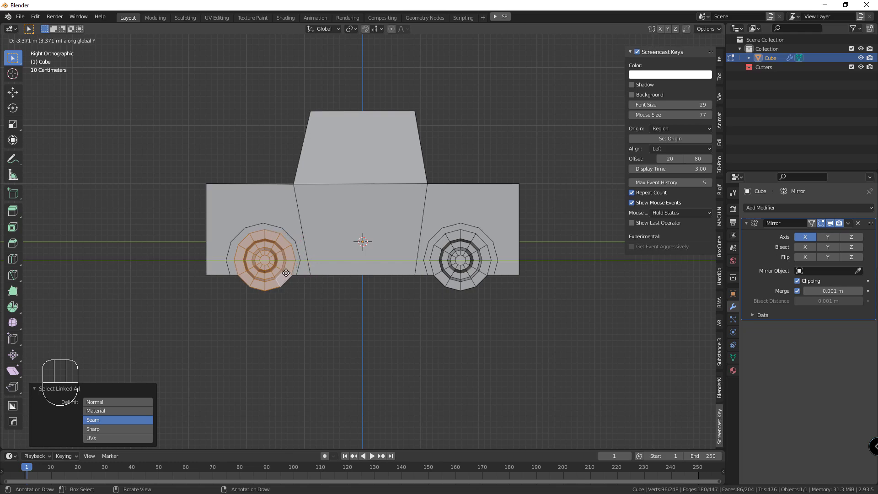
left_click_drag(329, 260, 359, 272)
scroll("down", 3)
left_click_drag(326, 262, 198, 124)
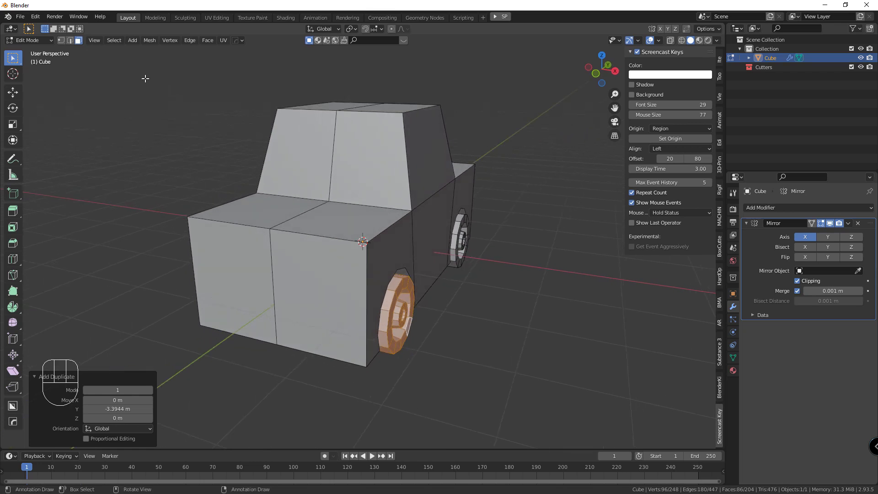
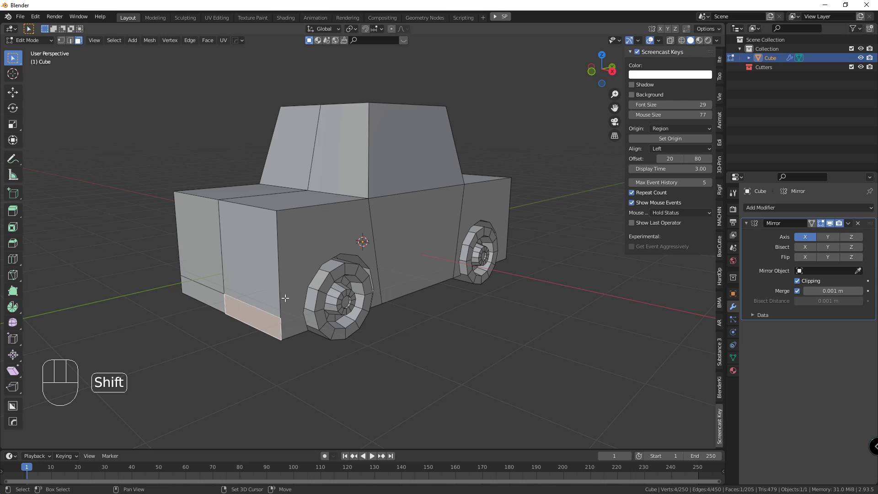
Step: Extrude the body's front face forward several times along its normal into a longer hood
key("shift+d")
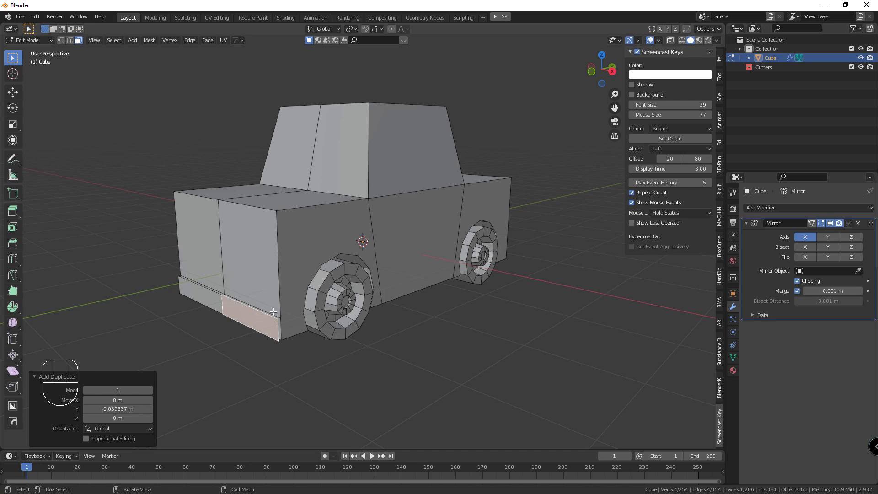
key("e")
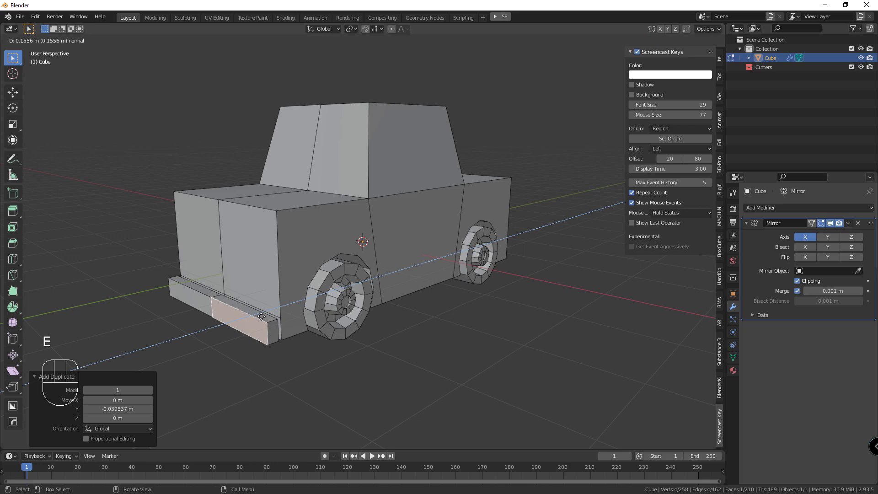
left_click(275, 330)
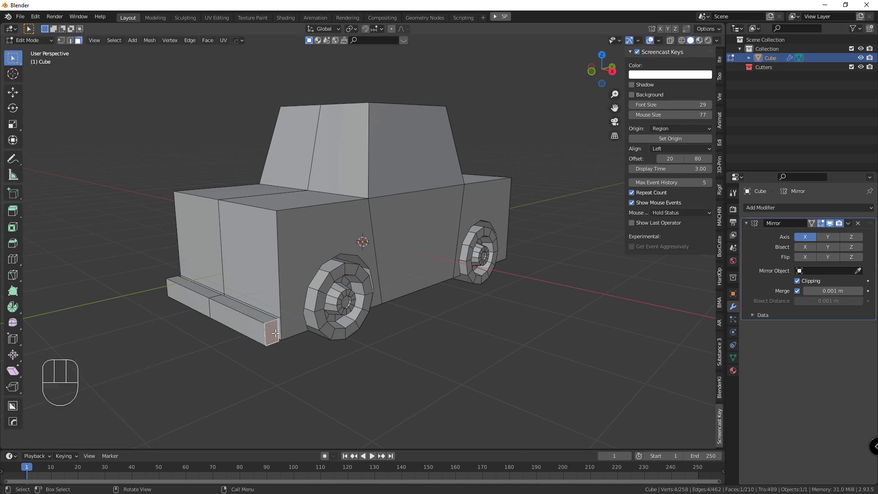
key("e")
left_click_drag(306, 345, 254, 330)
left_click_drag(214, 327, 187, 297)
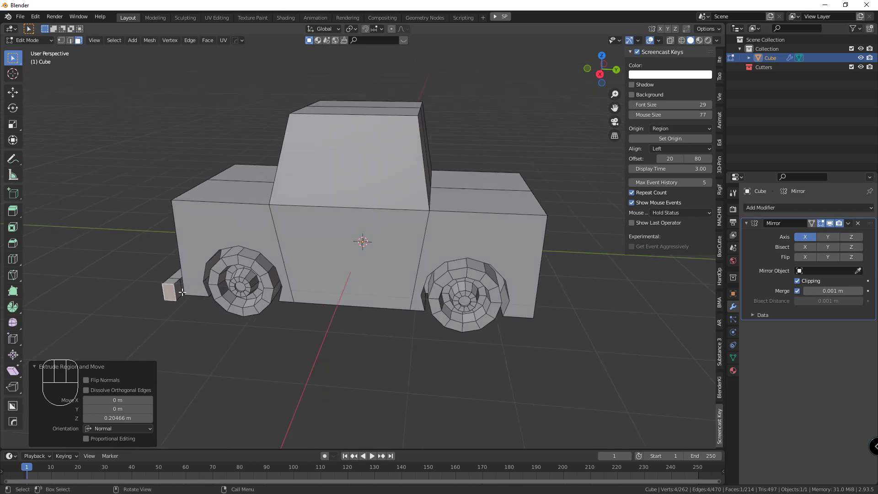
key("e")
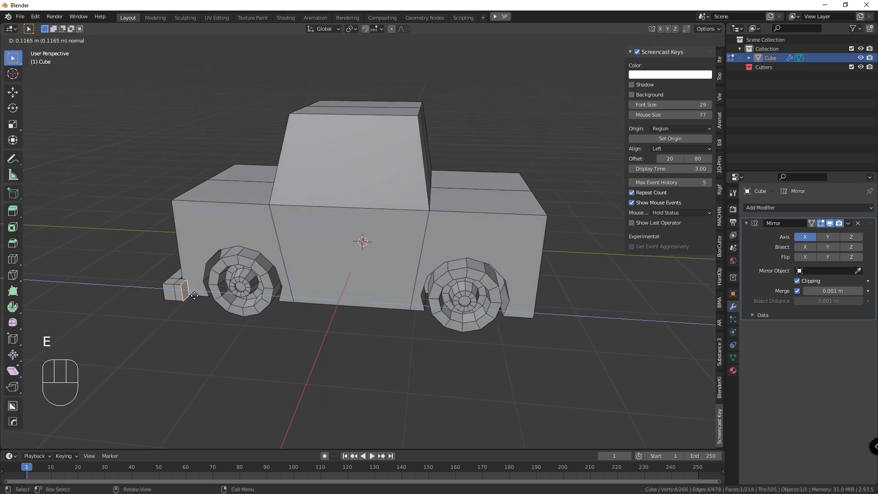
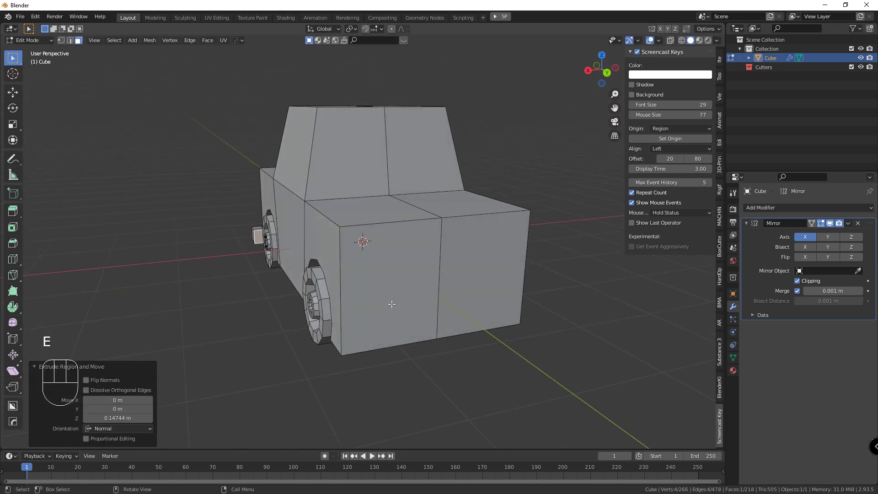
Step: Add an edge loop near the bottom of the front and select the lower strip faces
key("ctrl+r")
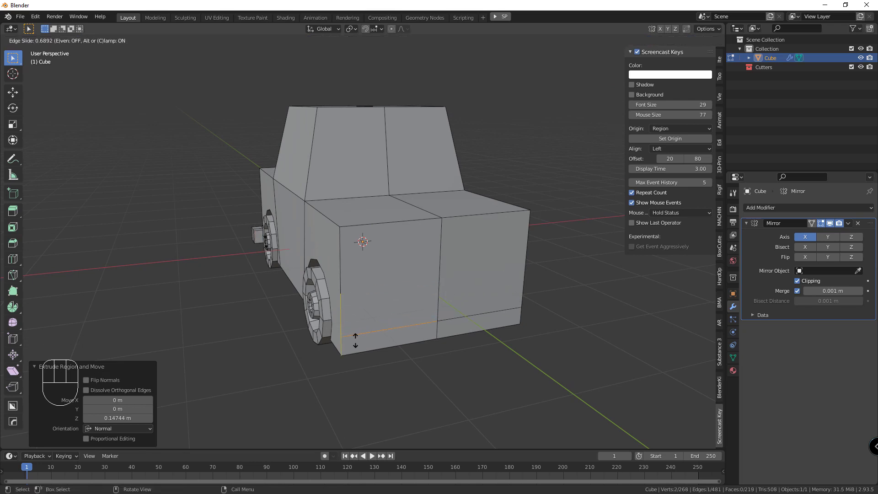
left_click(384, 338)
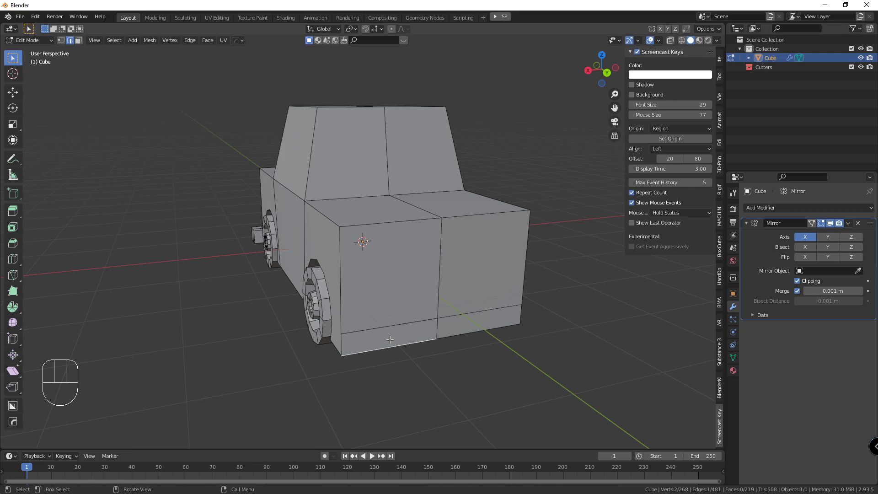
key("3")
left_click(396, 337)
key("e")
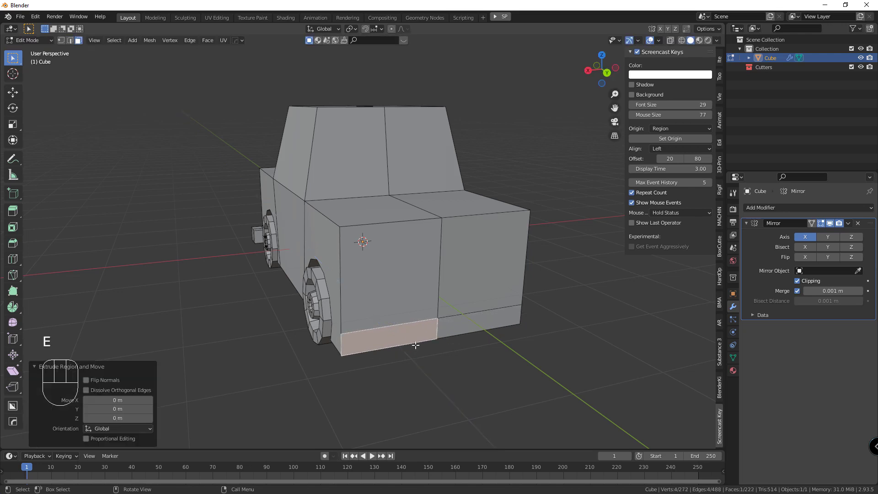
key("ctrl+z")
left_click(397, 306)
left_click(401, 334)
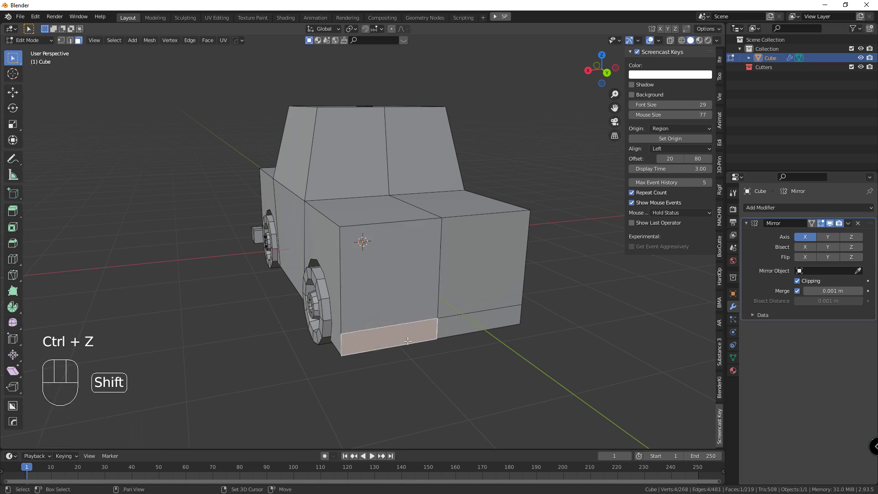
Step: Extrude the bottom strip outward into a bumper and extend its corner end round the side
key("shift+d")
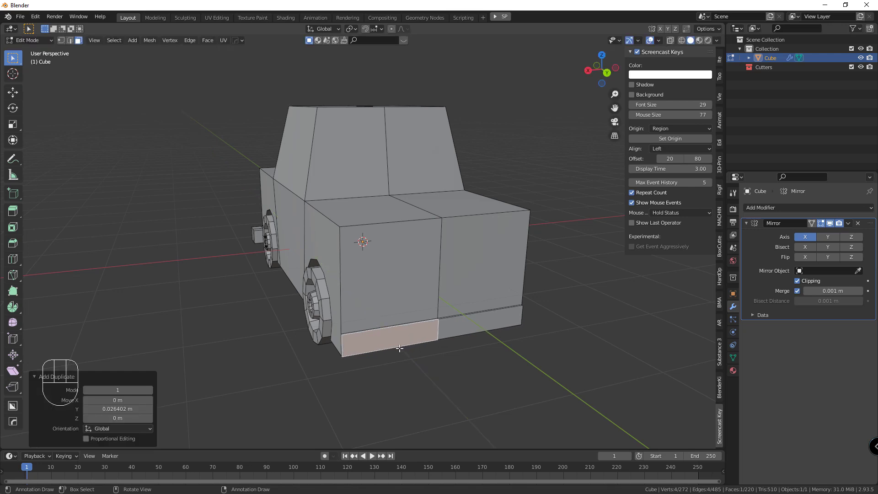
key("e")
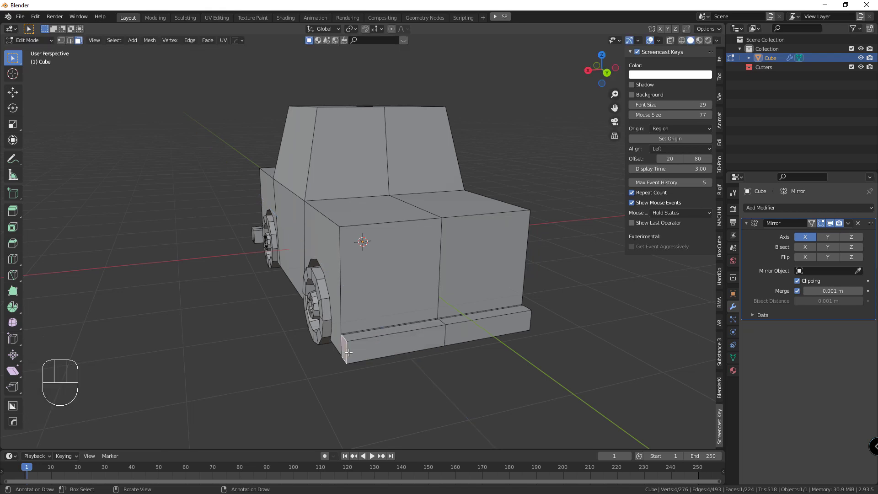
key("e")
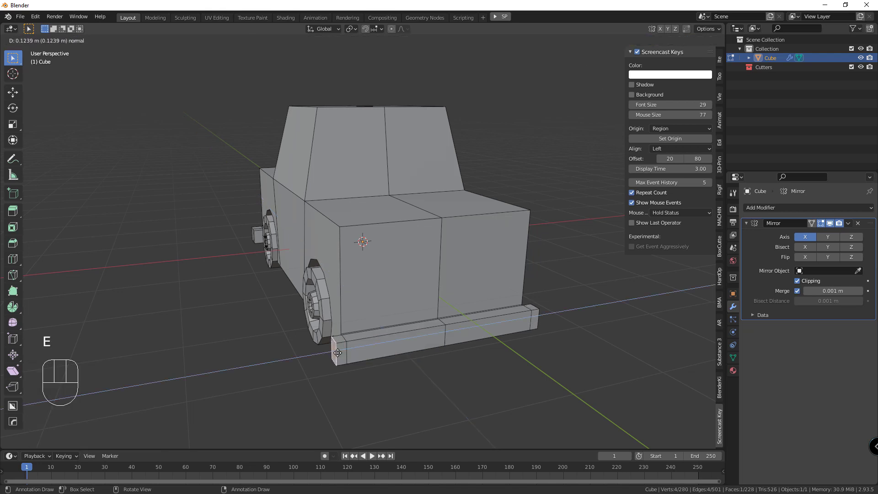
left_click_drag(338, 358, 553, 314)
left_click(545, 282)
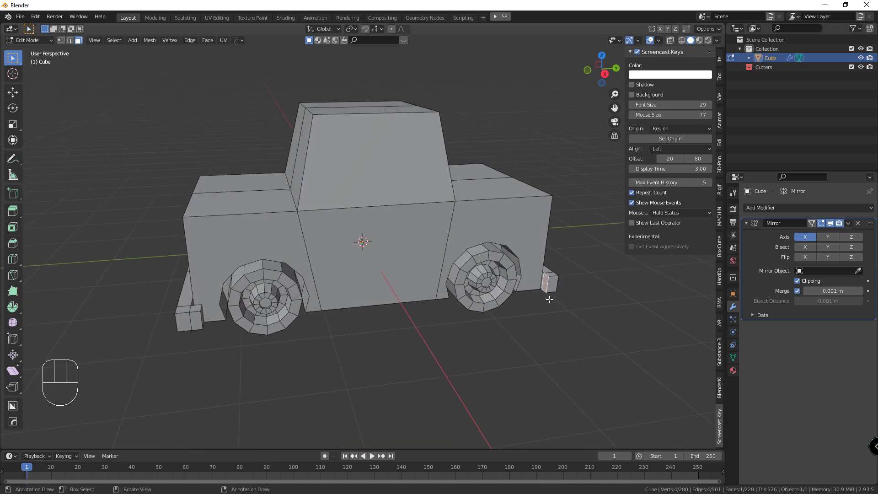
key("e")
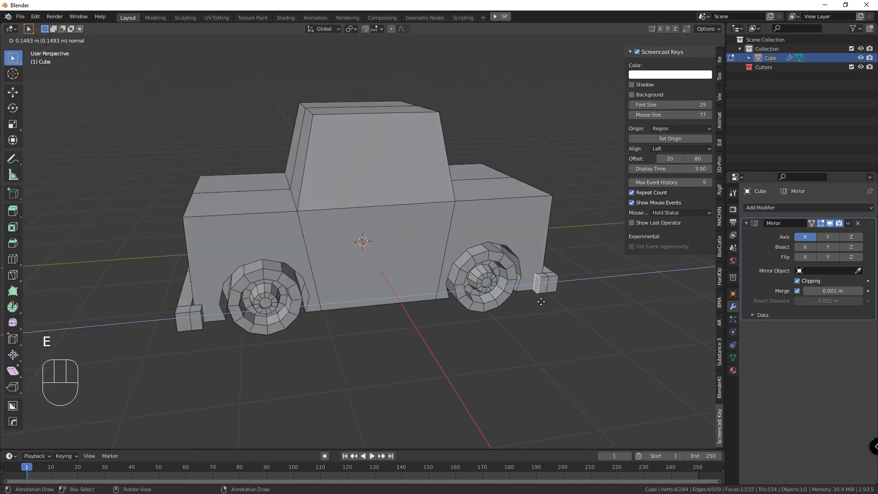
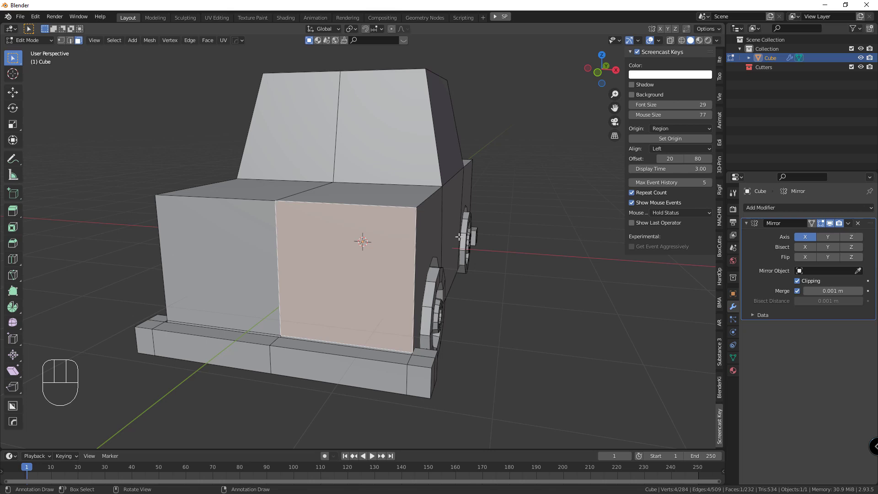
Step: Inset a panel into the front face and extrude it inward to recess it
key("i")
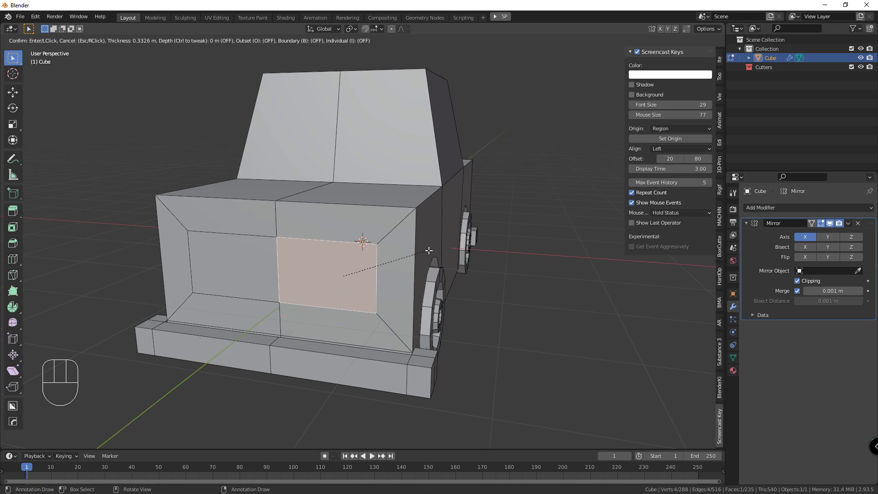
left_click_drag(379, 266, 335, 277)
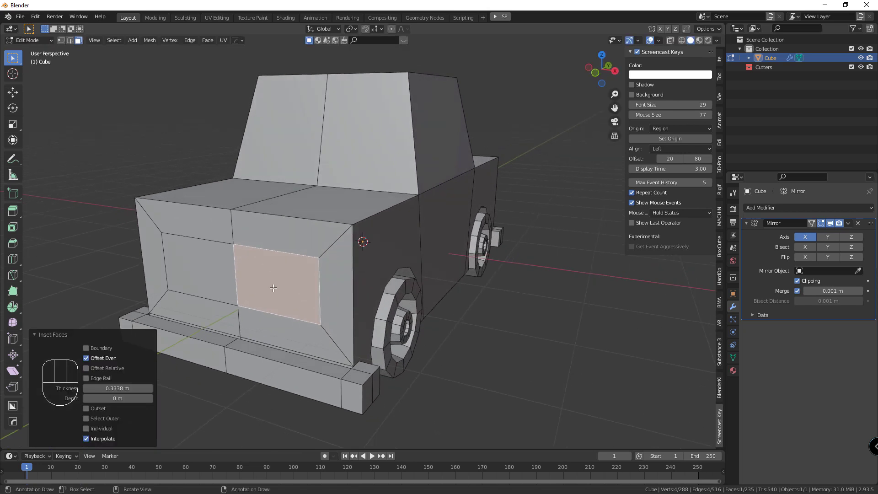
key("e")
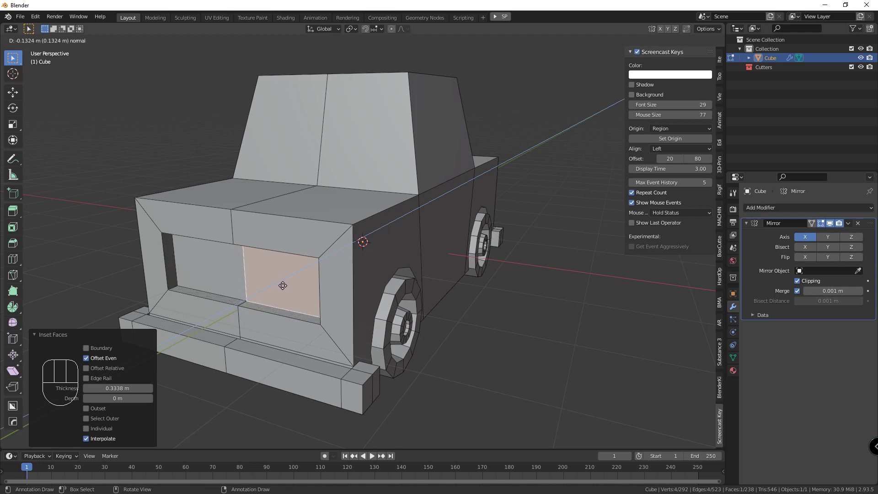
key("ctrl+e")
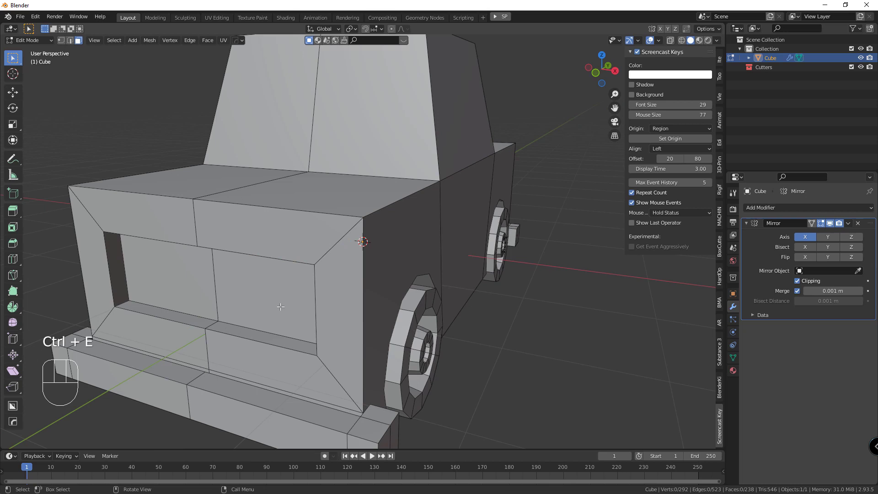
left_click(278, 300)
middle_click(309, 298)
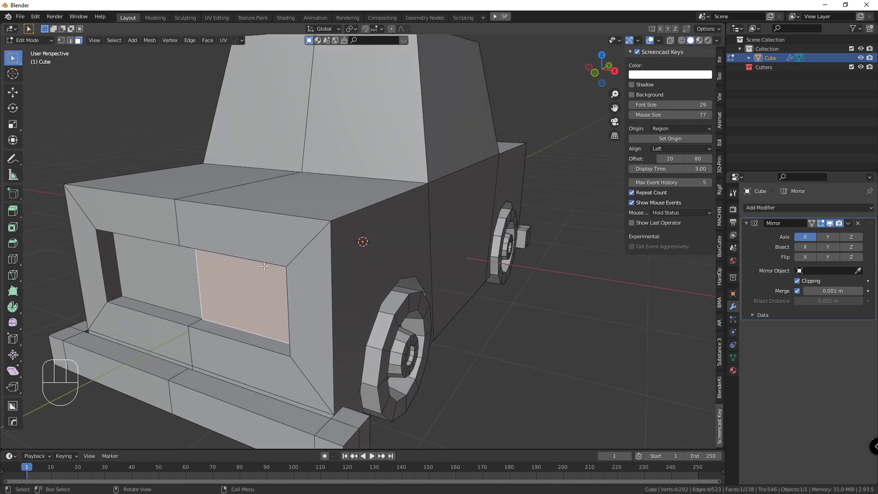
middle_click(328, 277)
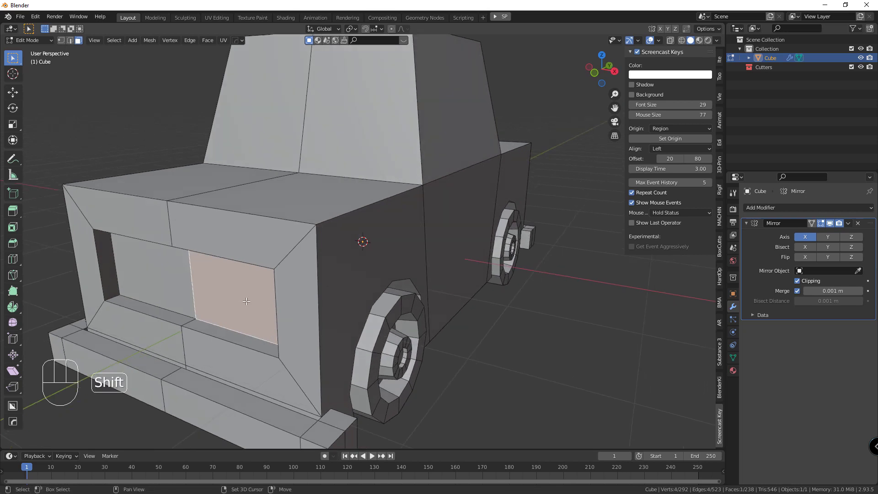
key("shift+d")
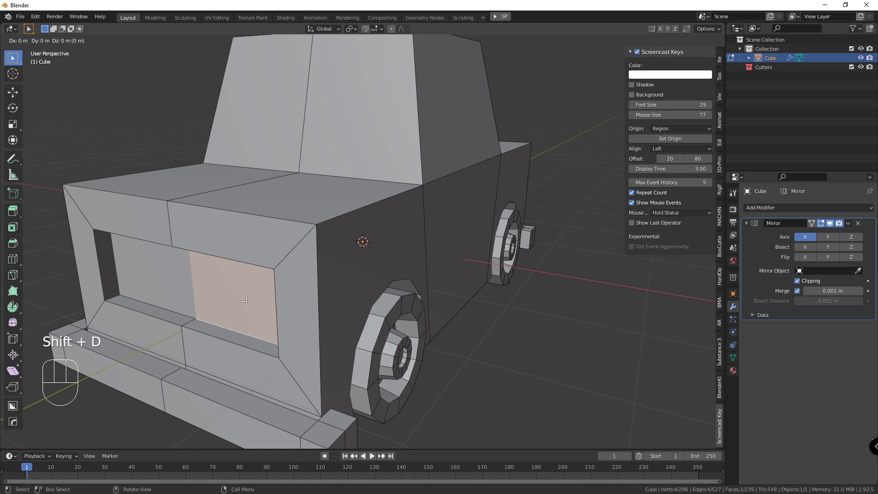
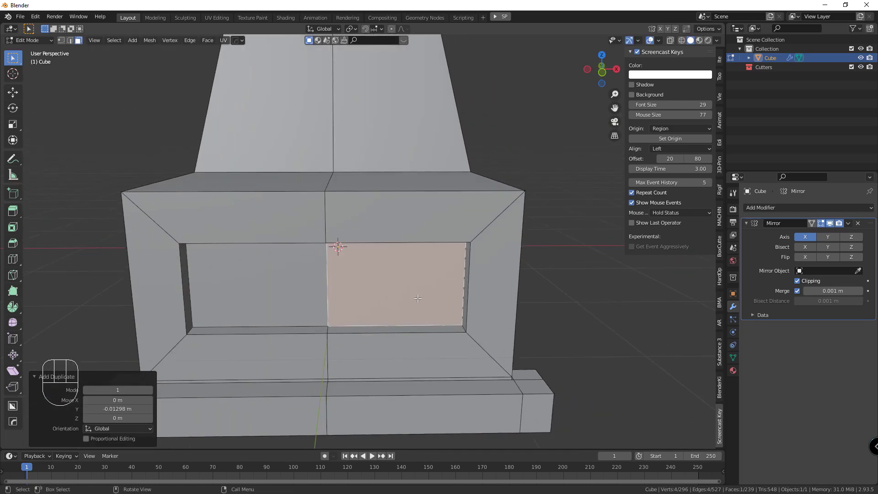
Step: Loop-cut the recessed panel horizontally and extrude alternate strips into grille slats, checking from front view
key("ctrl+r")
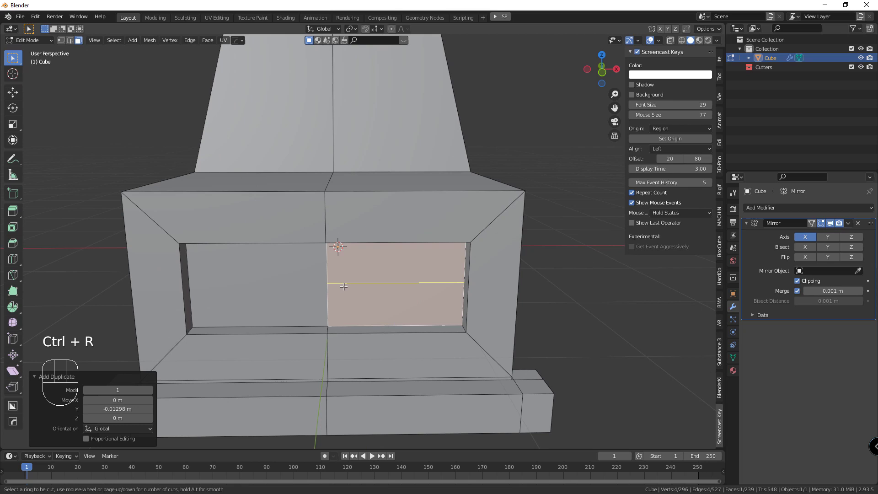
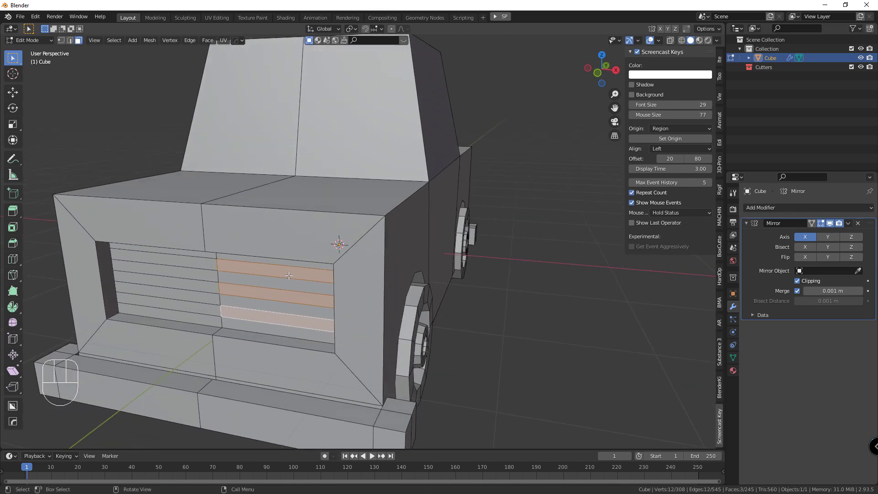
key("e")
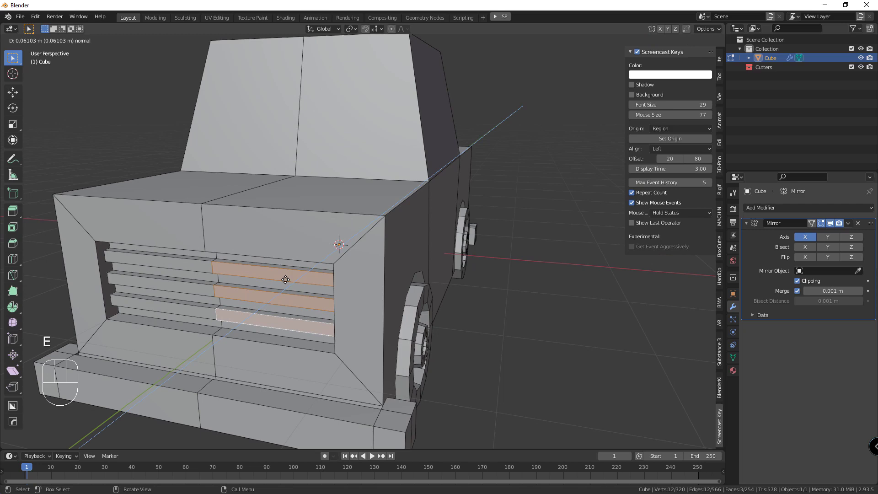
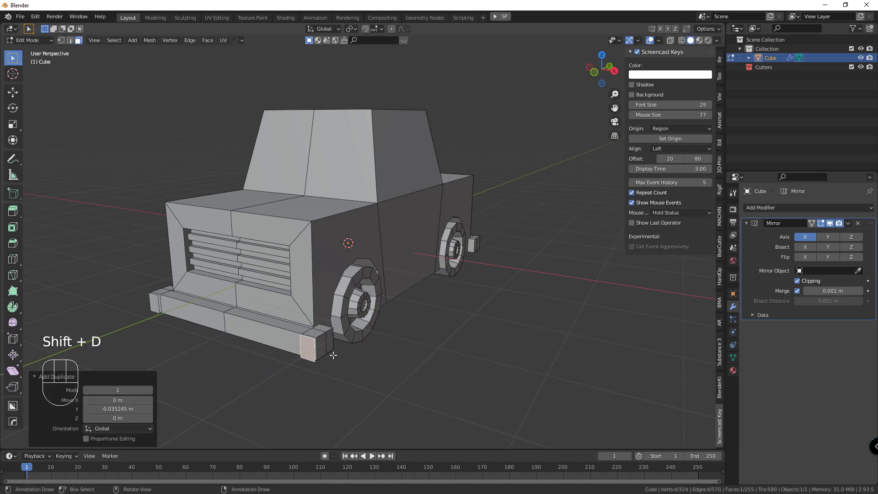
key("KP_1")
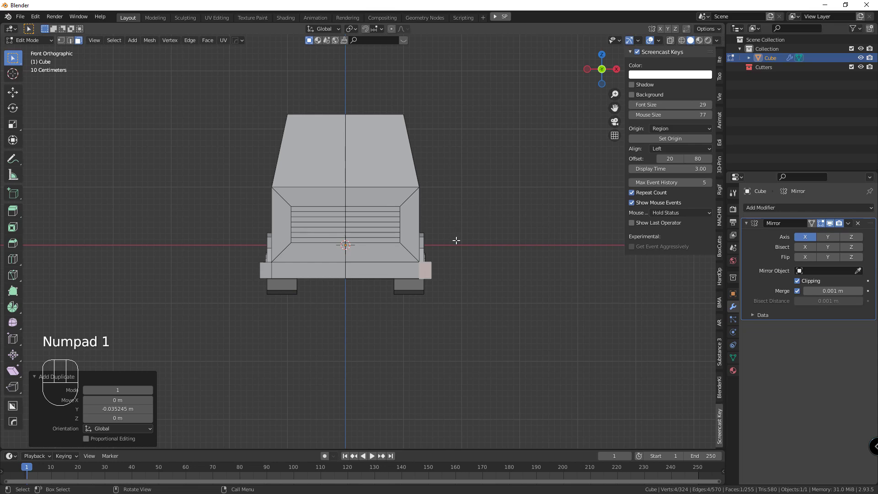
key("g")
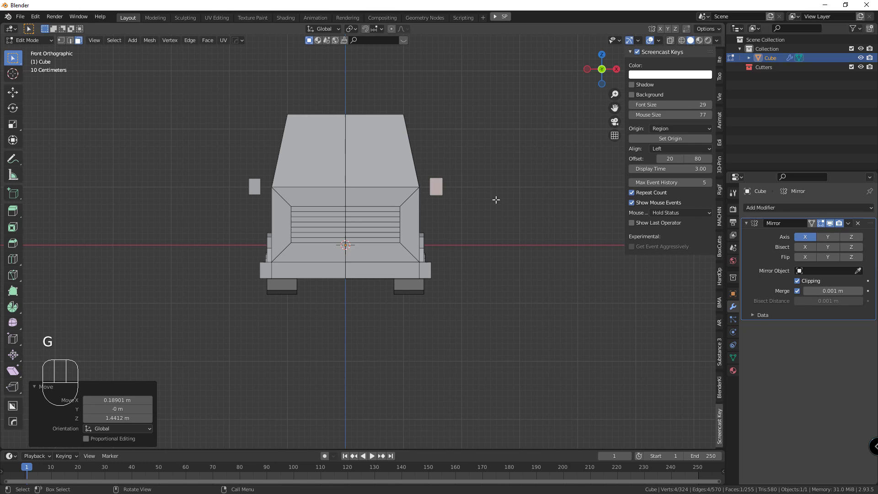
Step: Extrude a face into a small block beside the cab and move it outward along the car's width
key("shift+d")
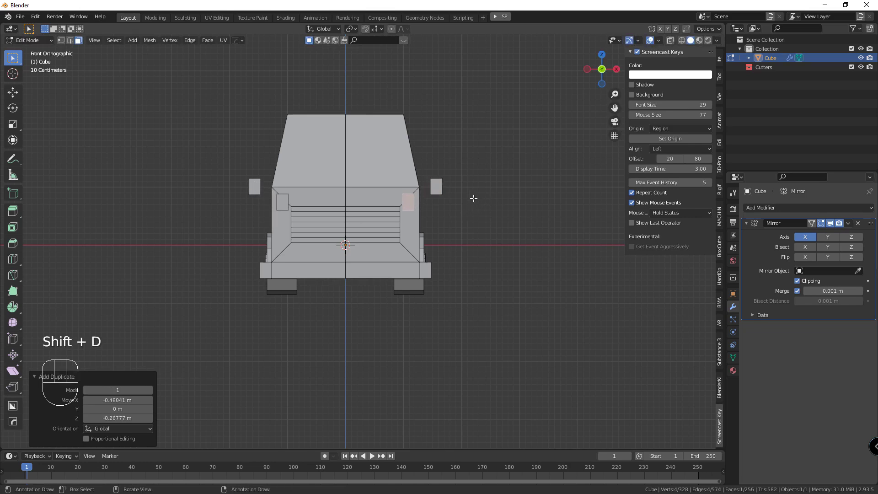
key("shift+d")
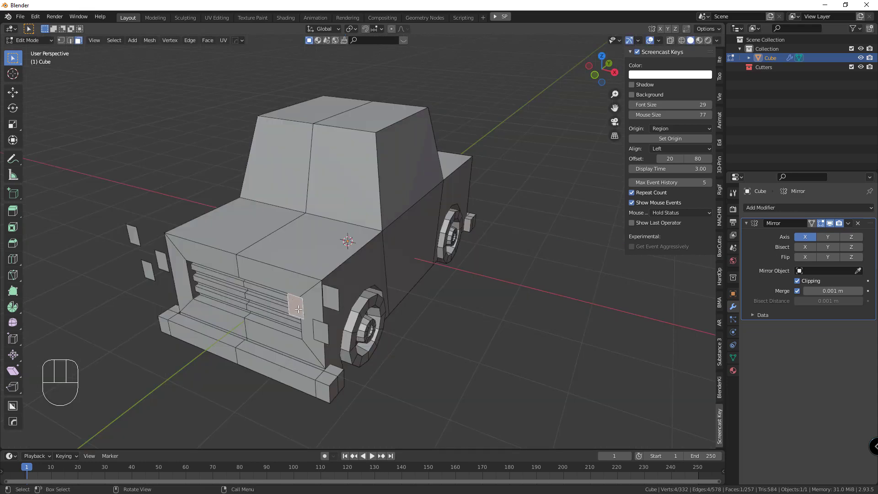
key("e")
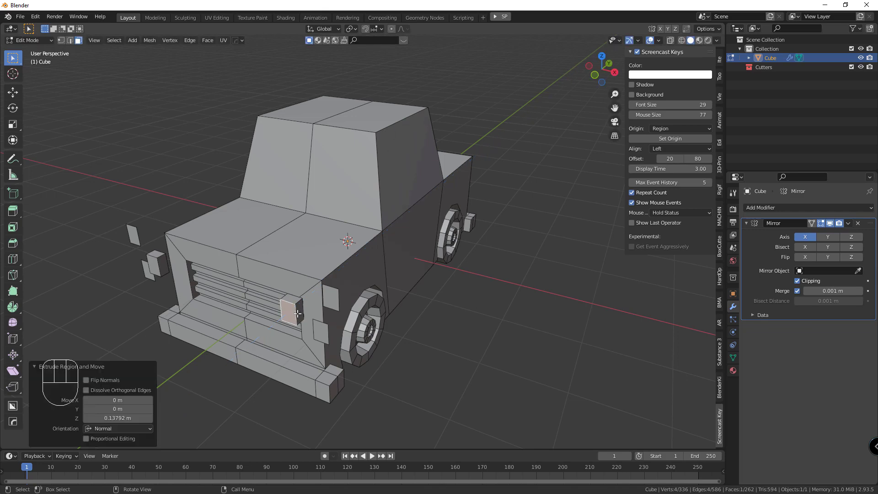
key("ctrl+l")
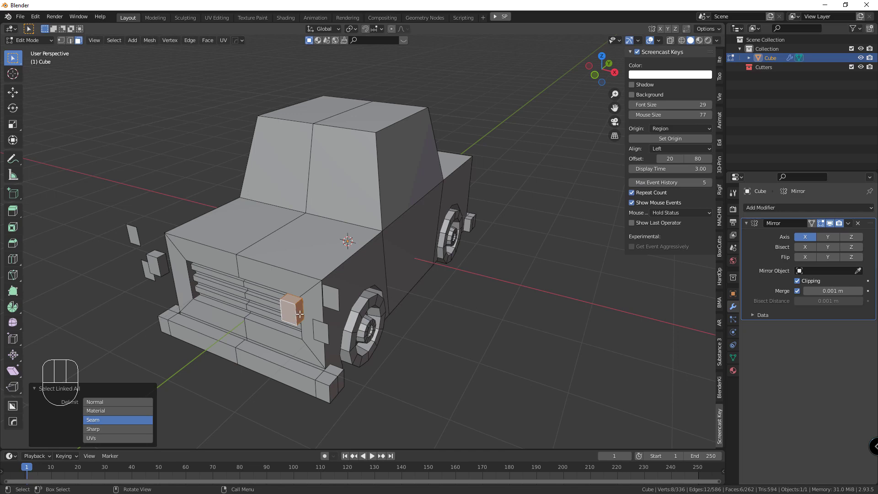
key("g")
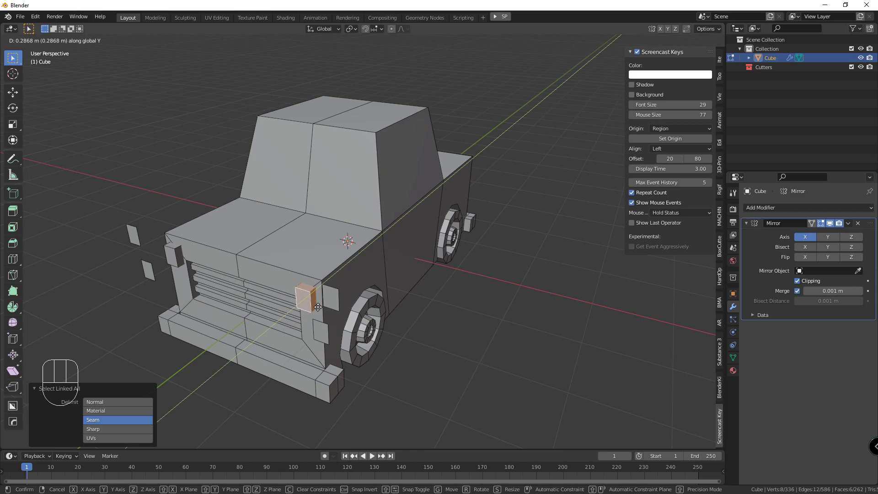
Step: Extrude the block's side face and nudge it slightly further along the car's width
key("s")
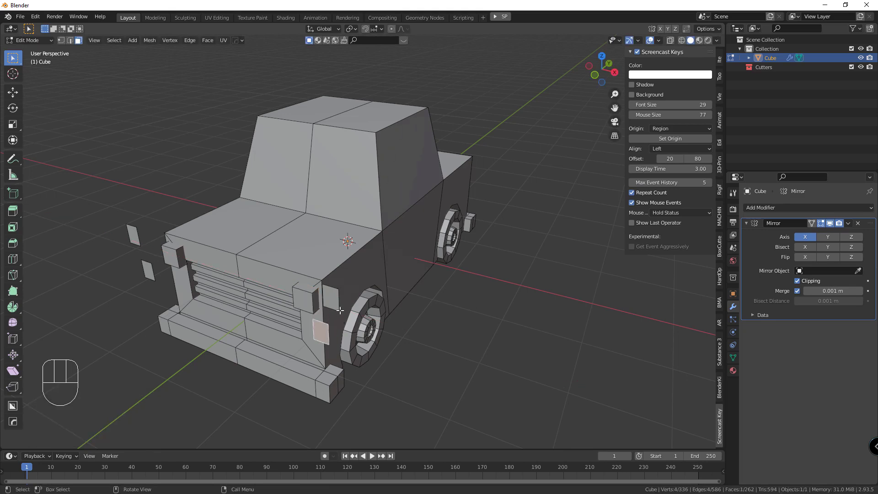
left_click(334, 305)
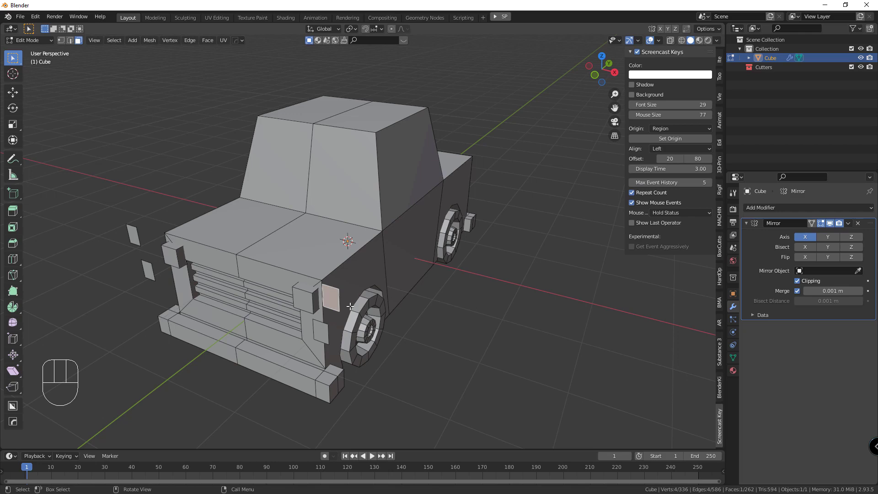
key("e")
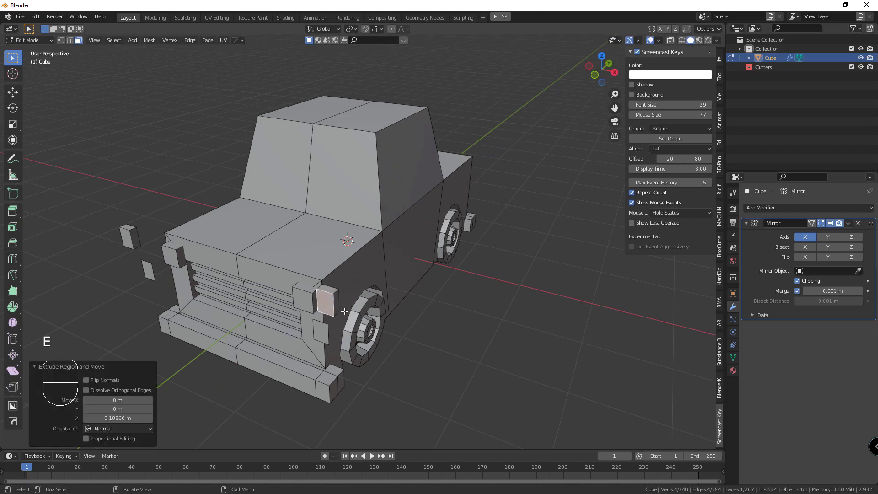
key("ctrl+l")
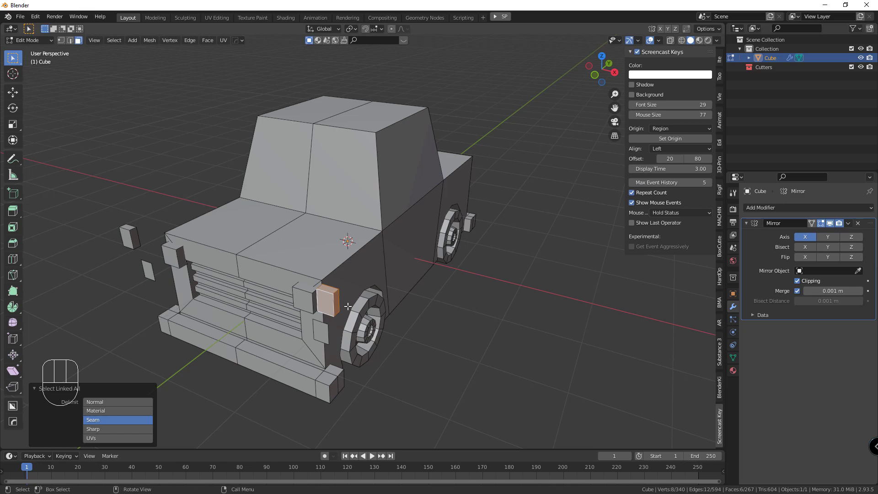
key("g")
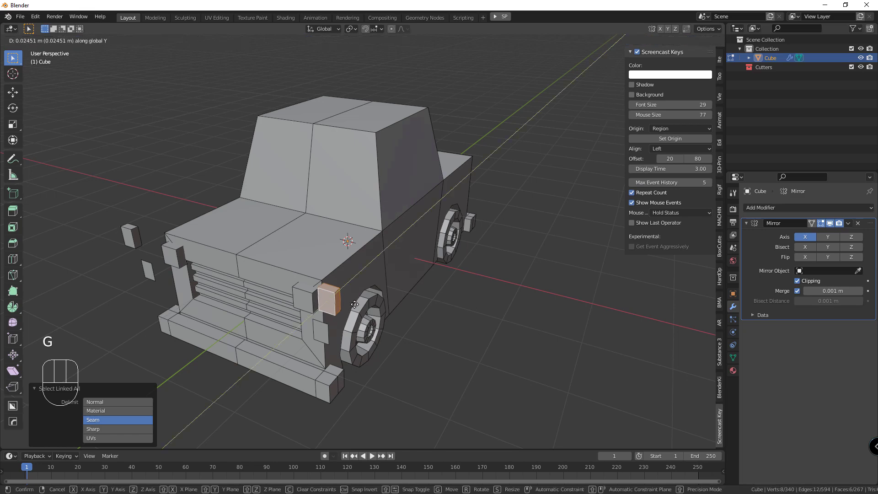
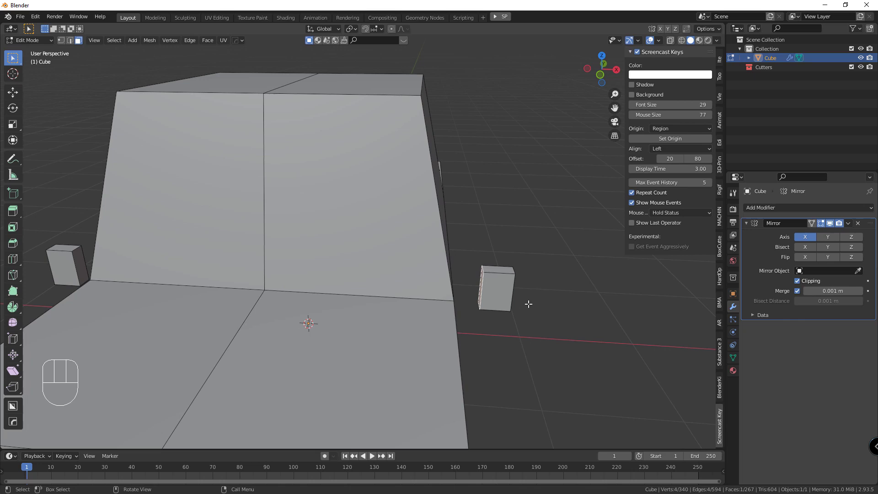
Step: Extrude the block's face and pull its inner corner vertex down toward the cab
key("e")
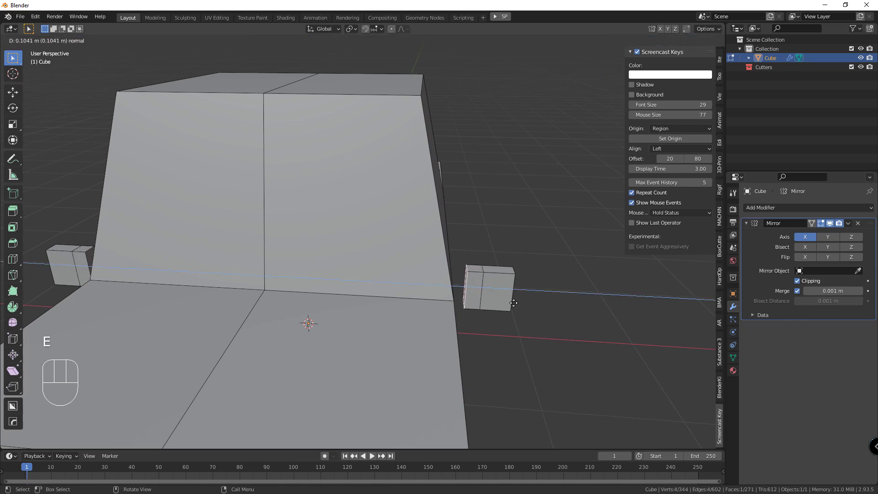
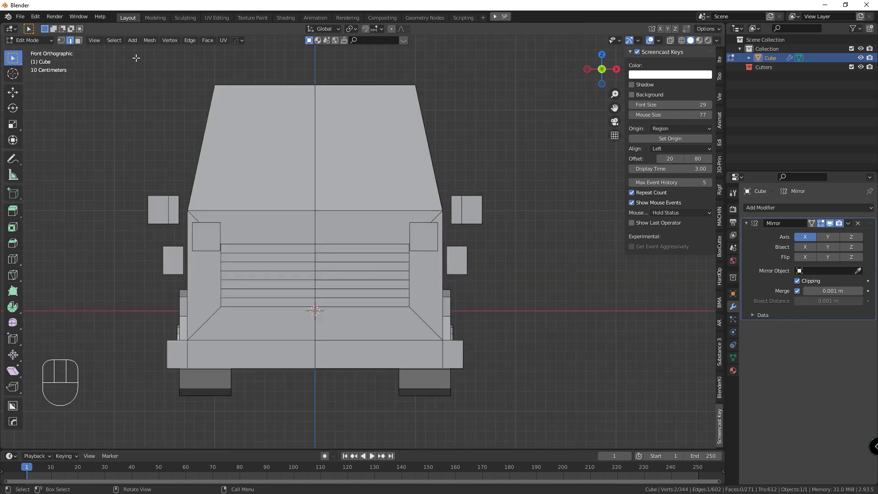
left_click(66, 41)
left_click(666, 48)
left_click(451, 197)
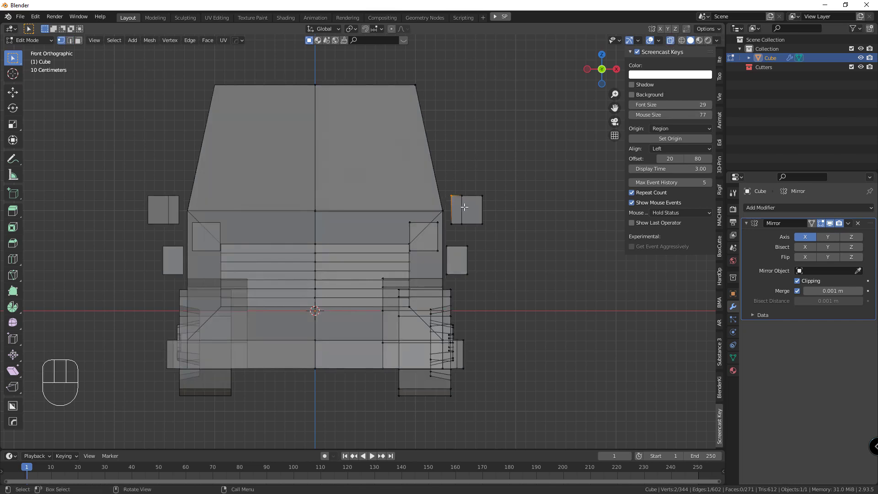
key("g")
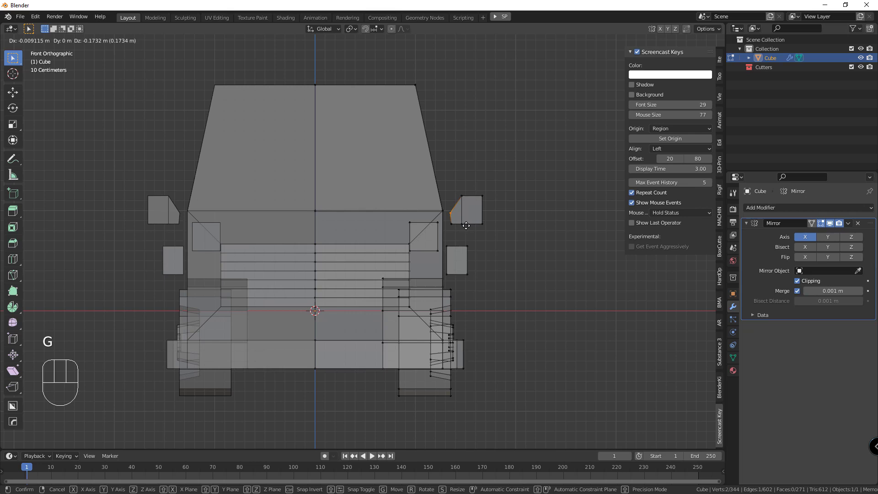
Step: Move the lower inner vertex in and raise the outer top corner to slant the block into a wedge
left_click(448, 227)
key("g")
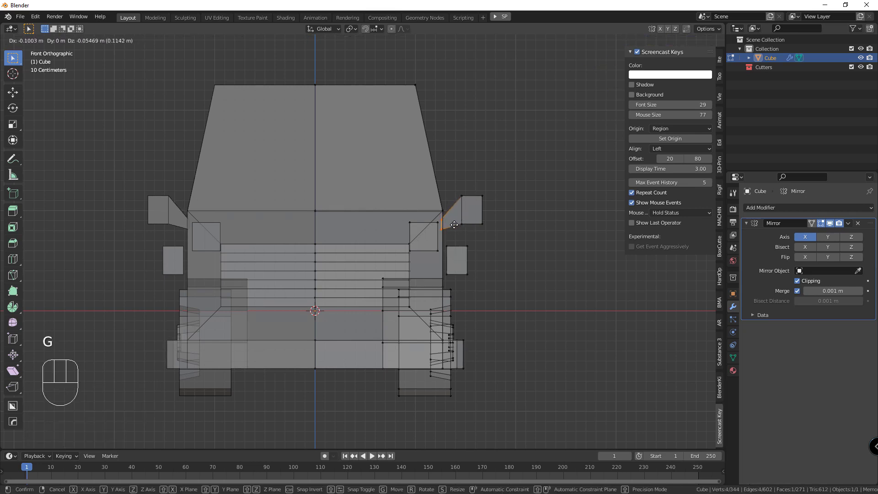
left_click(468, 192)
key("g")
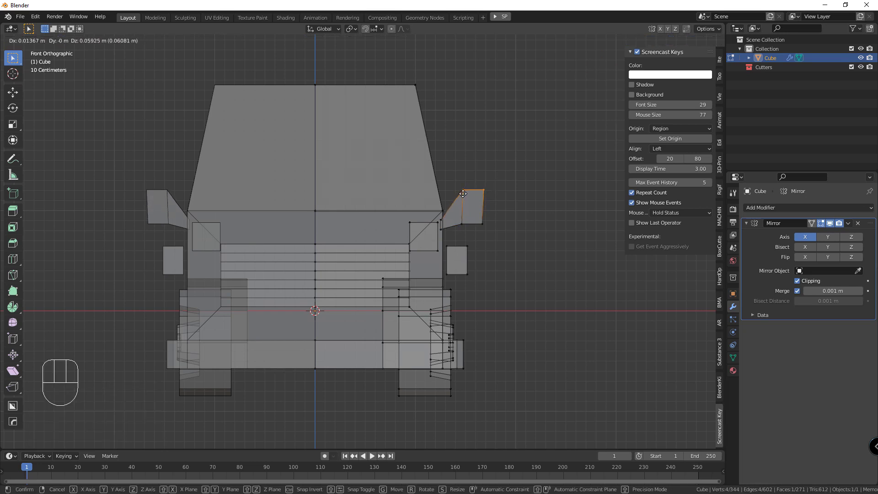
left_click_drag(523, 206, 405, 230)
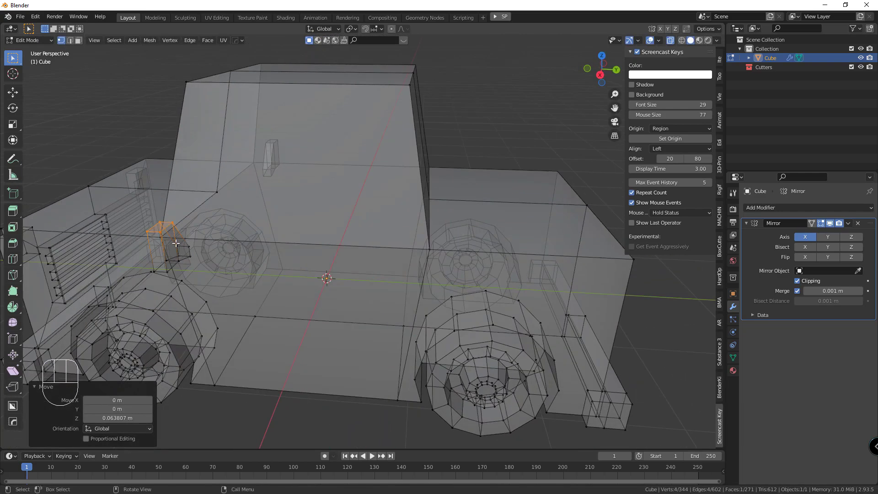
Step: Inset a face on the car, shrink it, and extrude it into a small piece
key("3")
left_click(172, 247)
key("i")
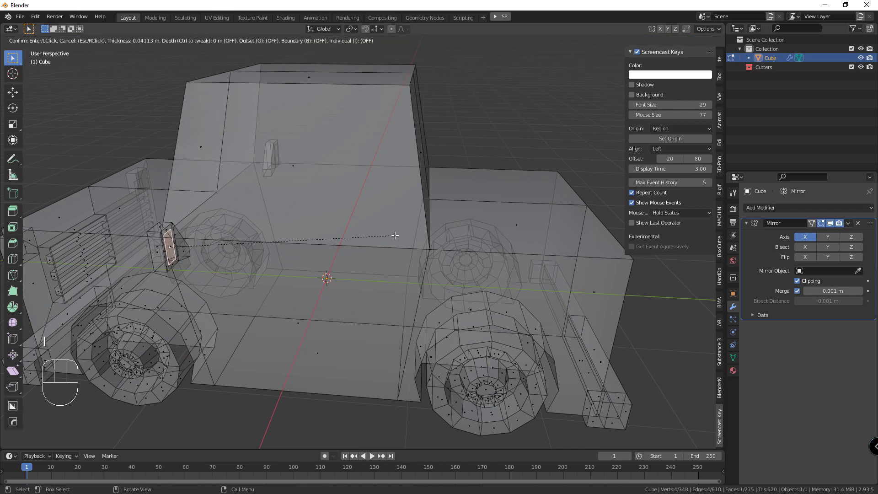
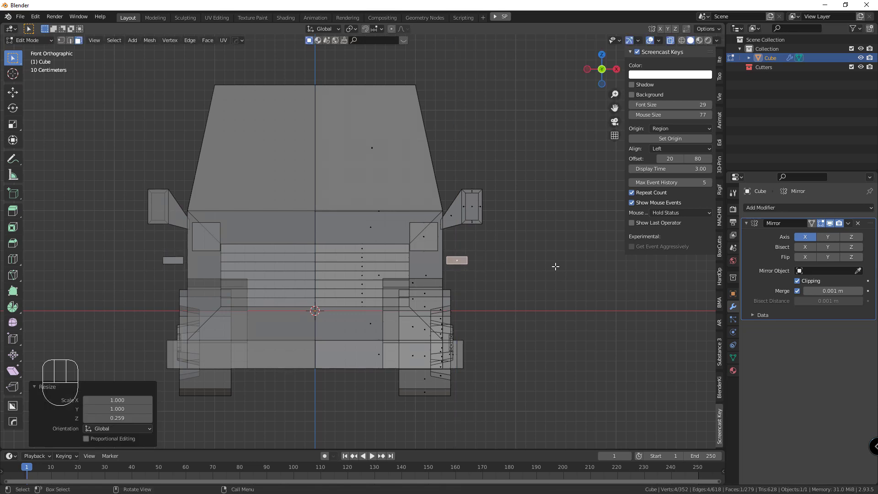
key("s")
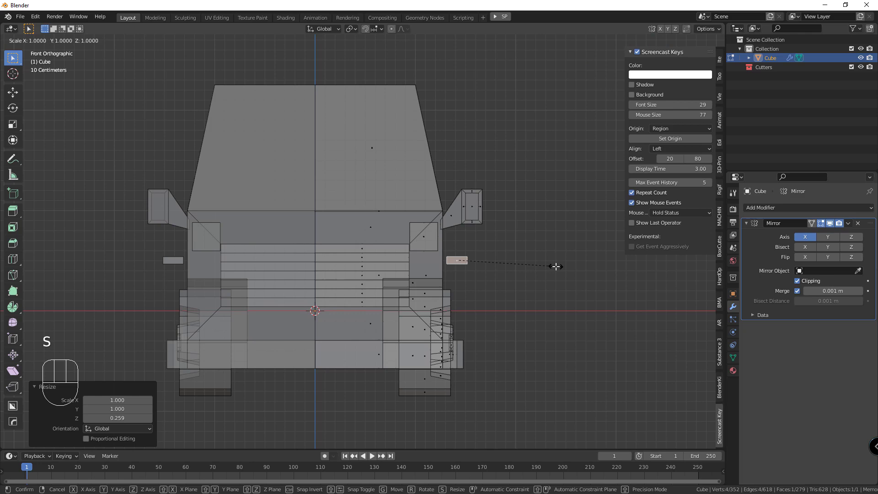
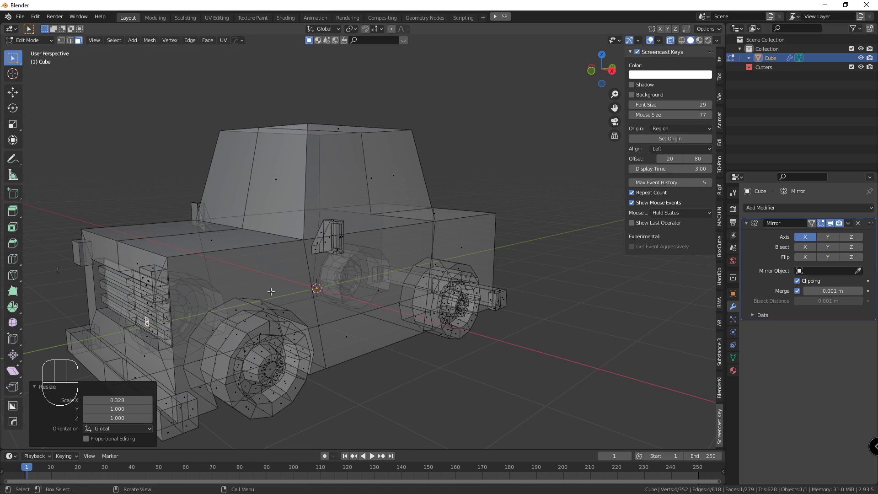
key("e")
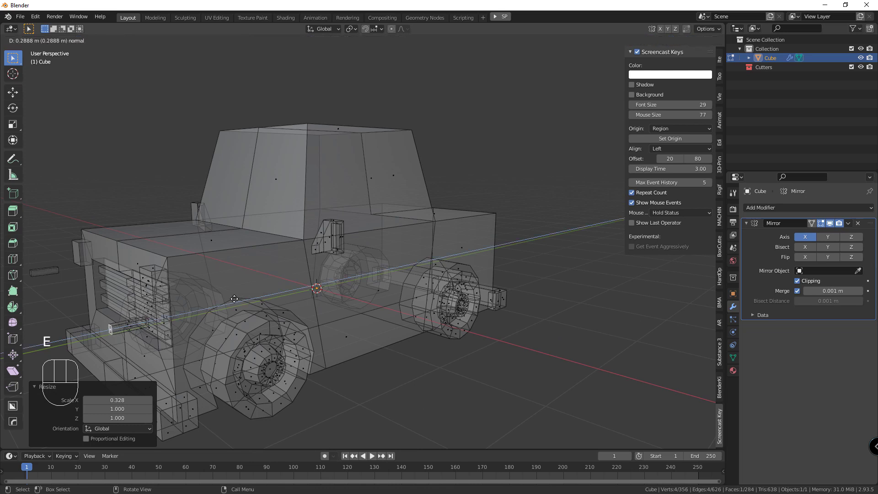
key("ctrl+l")
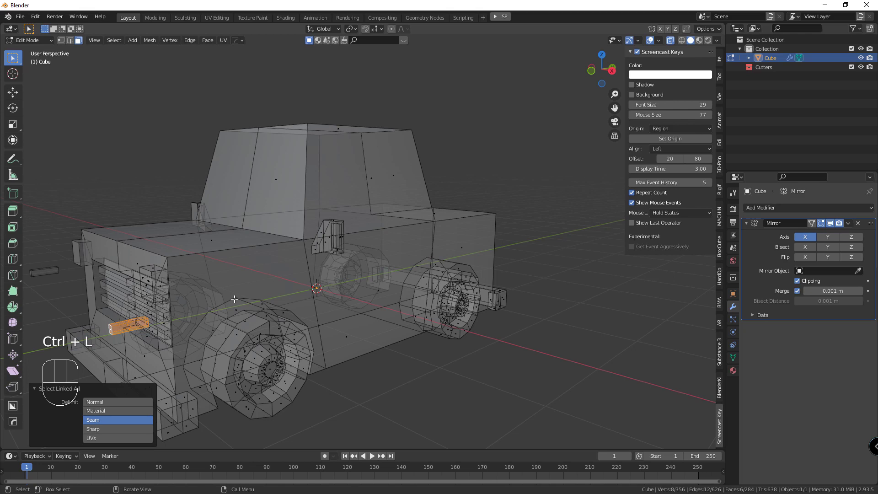
Step: Position the piece beside the cab using side and front orthographic views
key("KP_3")
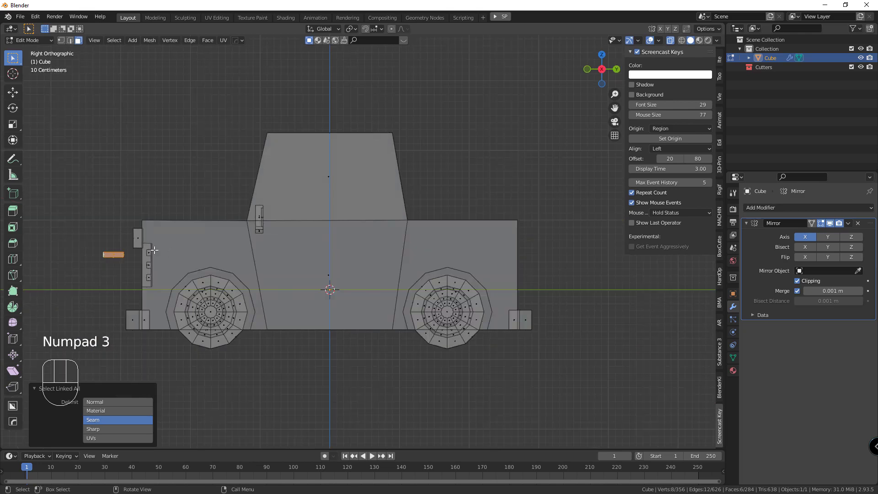
key("g")
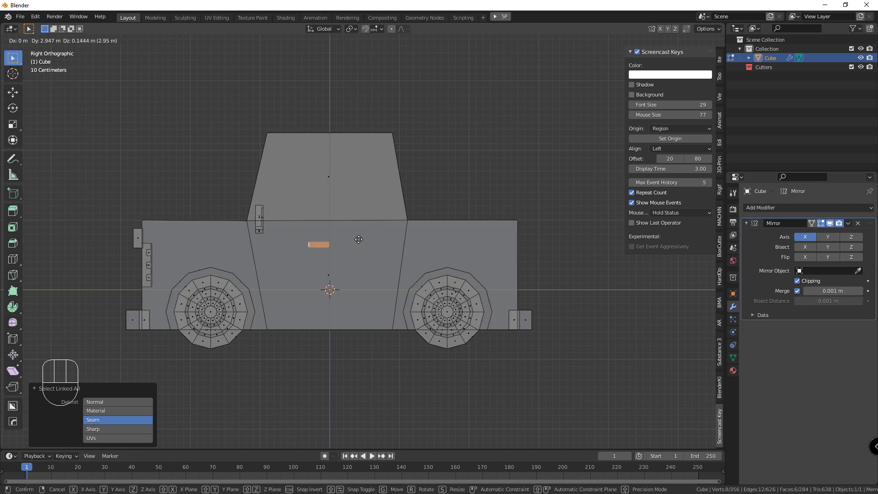
left_click_drag(313, 280, 372, 284)
key("KP_1")
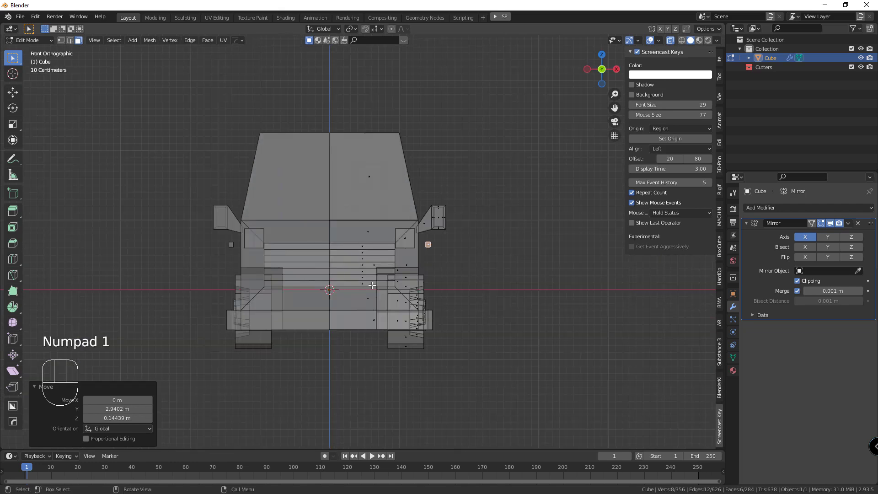
key("g")
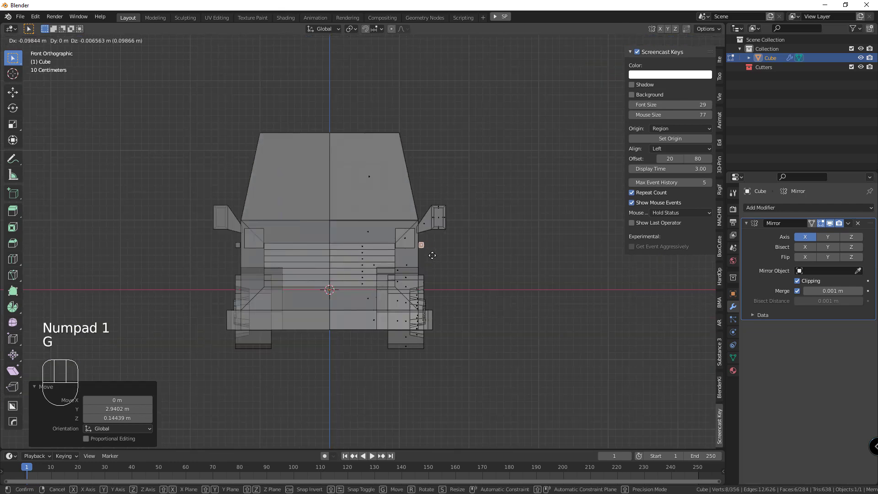
left_click_drag(494, 273, 352, 280)
left_click(443, 289)
middle_click(404, 285)
Step: Inset and shrink a face, then stretch the end block taller vertically
left_click_drag(443, 288, 449, 292)
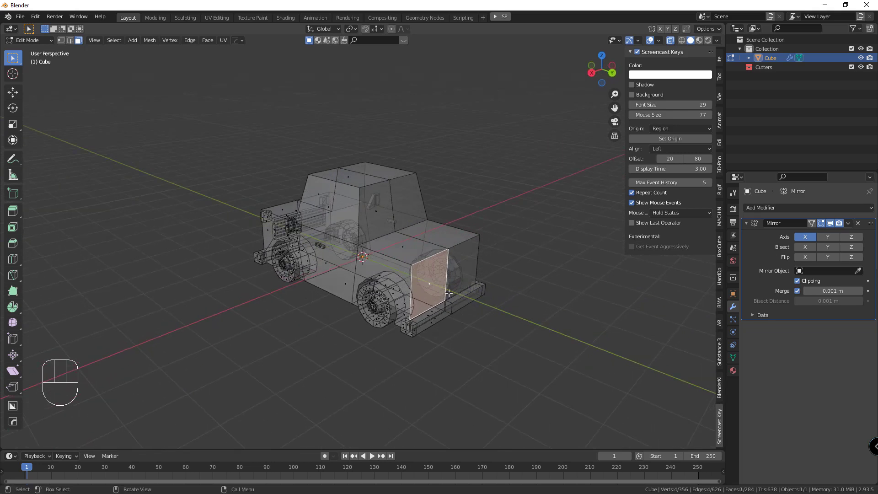
key("shift+d")
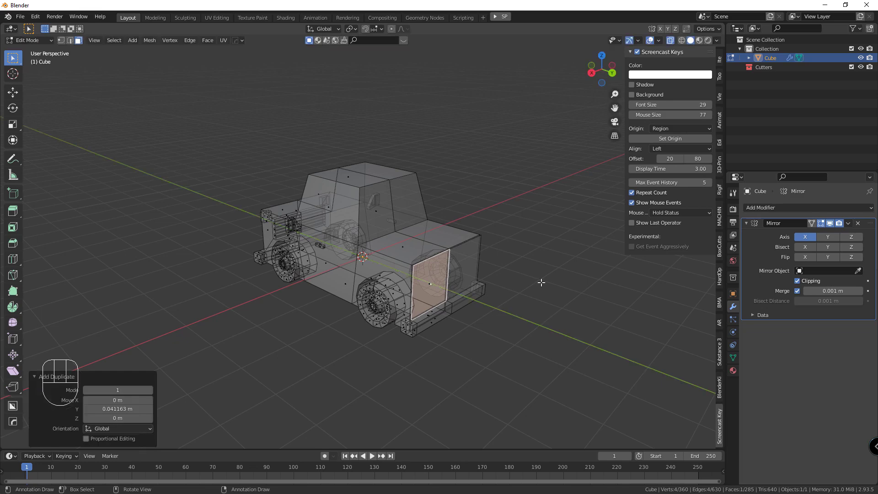
key("s")
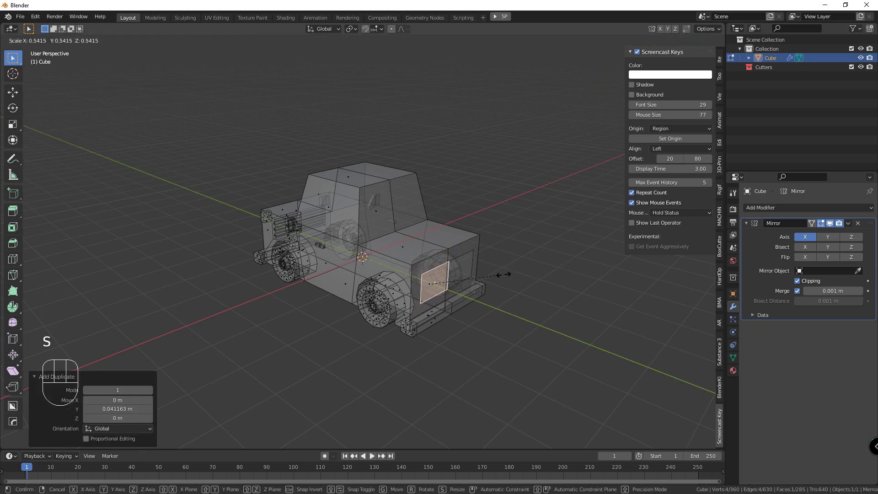
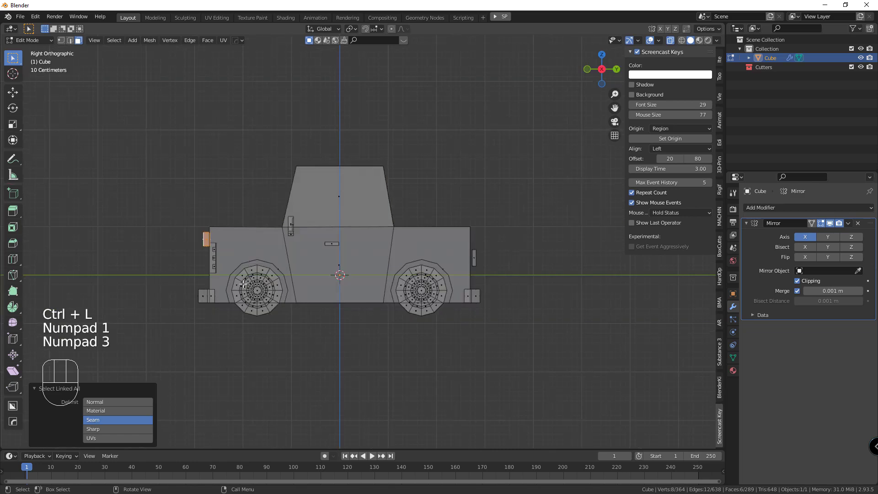
key("shift+d")
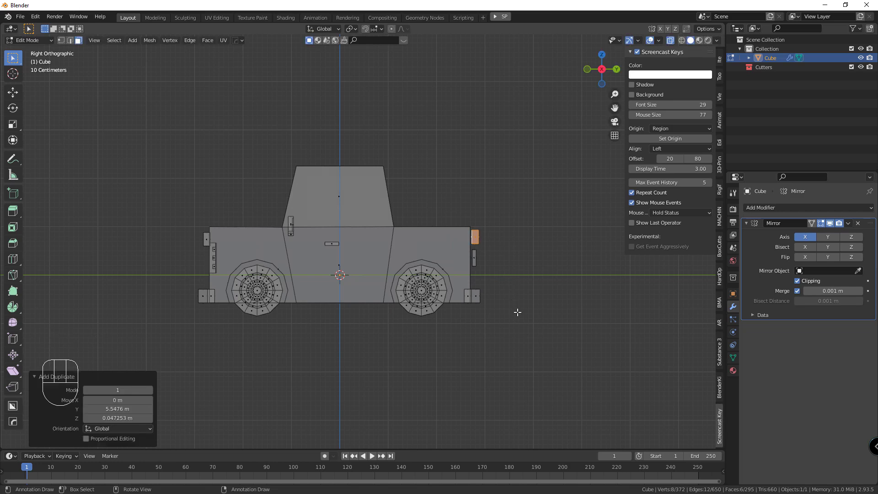
key("s")
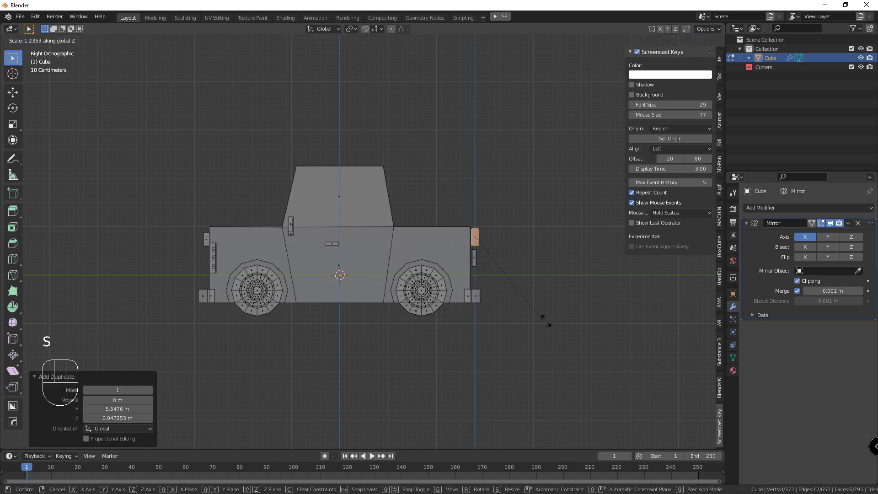
key("g")
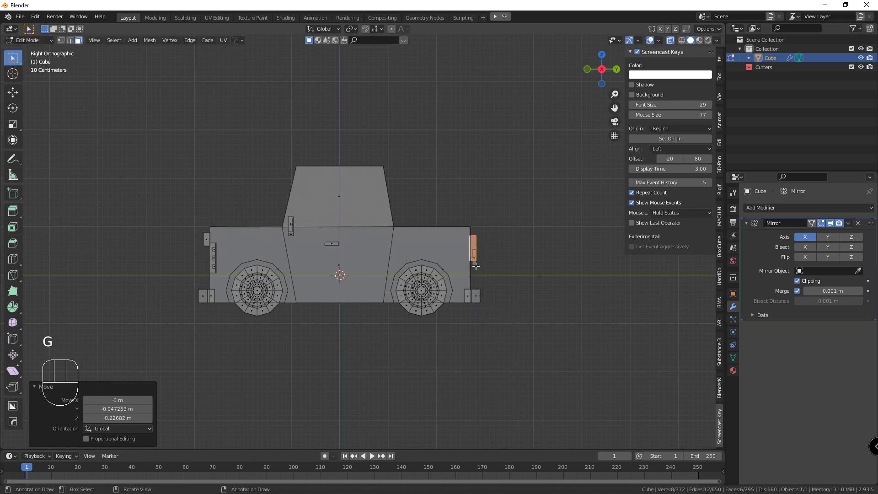
left_click(475, 264)
Step: Move the end block down along Z and select the whole car mesh
key("ctrl+l")
key("g")
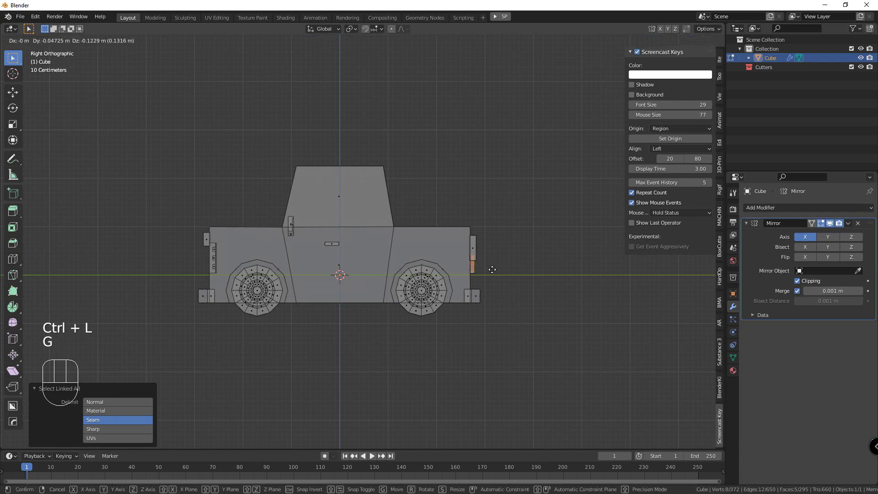
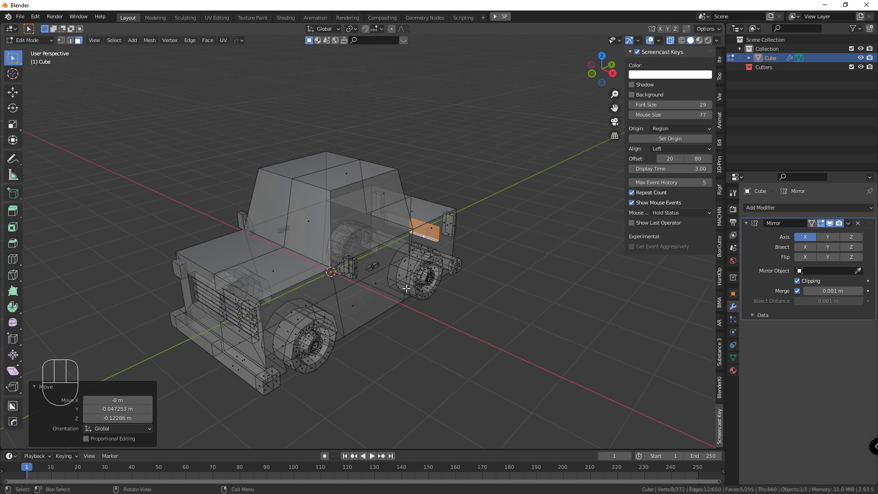
key("a")
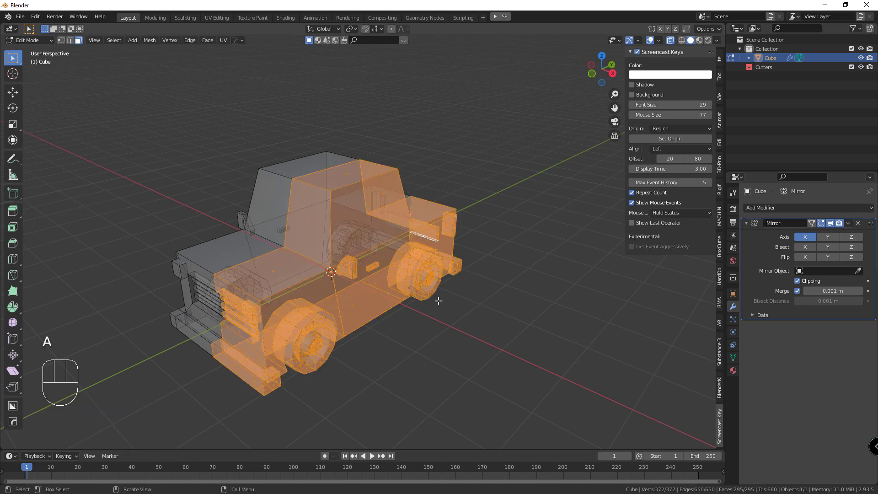
Step: In Object Mode duplicate the car four times along X to form a row of five
left_click_drag(440, 309, 435, 335)
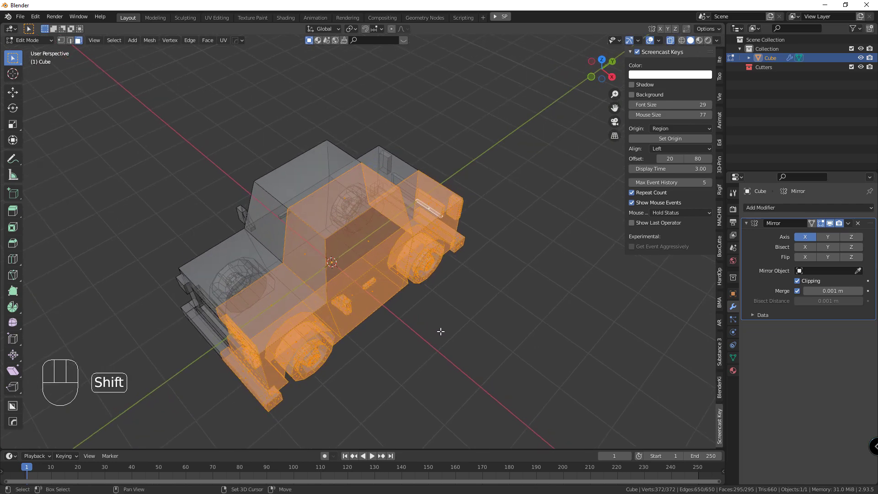
key("Tab")
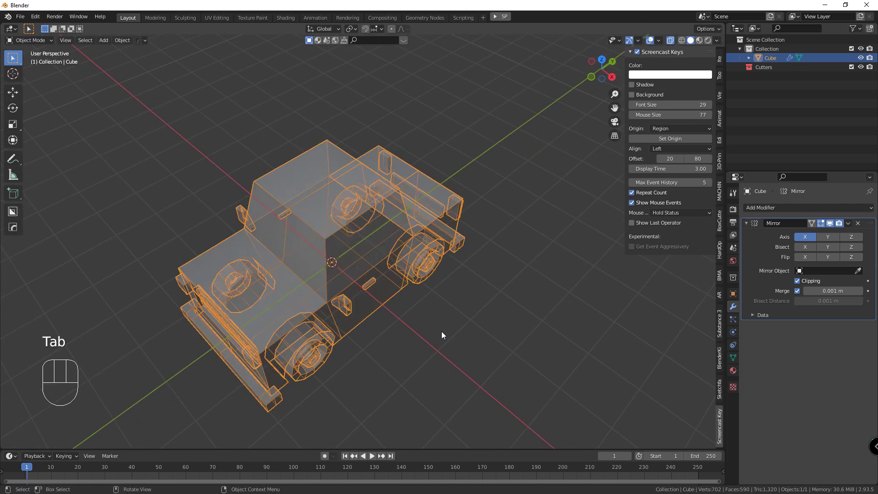
key("shift+d")
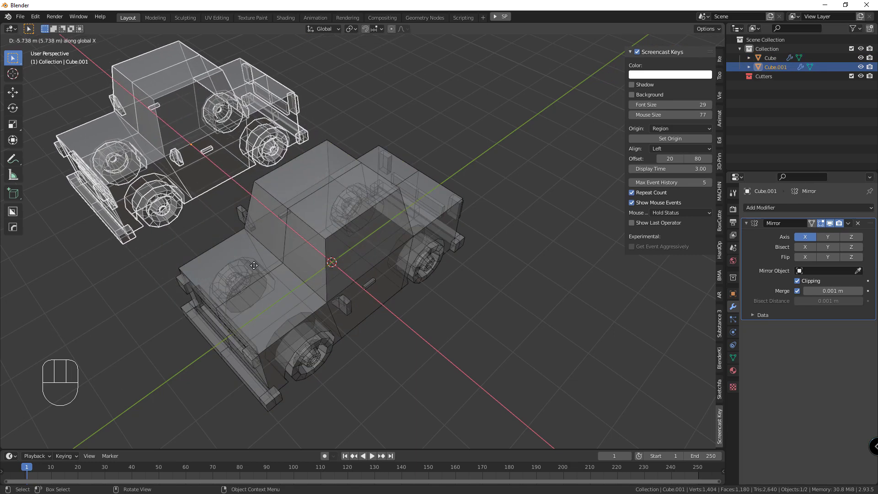
key("shift+r")
key("shift+r")
key("shift+r")
left_click_drag(438, 314, 380, 297)
key("Tab")
key("Tab")
Step: Select the original car, switch to solid shading and show its material settings
left_click(359, 270)
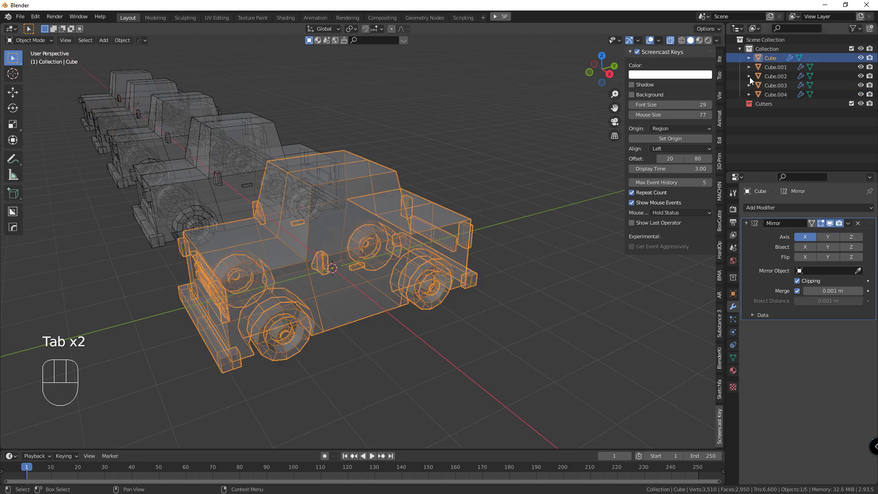
left_click(659, 59)
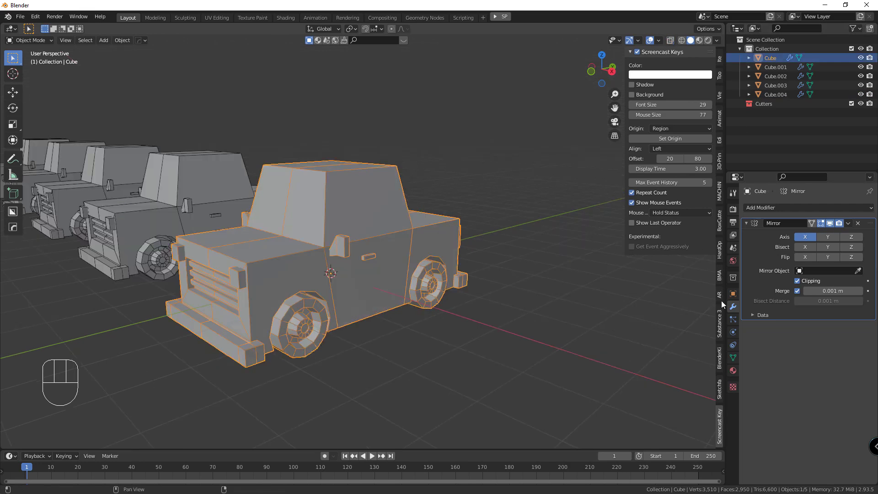
left_click(737, 377)
left_click_drag(407, 201, 381, 225)
Step: In edit mode inset the original car's side window faces
key("Tab")
left_click(297, 227)
key("i")
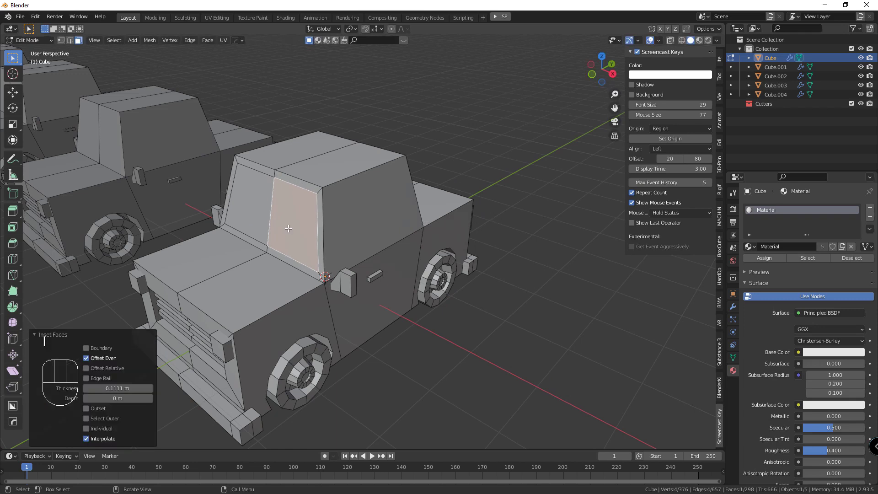
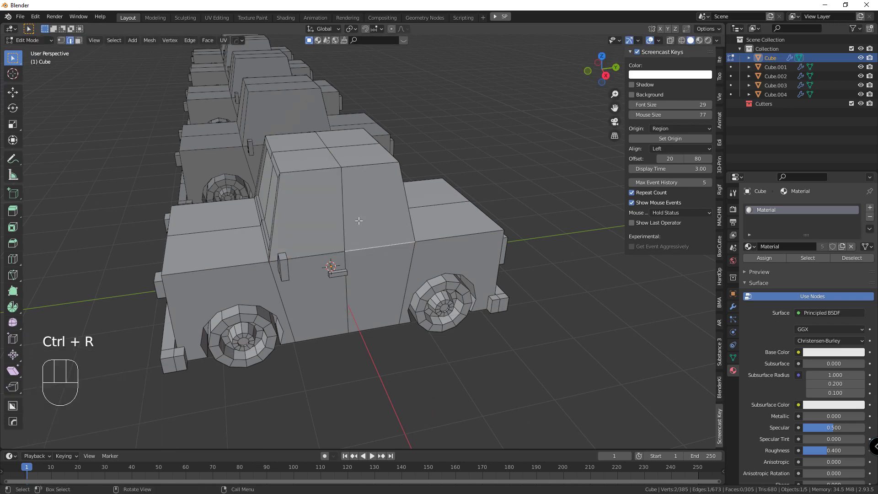
left_click(83, 47)
left_click(329, 218)
left_click(393, 210)
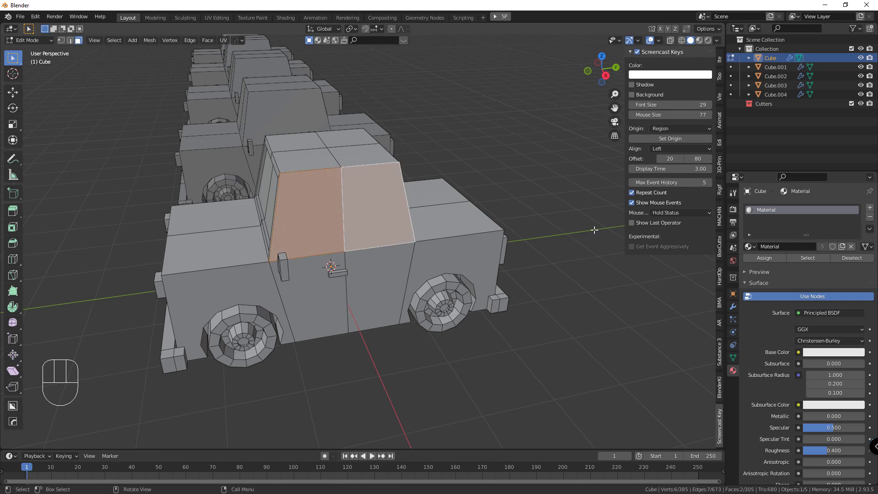
key("i")
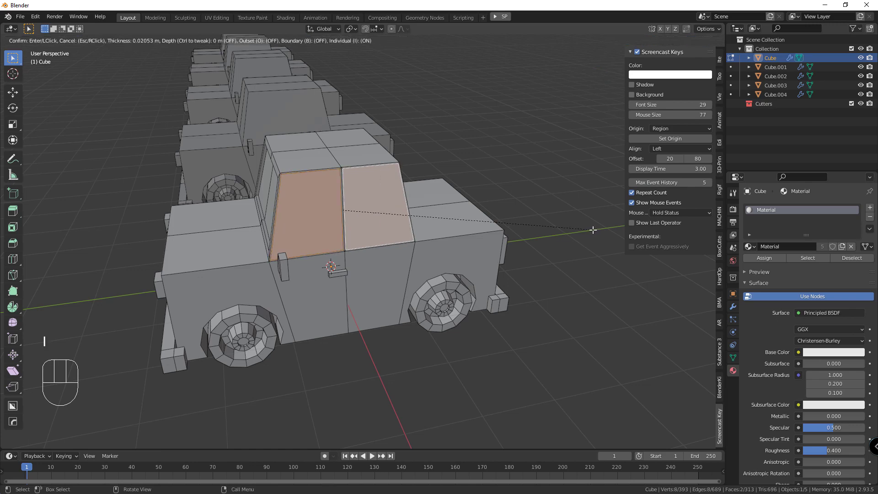
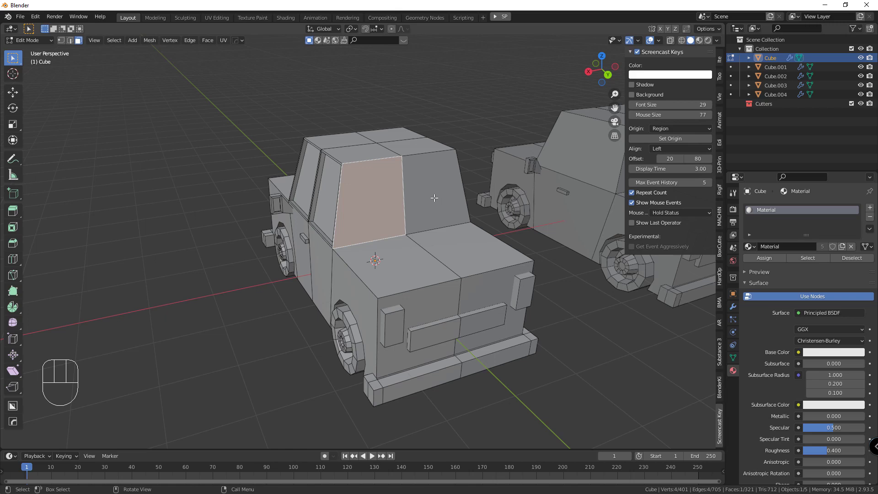
Step: Inset the windshield face and recess the windows into the cabin
left_click(433, 196)
left_click(429, 184)
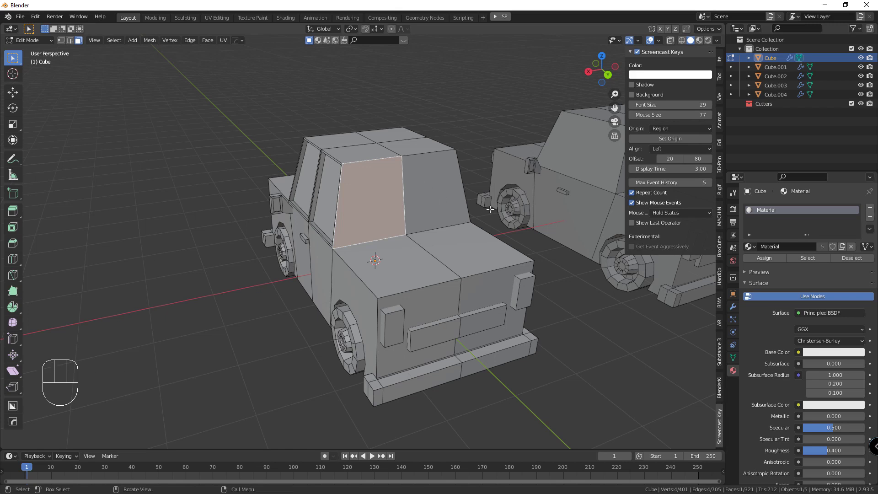
key("i")
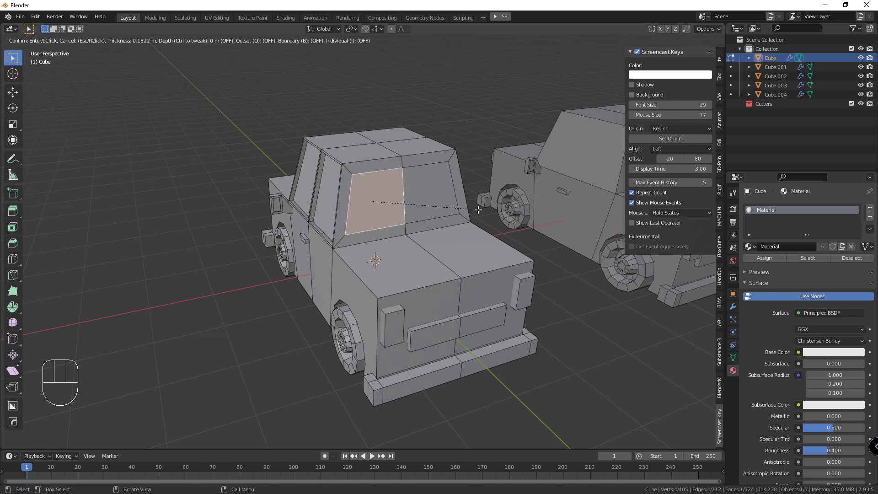
left_click_drag(372, 218, 416, 223)
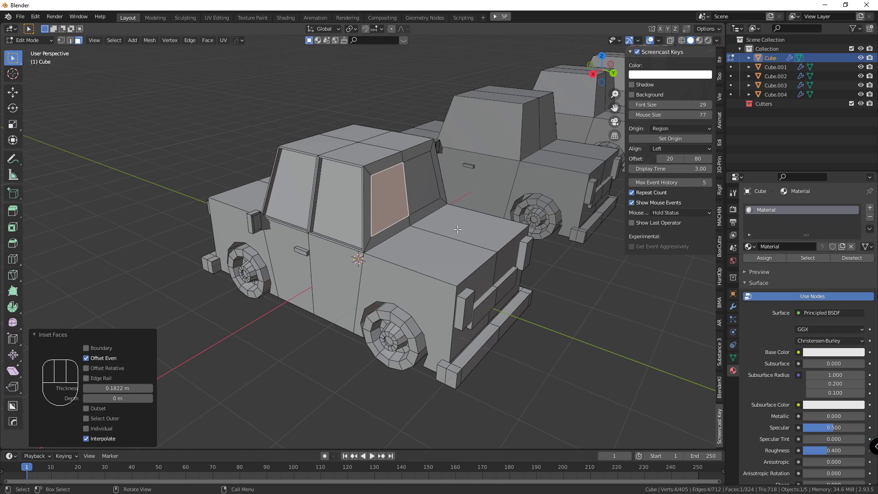
key("e")
left_click_drag(375, 233, 409, 245)
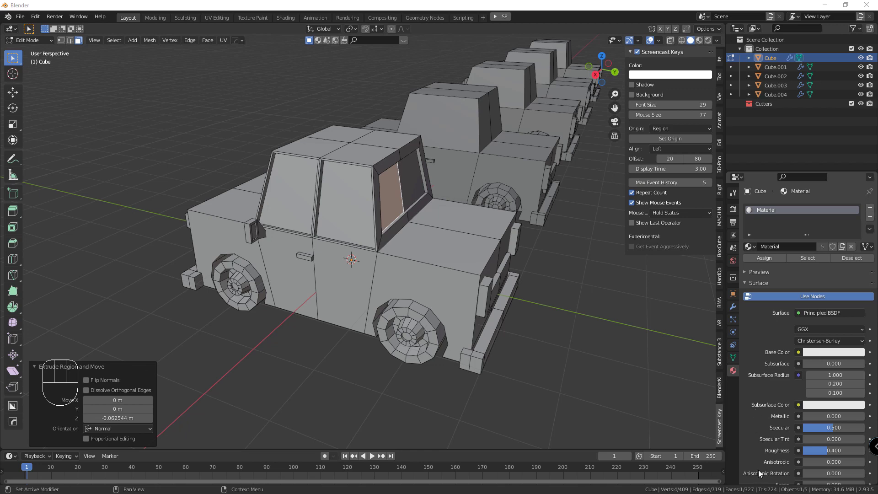
middle_click(533, 291)
Step: Back in object mode, set the car material's base colour to yellow
key("Tab")
key("a")
left_click_drag(835, 348, 712, 300)
Step: Refine the yellow, switch to Material Preview shading, and delete the four copied cars
left_click_drag(821, 346, 831, 306)
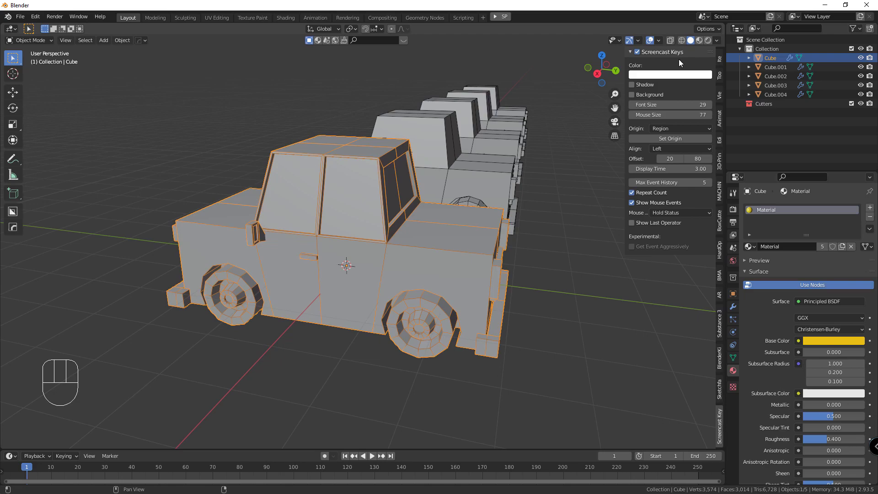
left_click(684, 79)
left_click_drag(519, 261, 568, 264)
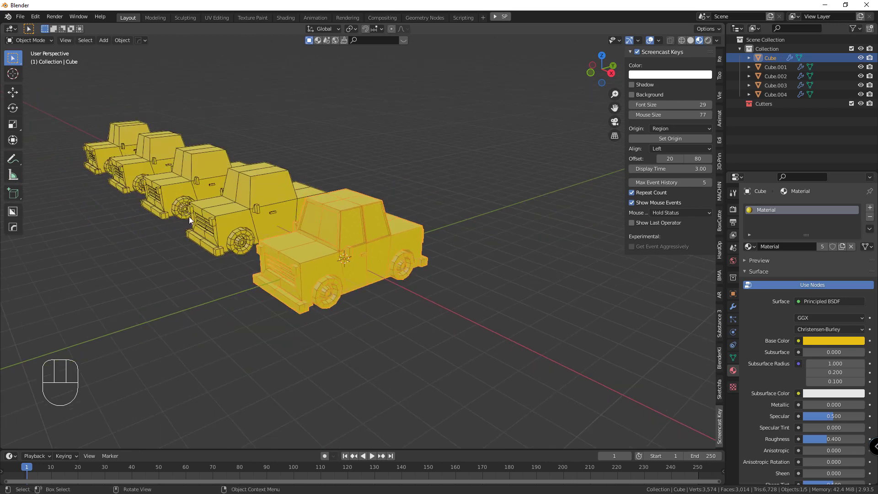
left_click_drag(226, 127, 173, 184)
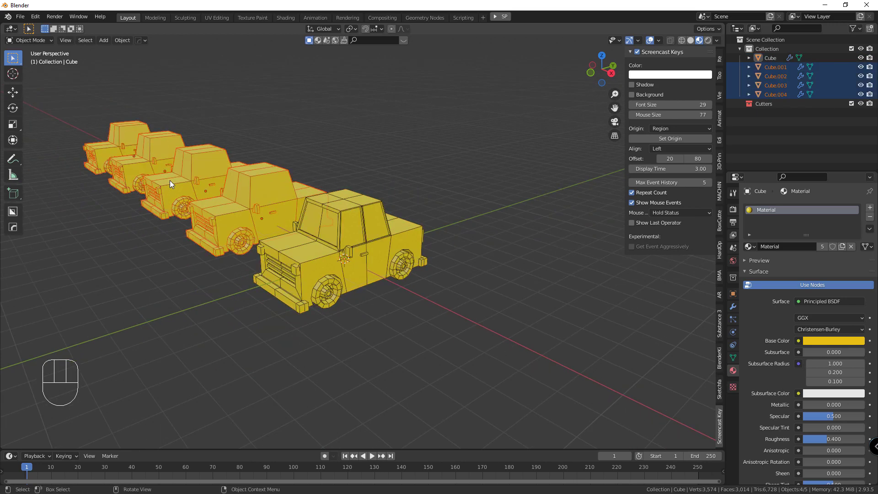
key("Delete")
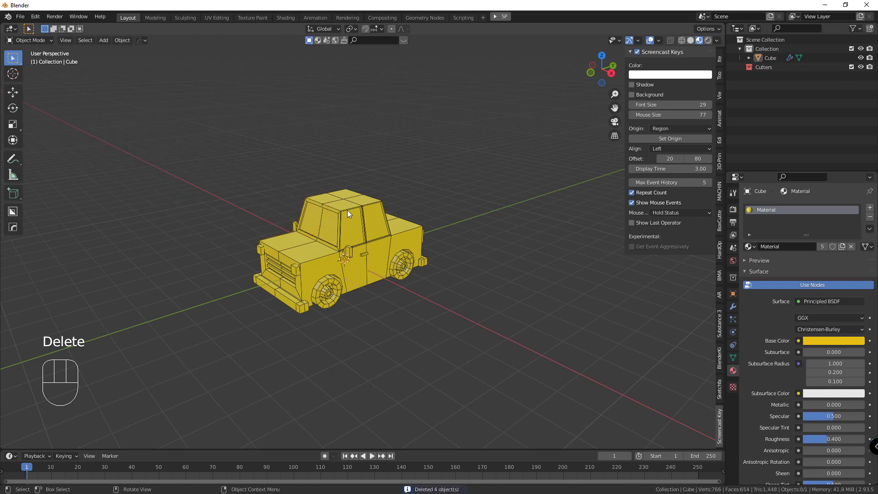
left_click_drag(480, 249, 454, 252)
left_click_drag(452, 251, 440, 240)
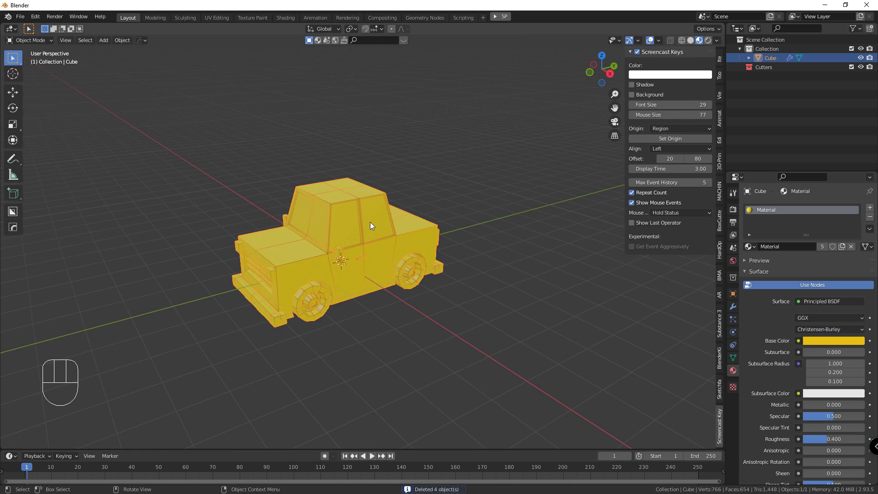
middle_click(429, 242)
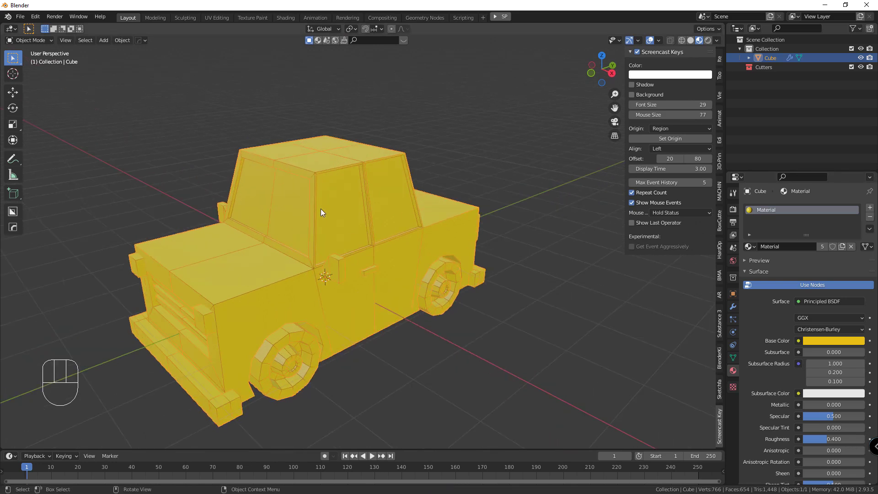
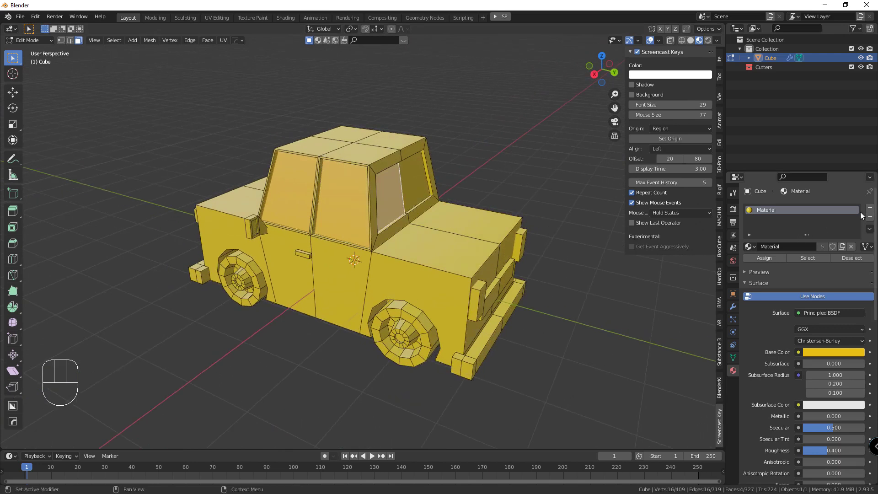
Step: Create a new cyan material in its own slot for the car's windows
left_click_drag(870, 213, 831, 245)
left_click(775, 282)
left_click_drag(814, 269, 807, 326)
left_click(824, 373)
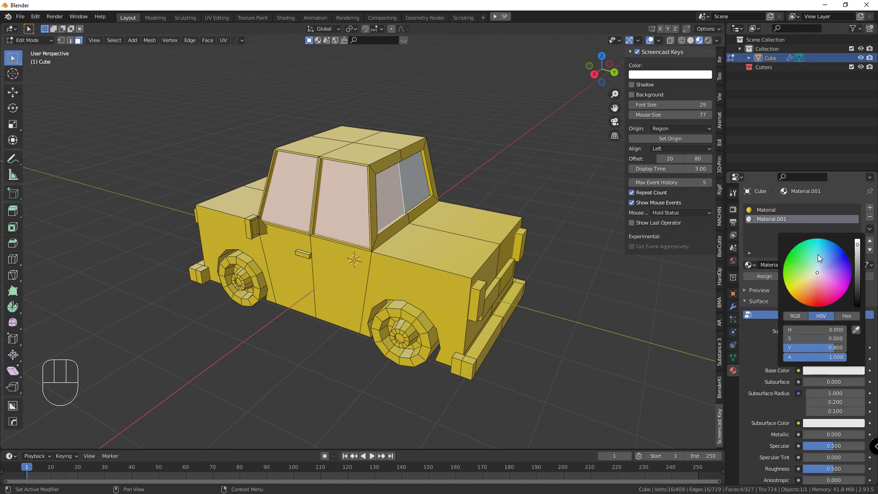
left_click(547, 354)
left_click_drag(523, 342, 494, 335)
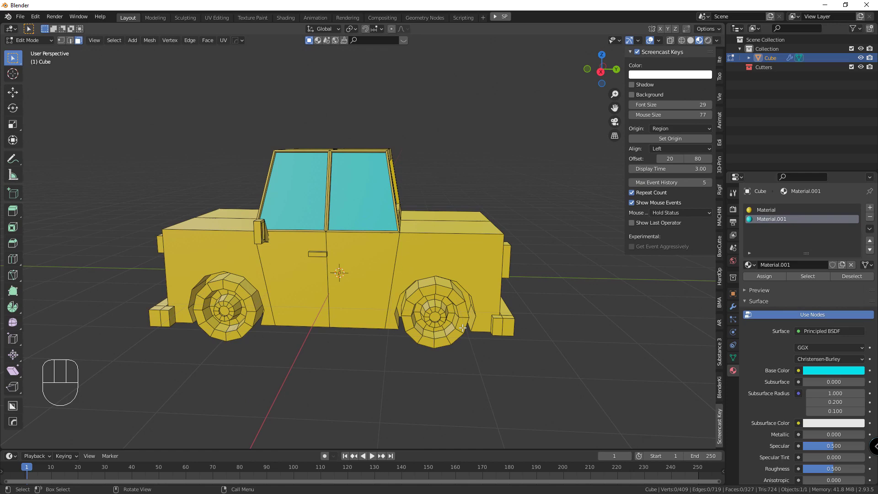
Step: Select the whole wheel and assign it a new dark material
left_click(463, 327)
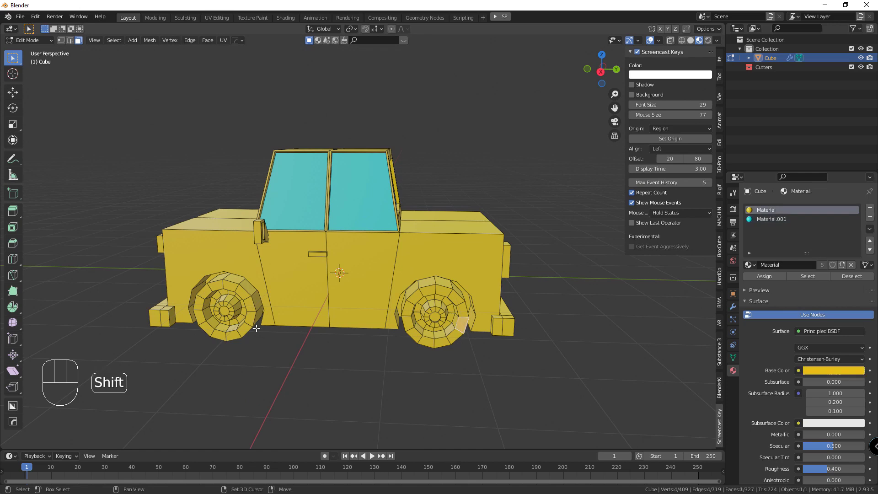
key("ctrl+l")
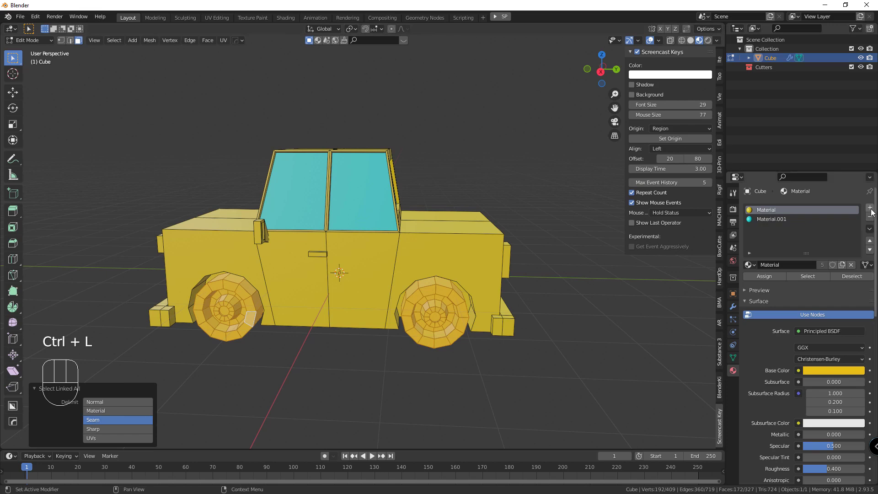
left_click(847, 247)
left_click_drag(773, 281, 804, 279)
left_click(811, 269)
left_click(819, 378)
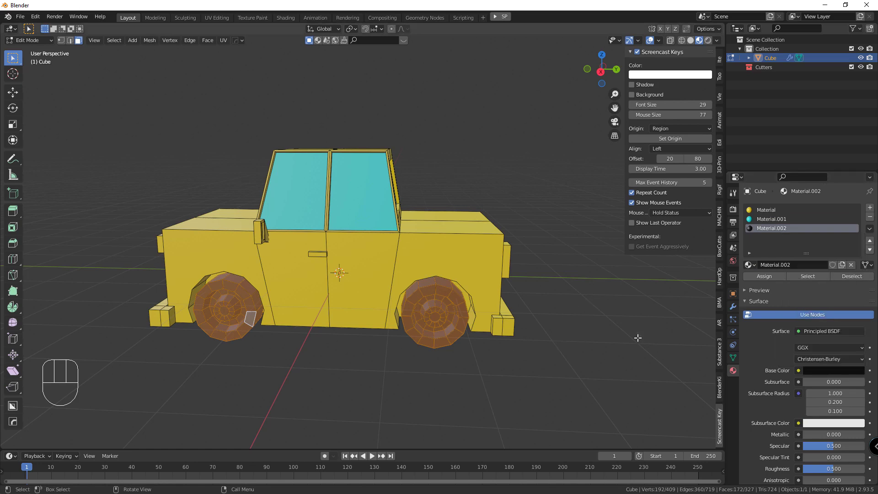
left_click_drag(500, 343, 453, 334)
left_click(437, 317)
Step: Grow the selection to the hub faces and assign them a new light grey material
left_click(224, 313)
key("ctrl+KP_Add")
key("ctrl+KP_Add")
key("ctrl+KP_Add")
key("ctrl+KP_Add")
key("ctrl+KP_Add")
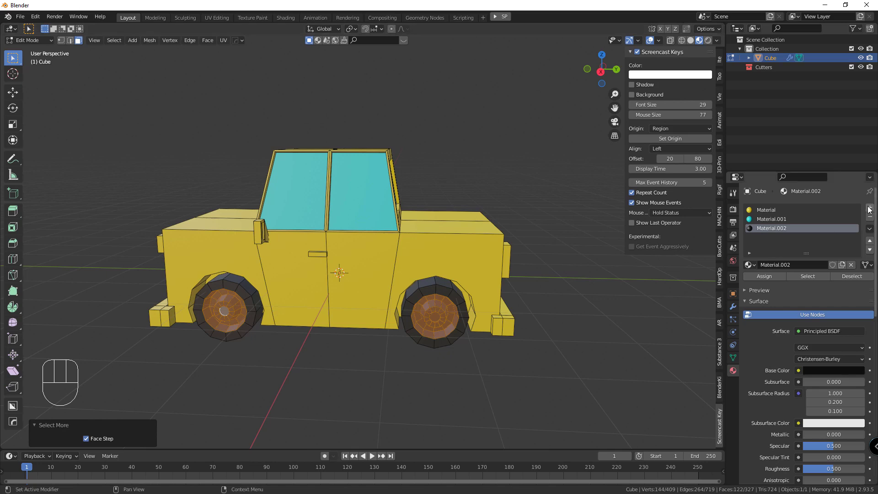
left_click(871, 209)
left_click_drag(768, 278, 804, 278)
left_click_drag(815, 269, 828, 318)
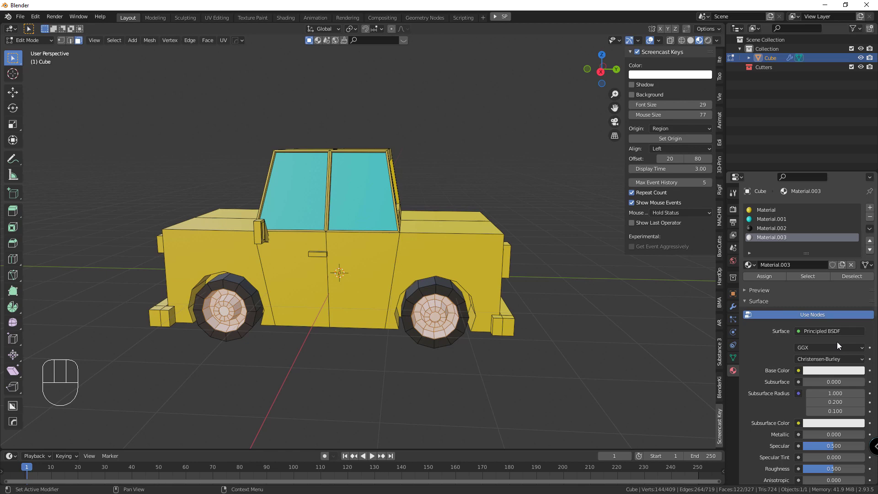
left_click(836, 378)
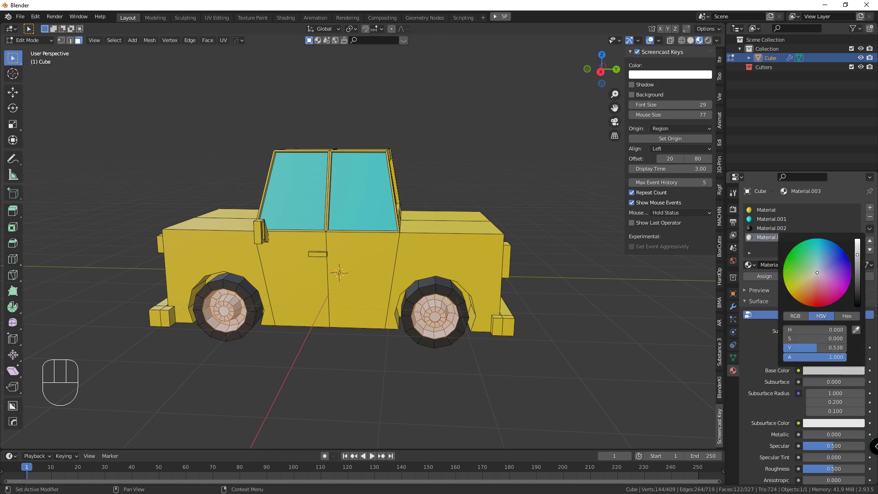
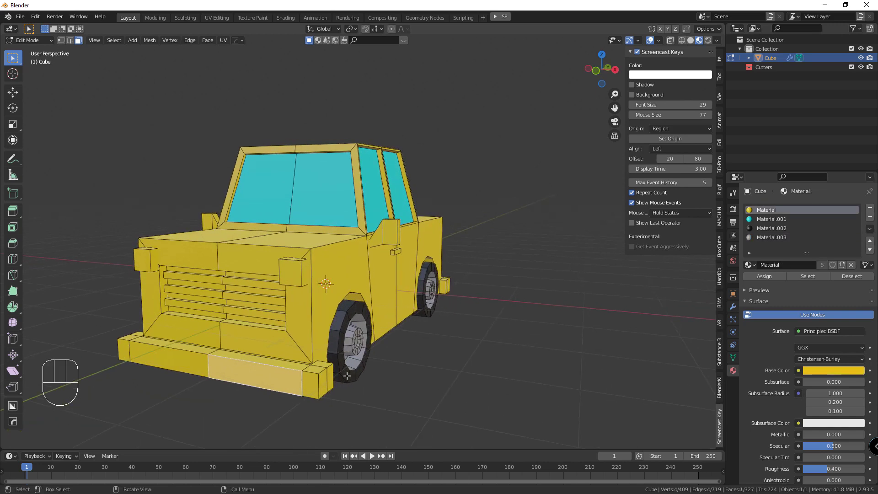
Step: Select the linked bumper geometry and assign it a new dark brown material
left_click(445, 285)
key("ctrl+l")
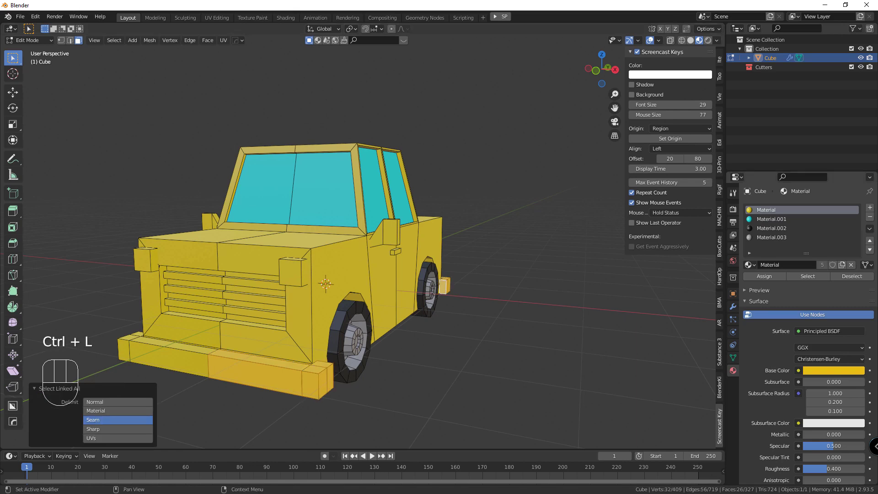
left_click_drag(874, 211, 820, 257)
left_click_drag(771, 280, 808, 270)
left_click(819, 265)
left_click(828, 373)
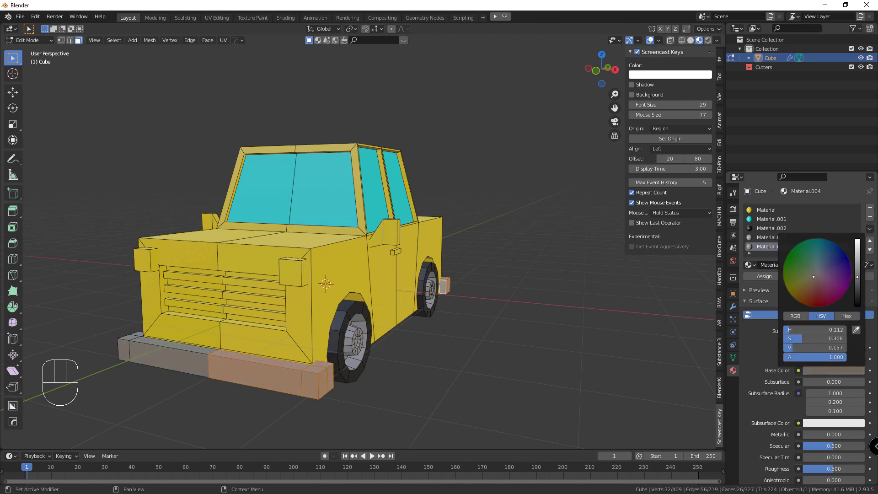
left_click(578, 338)
left_click_drag(532, 337, 536, 335)
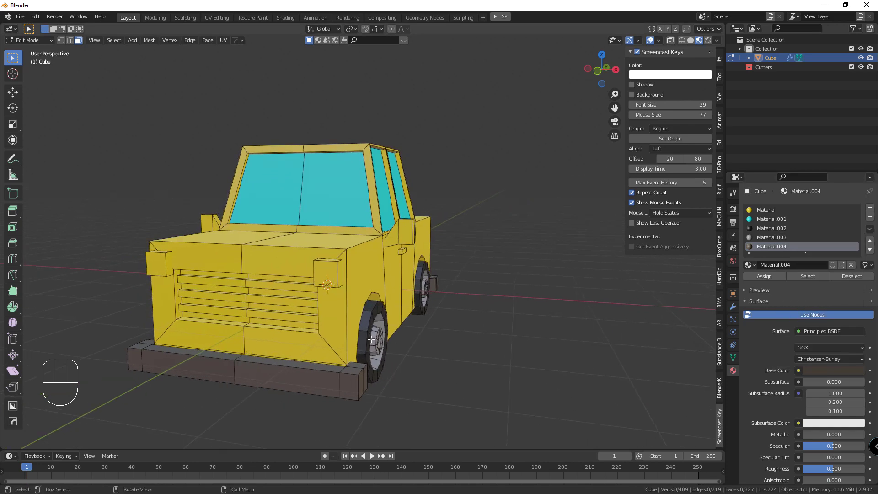
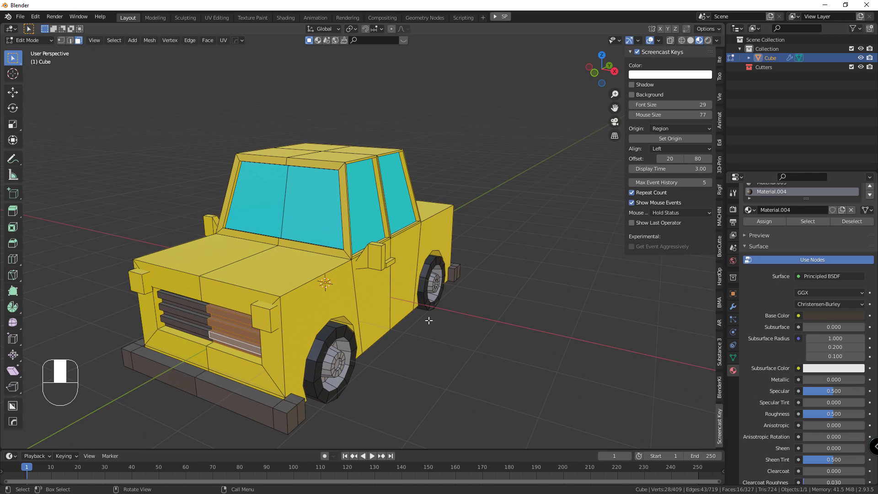
Step: Select the whole side mirror and assign the same dark material to it
left_click(372, 254)
key("ctrl+l")
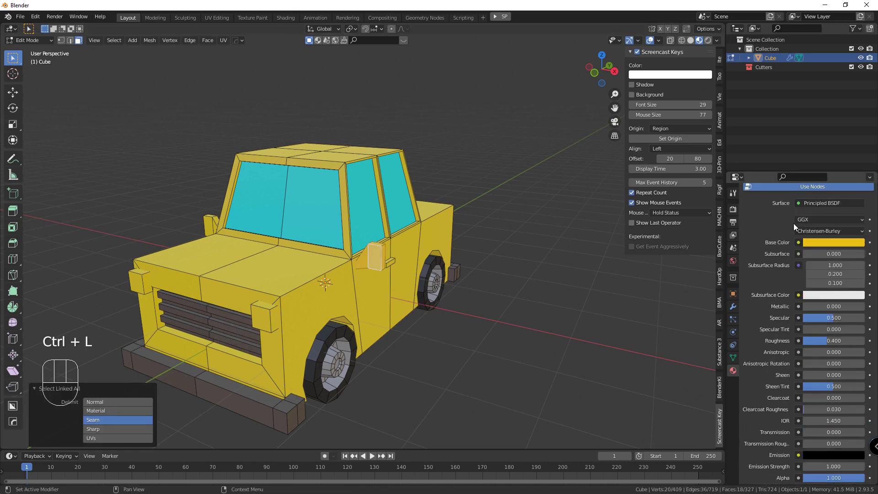
left_click(780, 249)
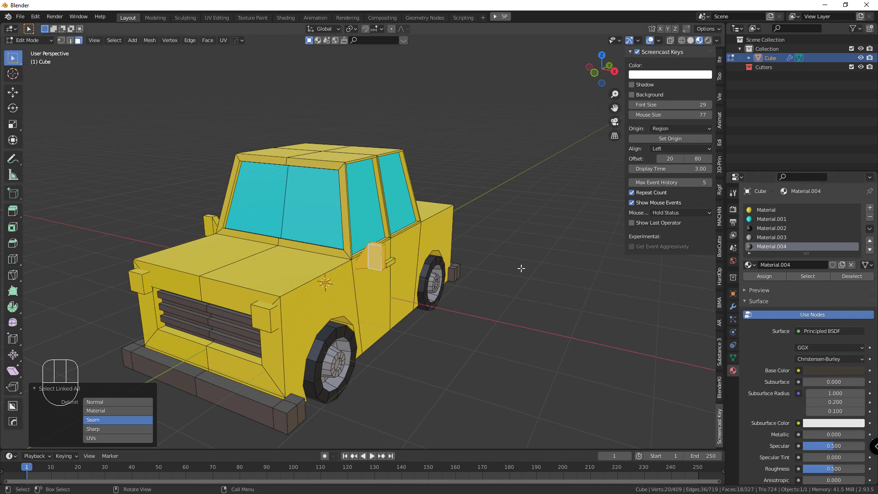
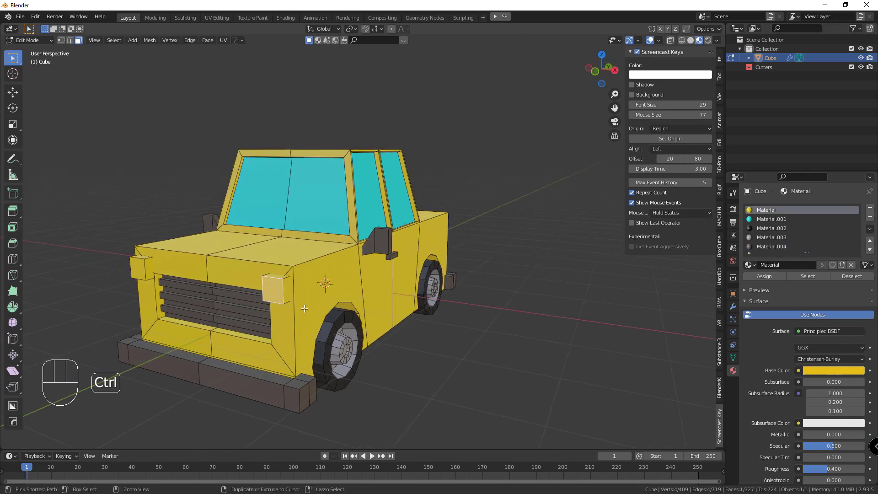
Step: Inset a small face on the side door and extrude it outward as a door handle
key("ctrl+KP_Add")
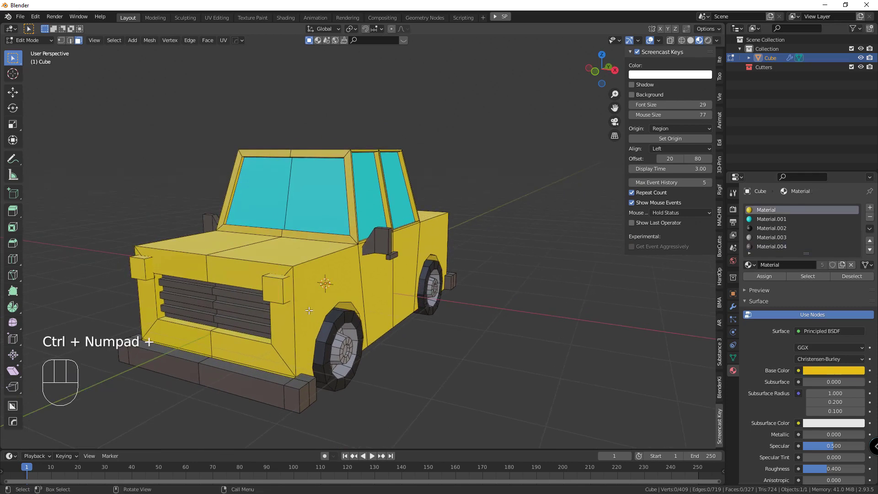
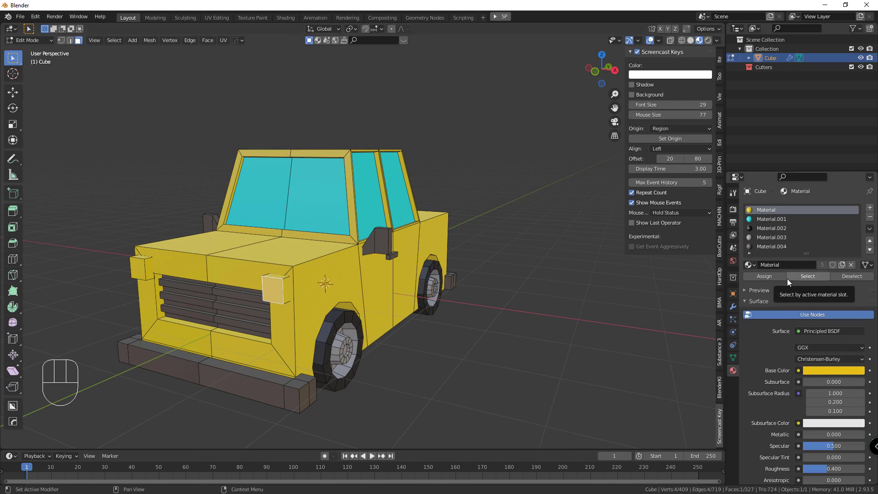
middle_click(331, 286)
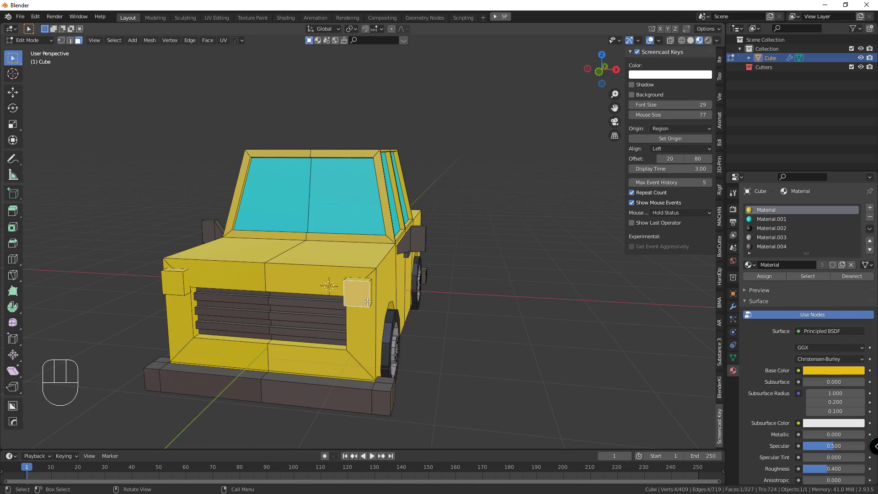
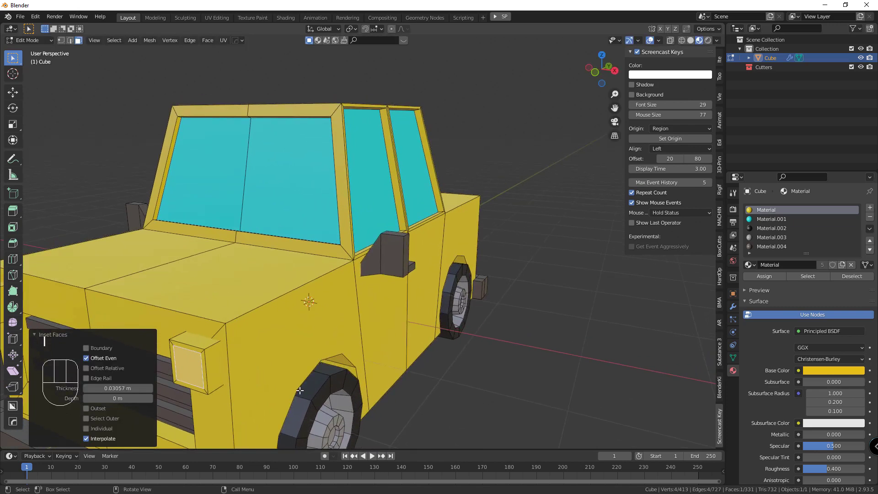
key("e")
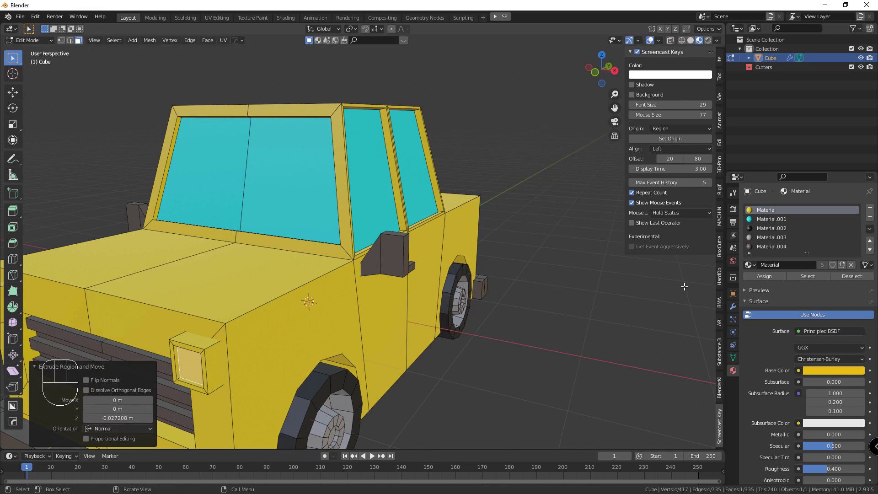
key("i")
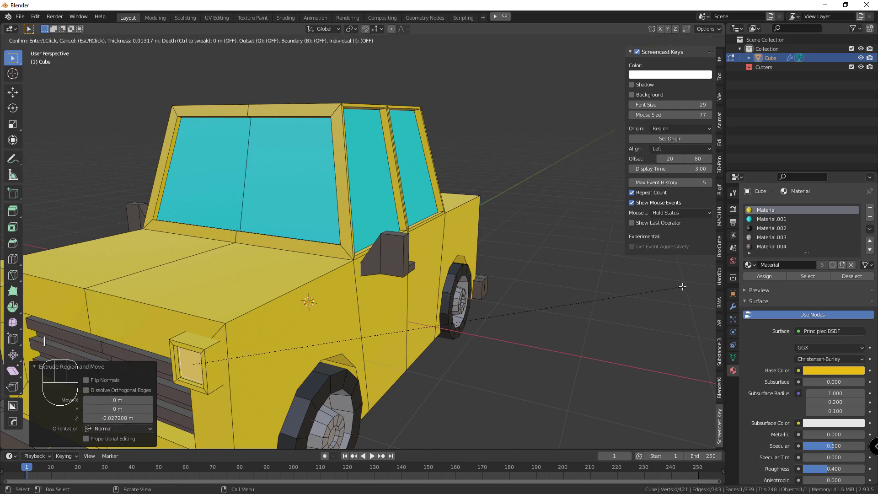
key("e")
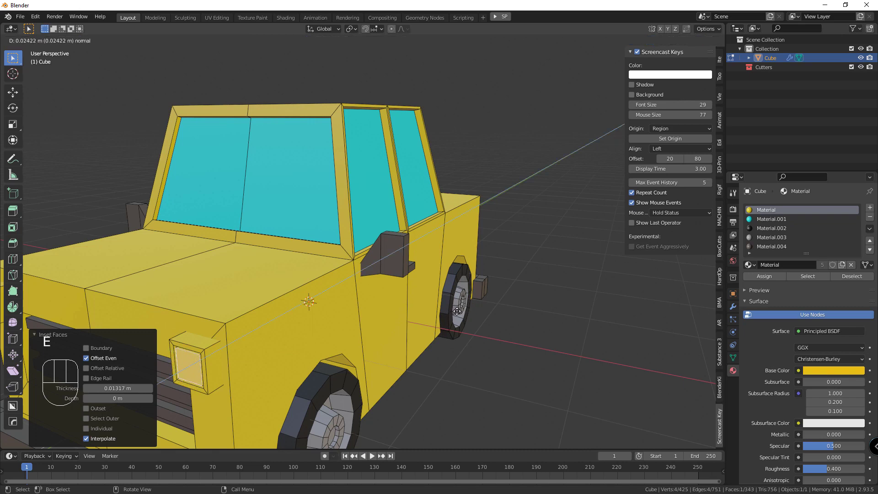
left_click_drag(461, 311, 506, 304)
key("Tab")
key("Tab")
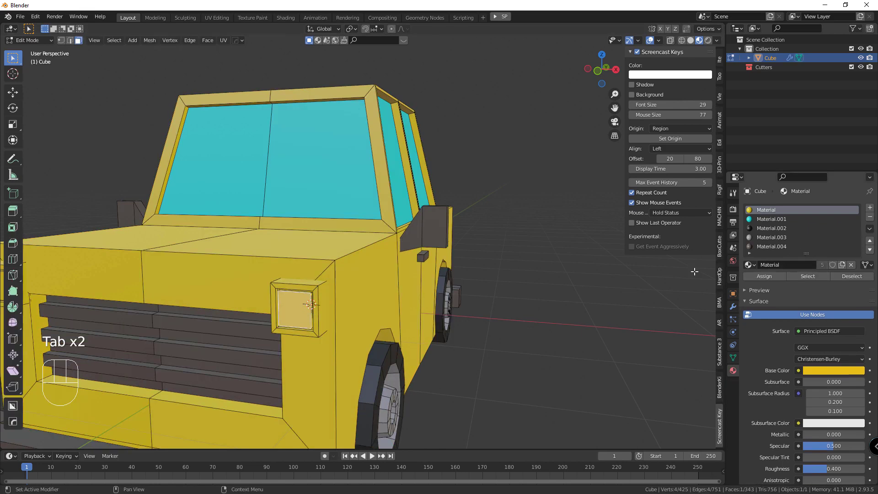
Step: Change the car body material's Base Color to red
left_click_drag(833, 375, 823, 331)
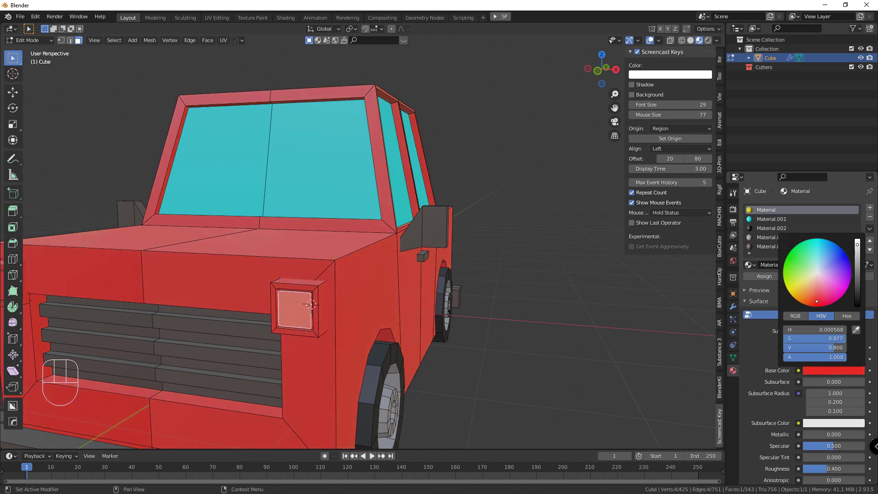
left_click(604, 306)
middle_click(568, 301)
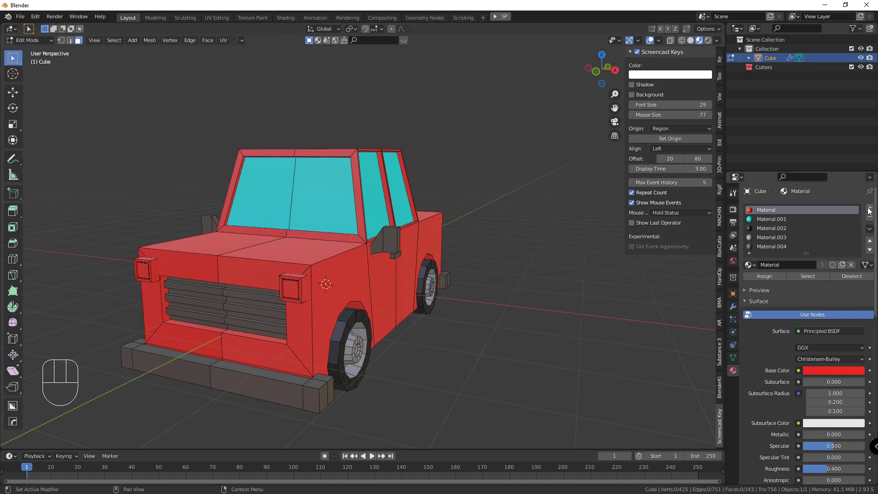
Step: Create a pale yellow material in a new slot and assign it to the headlight faces
left_click(871, 210)
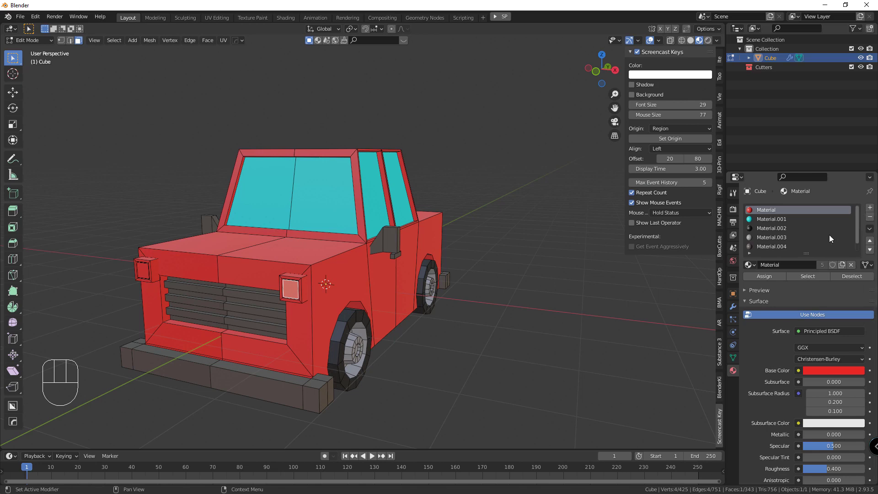
left_click(777, 251)
left_click(766, 278)
left_click_drag(800, 275, 805, 297)
left_click(819, 373)
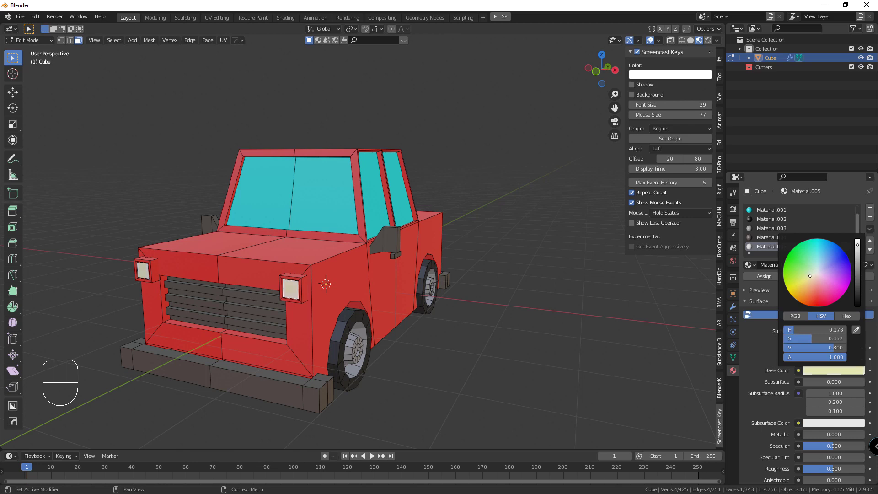
left_click_drag(551, 279, 423, 276)
left_click(426, 279)
Step: Assign the front corner lights a new material and set its colour to red
middle_click(443, 285)
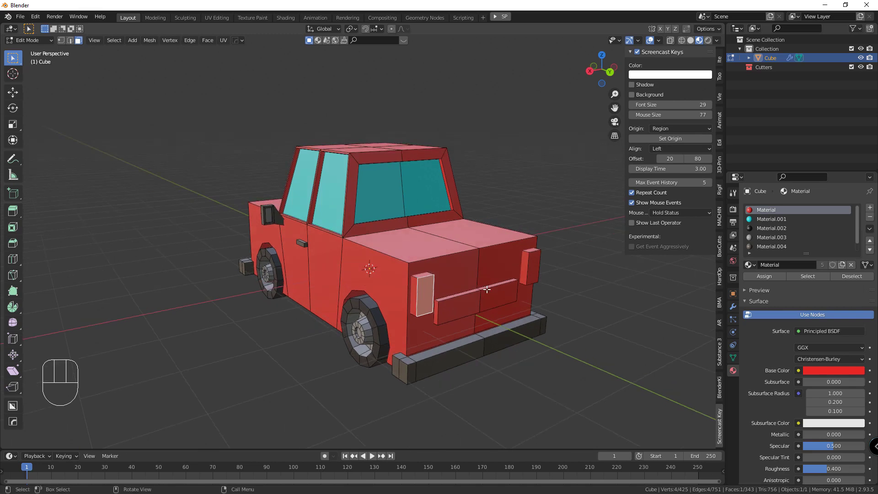
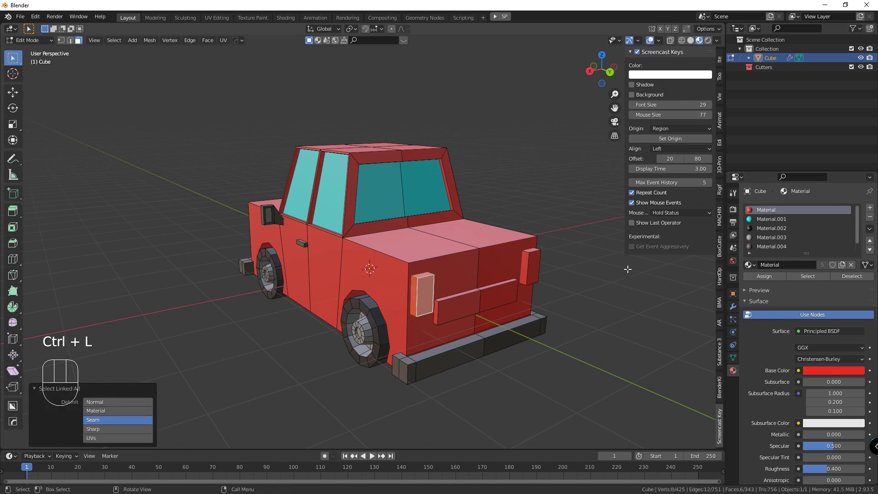
left_click(868, 214)
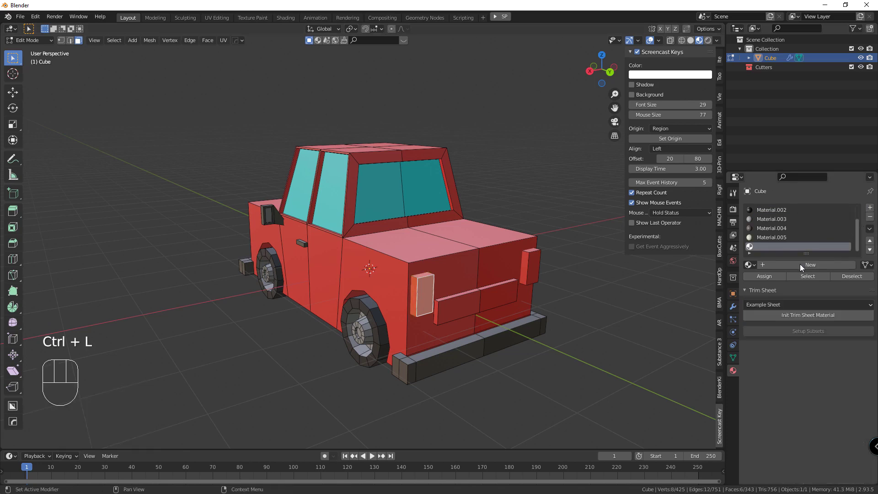
left_click(778, 280)
left_click(797, 266)
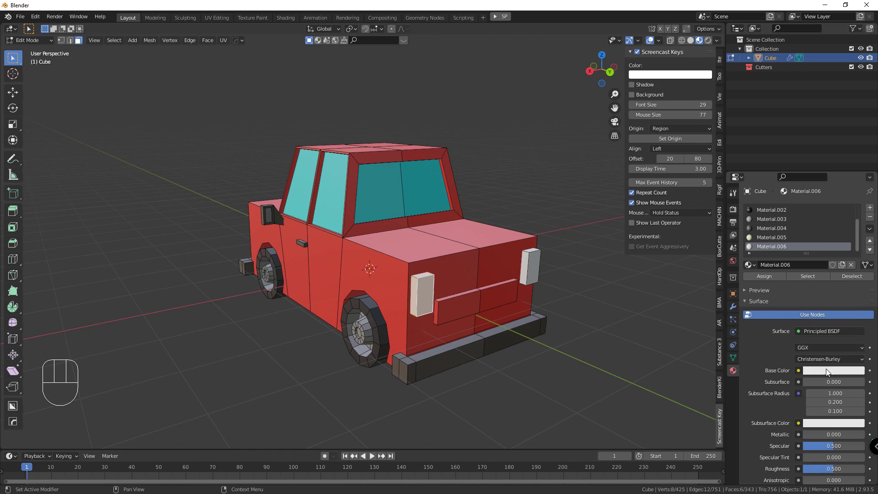
left_click_drag(829, 373, 832, 359)
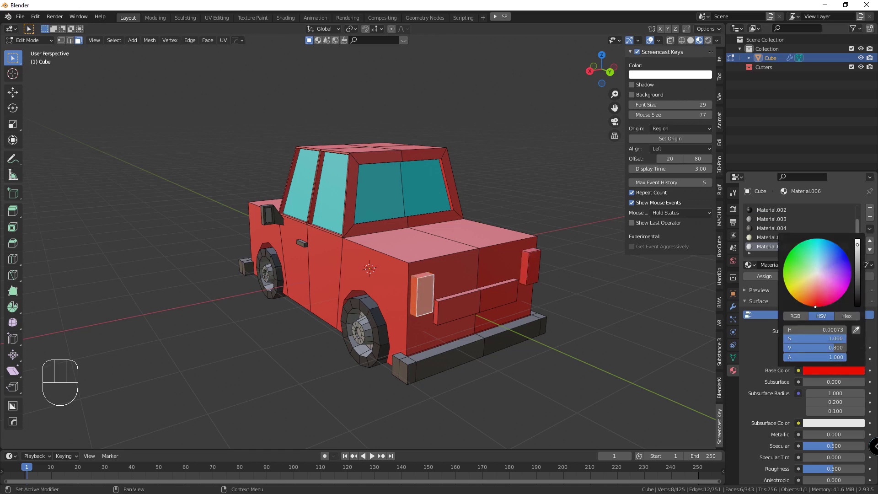
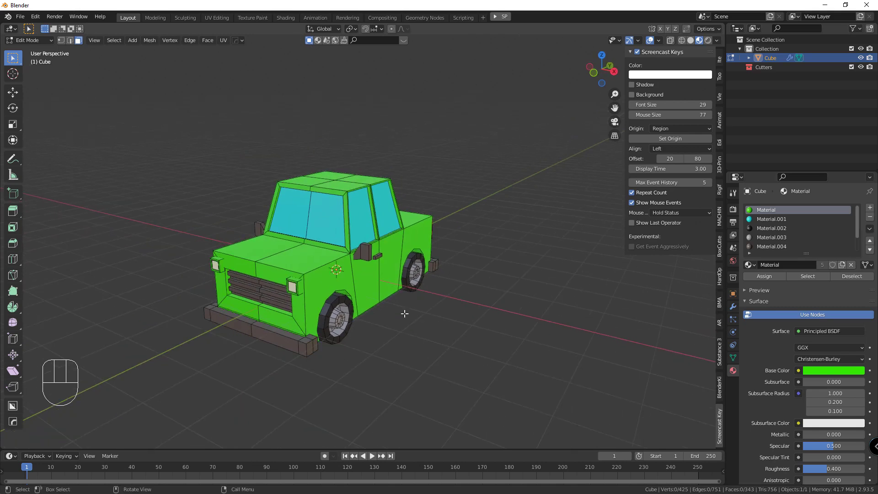
Step: Leave Edit Mode and orbit around the now green car to review it
key("Tab")
key("Tab")
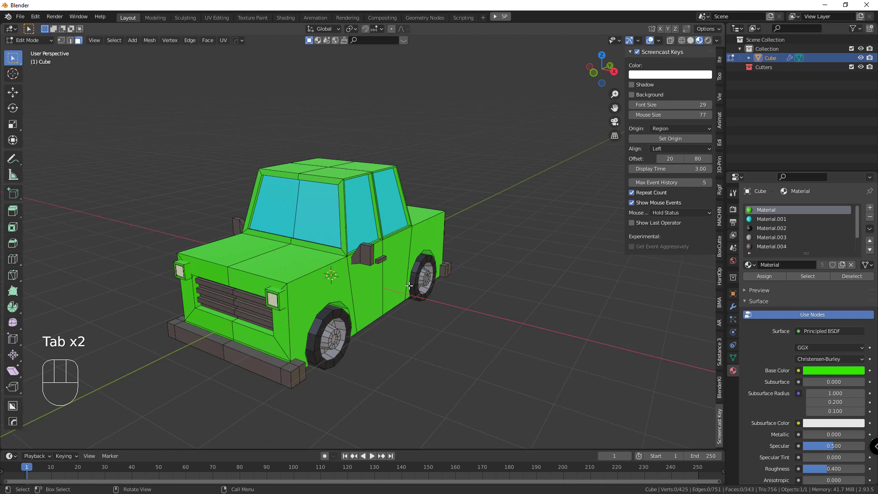
left_click_drag(379, 301, 365, 307)
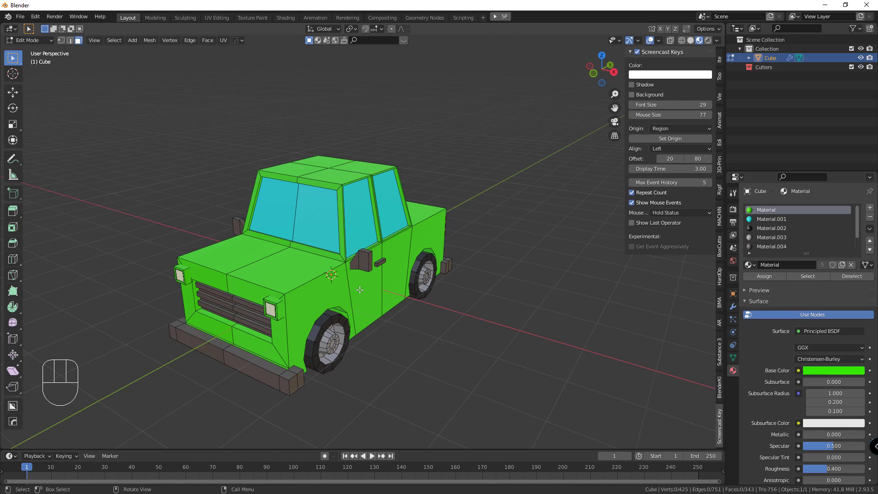
middle_click(310, 314)
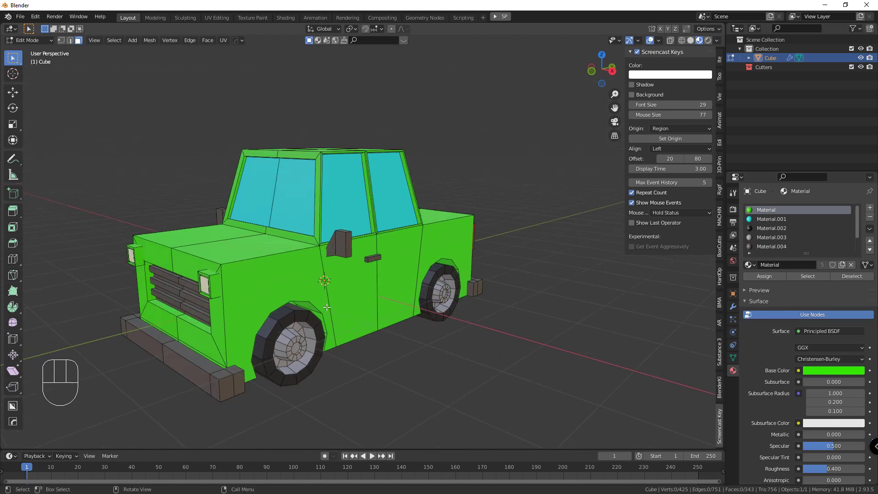
Step: Duplicate the car with Shift+D and repeat until five cars stand in a row
middle_click(309, 287)
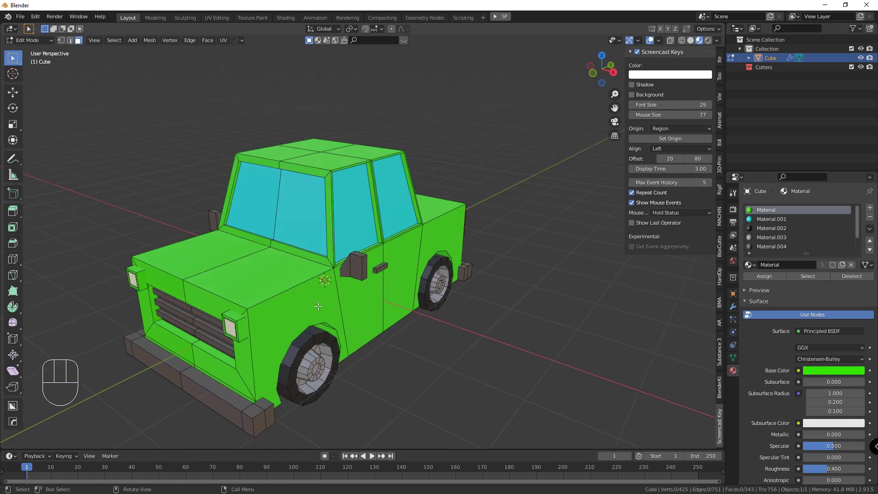
key("Tab")
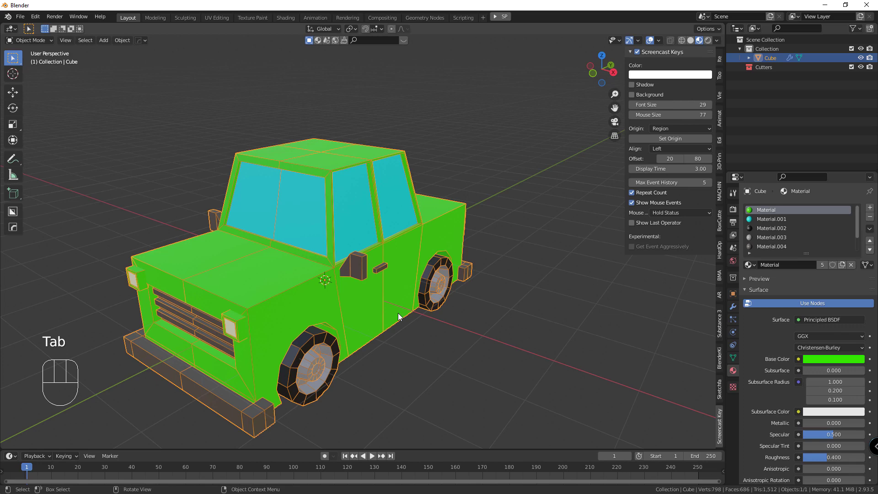
key("shift+d")
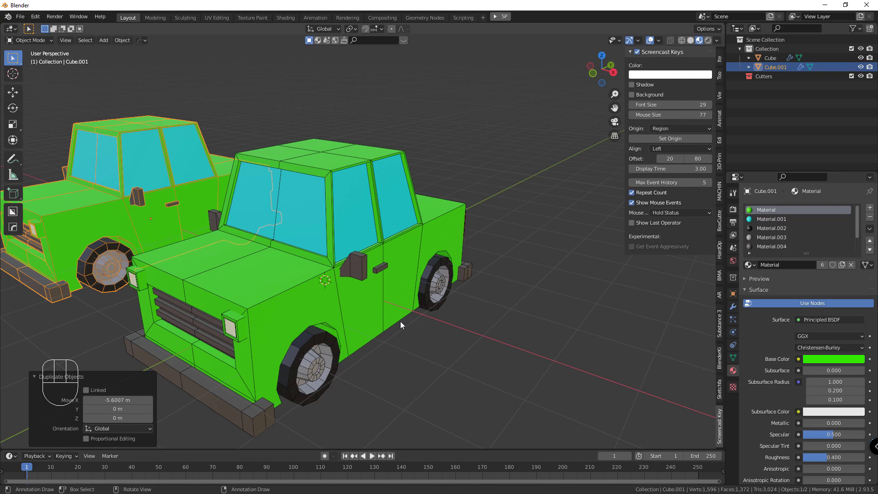
key("shift+r")
key("shift+r")
key("shift+r")
left_click_drag(356, 264, 317, 260)
scroll("down", 3)
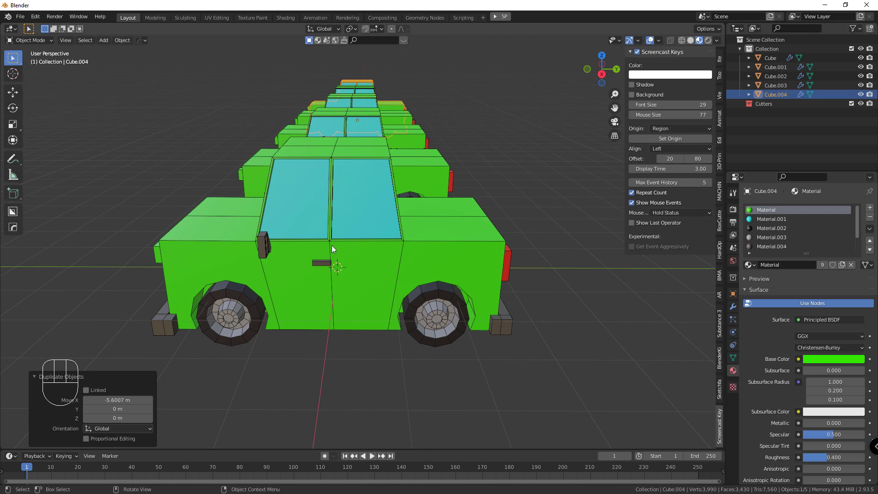
Step: Isolate the second car (Cube.001) in local view and edit its mesh from the side
left_click(365, 263)
left_click_drag(365, 263, 392, 263)
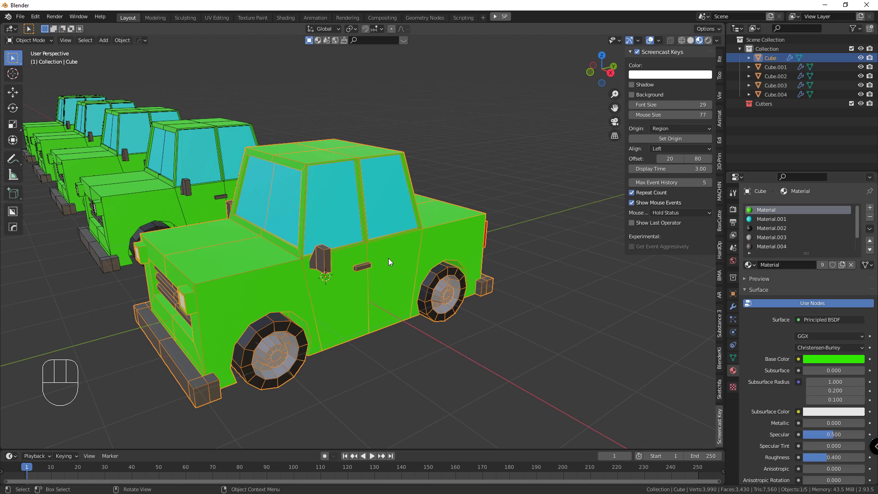
left_click(208, 184)
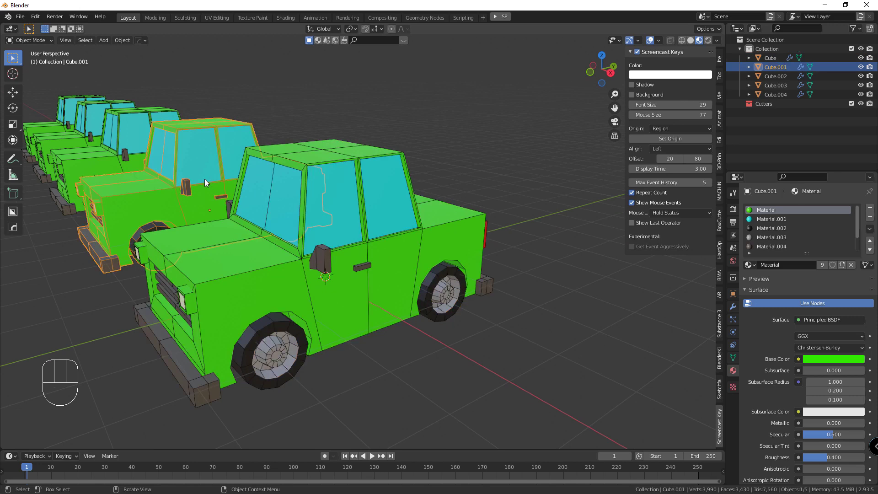
key(".")
key("Escape")
key("/")
left_click_drag(420, 264, 371, 252)
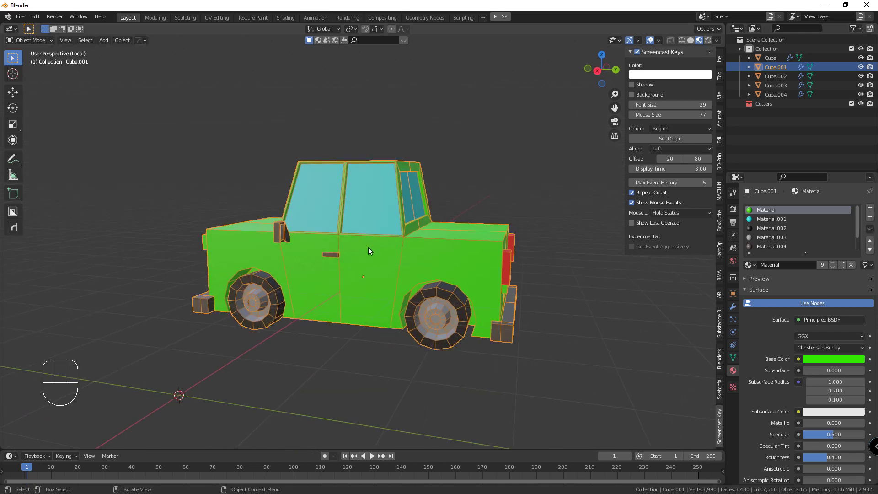
key("KP_1")
key("KP_3")
key("Tab")
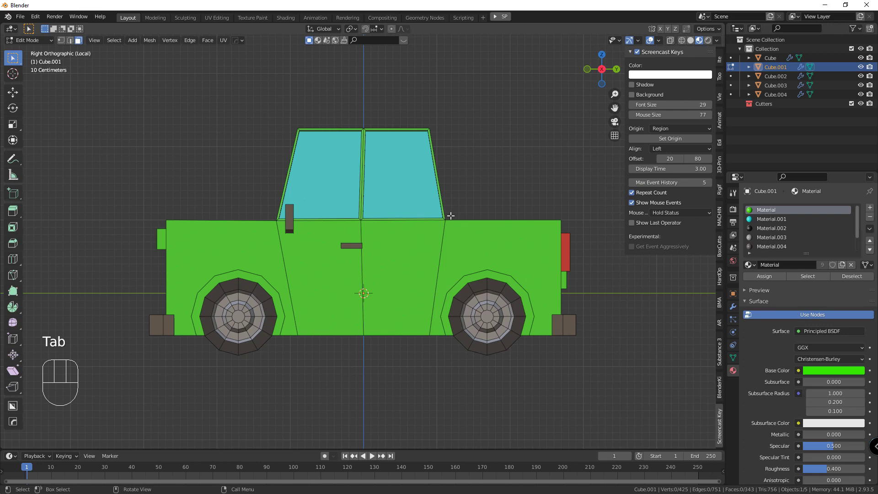
Step: Select the rear wheel section and move it back to lengthen the rear into a cargo bed
left_click(67, 45)
left_click(649, 44)
left_click(654, 43)
left_click(676, 43)
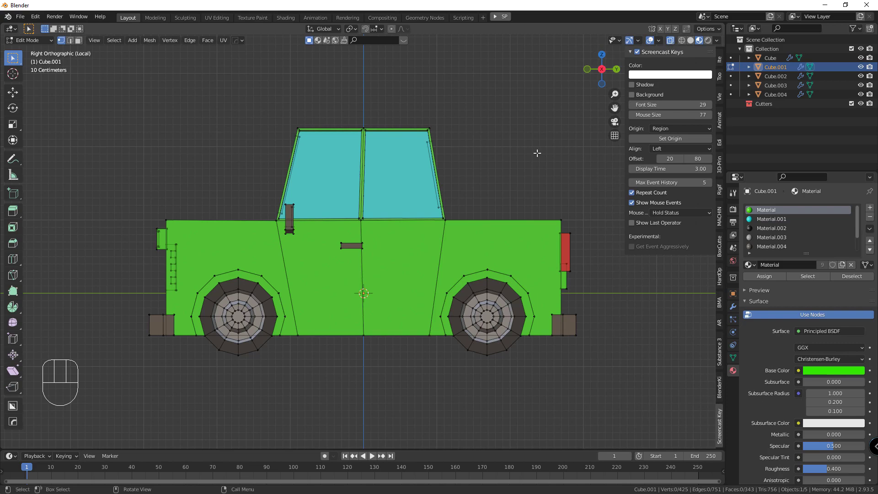
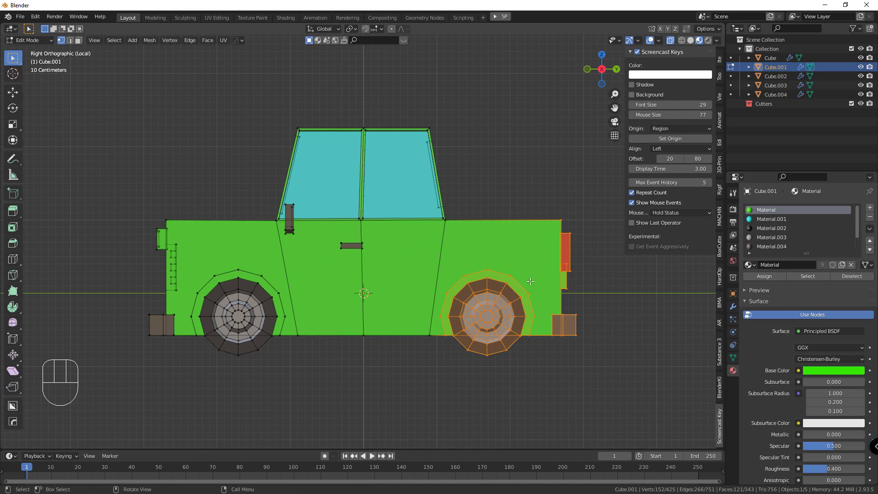
key("g")
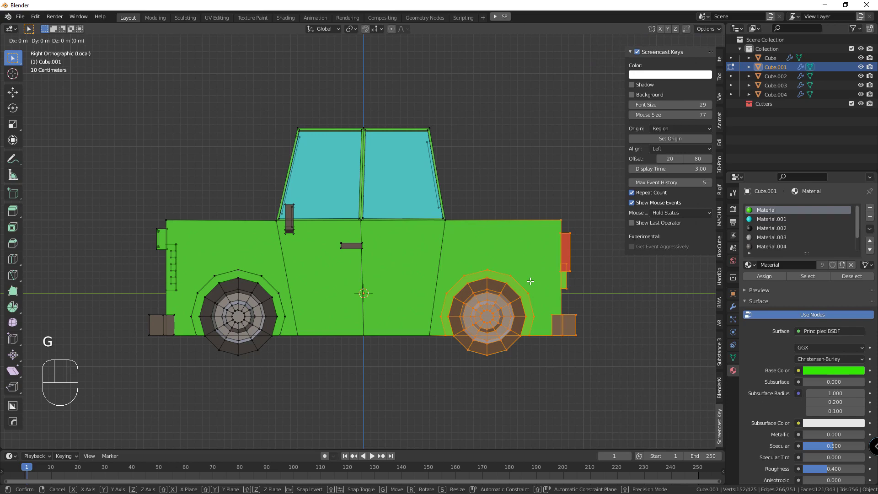
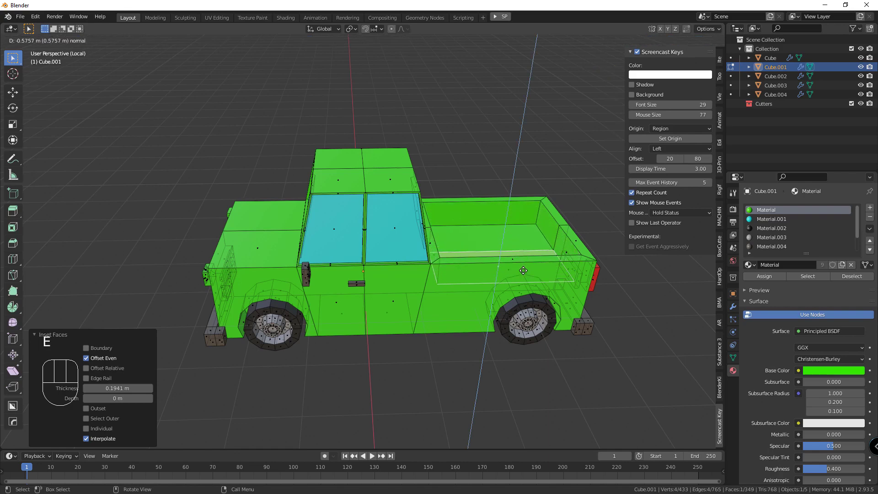
Step: Raise the rear wheel arch slightly, tidy the pickup's rear and return to all cars
left_click_drag(417, 252, 345, 247)
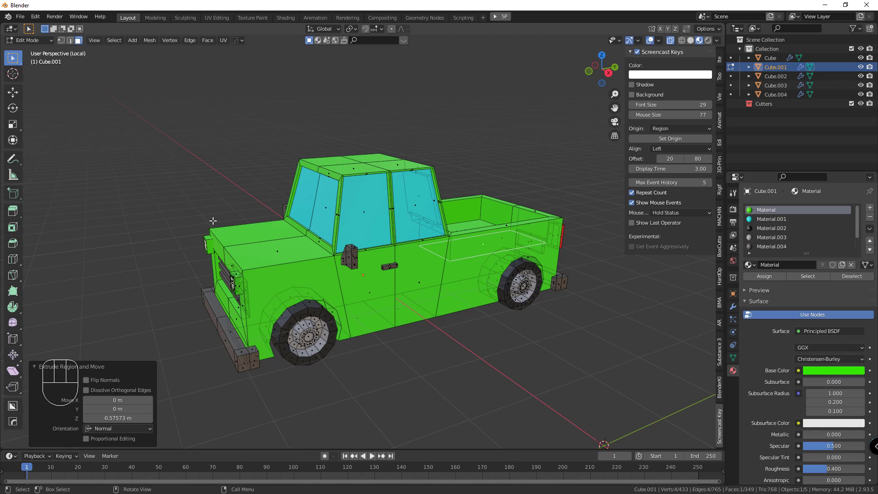
key("KP_1")
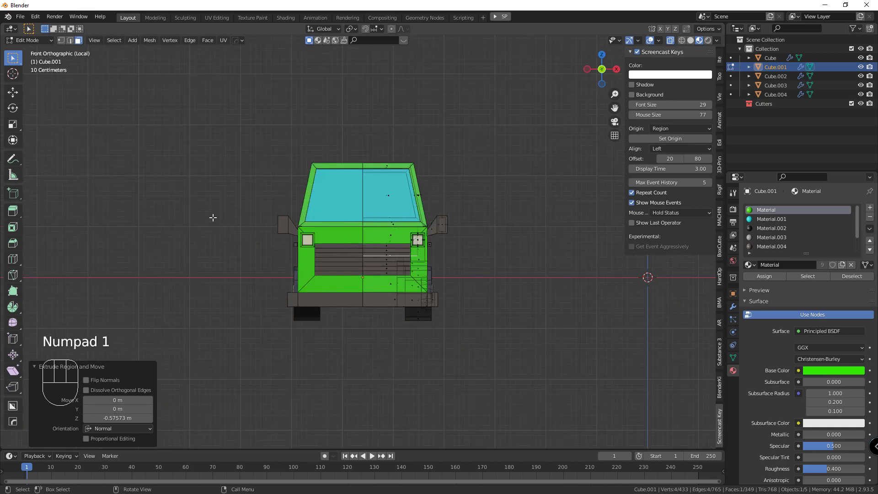
key("KP_3")
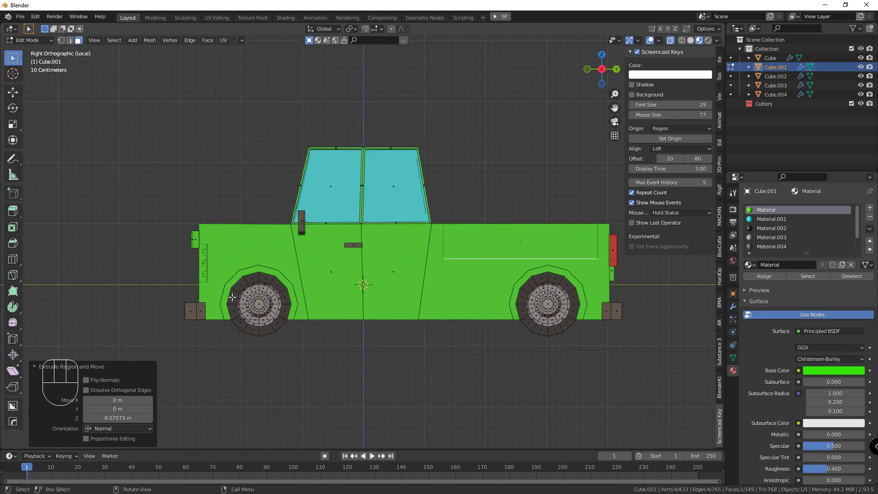
key("1")
left_click(204, 304)
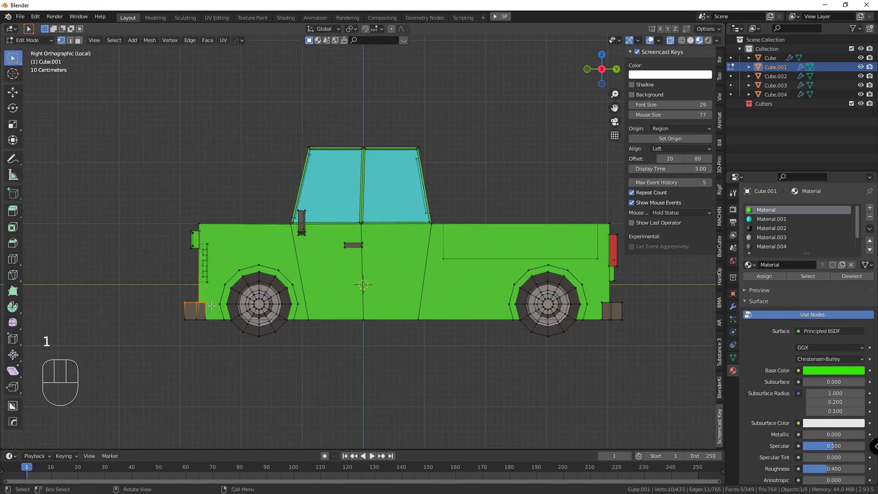
key("g")
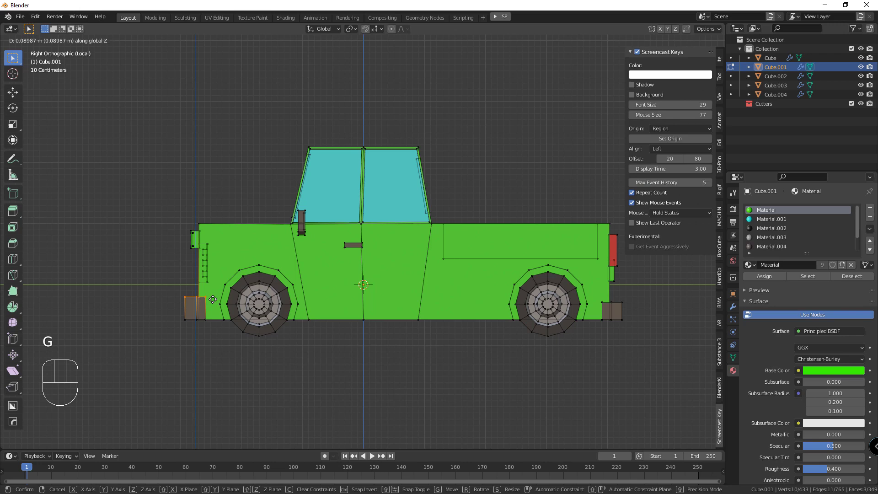
left_click_drag(622, 298, 604, 306)
key("g")
key("Tab")
left_click_drag(437, 295, 471, 311)
key("/")
left_click_drag(229, 189, 250, 212)
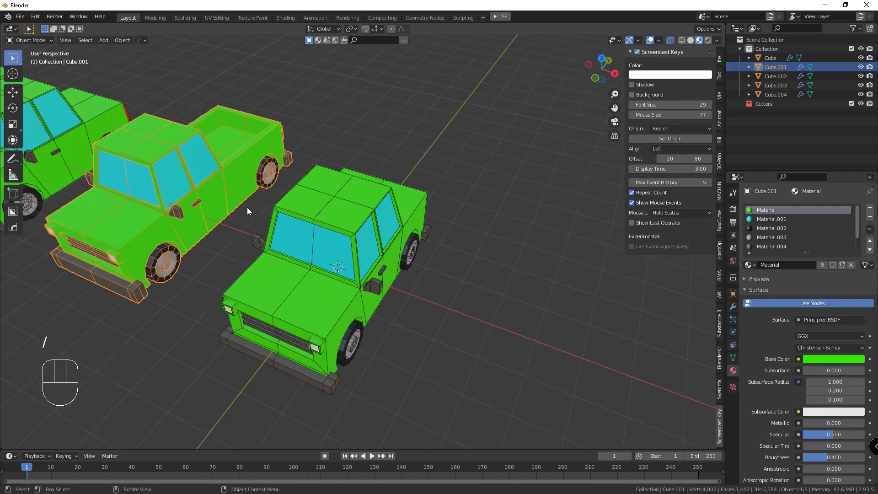
Step: Isolate the third car (Cube.002) in local view and start editing its mesh from the side
middle_click(275, 213)
left_click(210, 162)
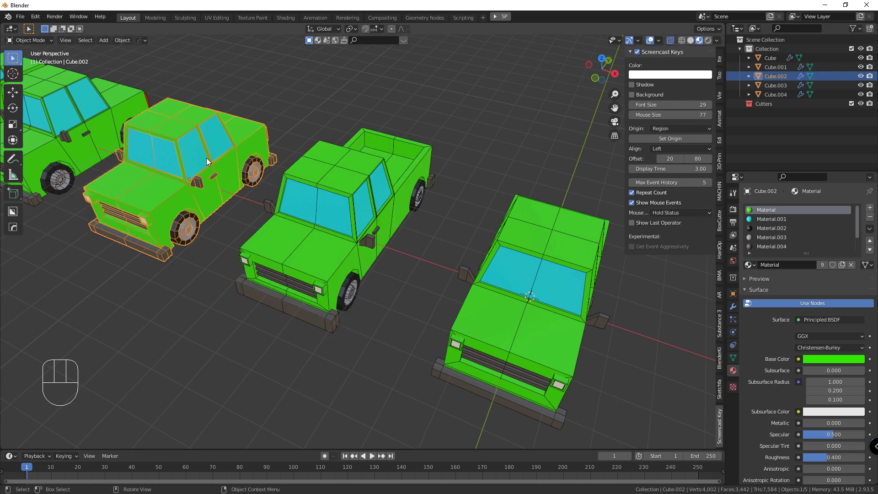
key("/")
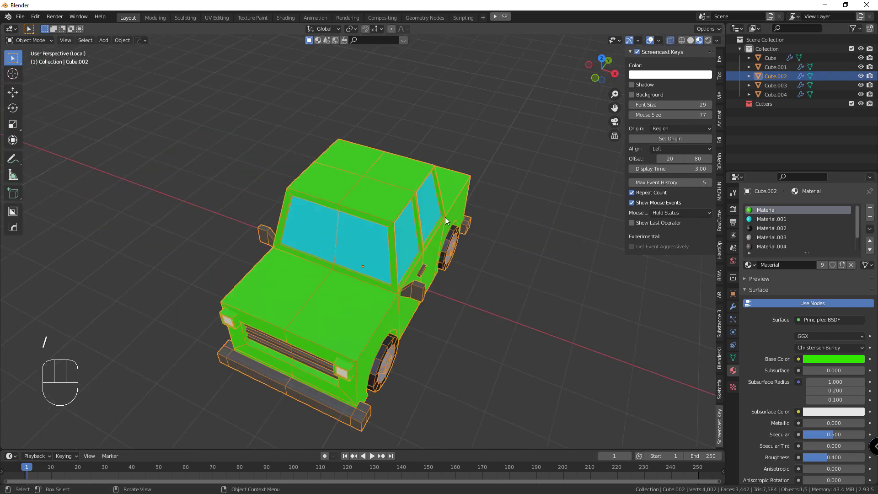
left_click_drag(448, 223, 429, 219)
key("KP_1")
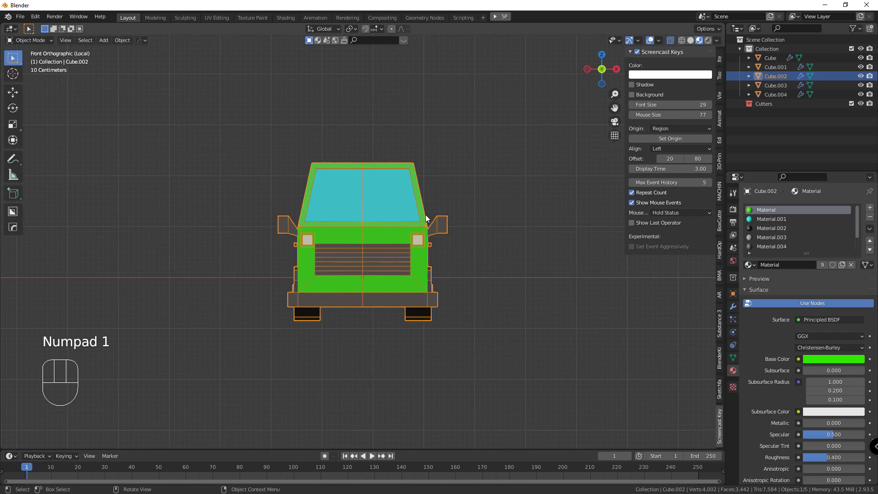
key("KP_3")
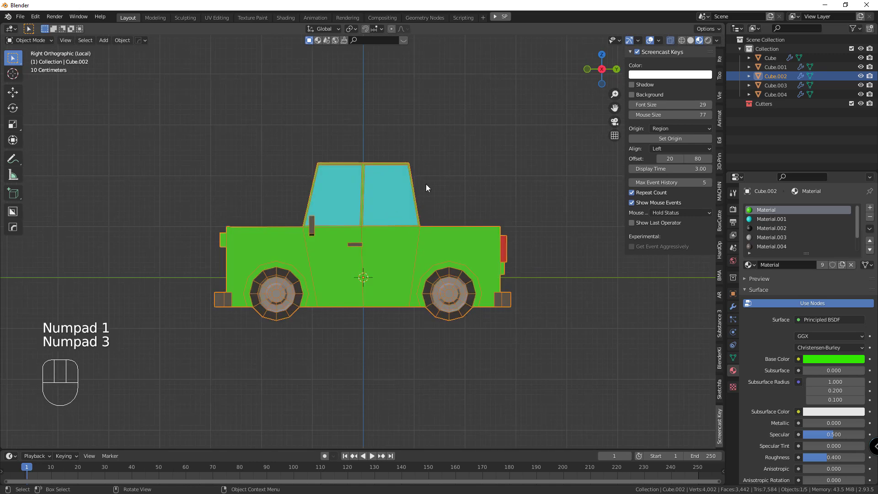
key("Tab")
Step: Select the roof edge and rear section, stretch the body far back and raise the roof into a box
left_click_drag(420, 156, 326, 180)
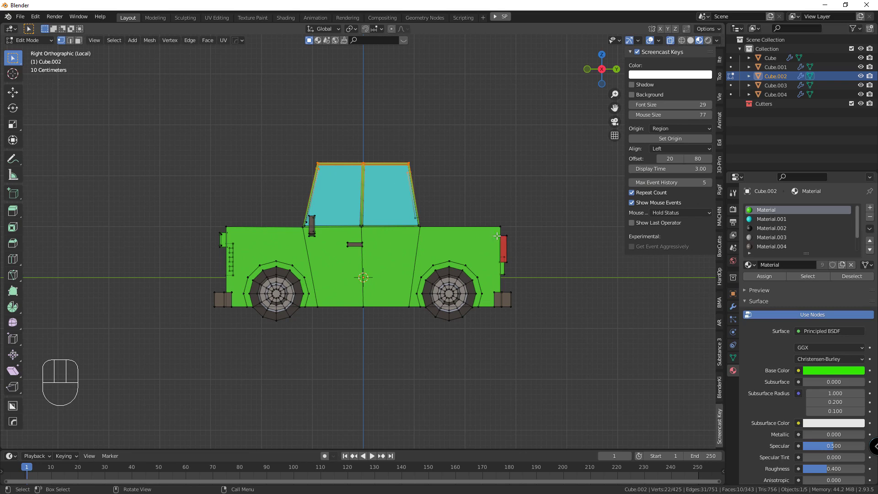
left_click_drag(525, 278, 435, 338)
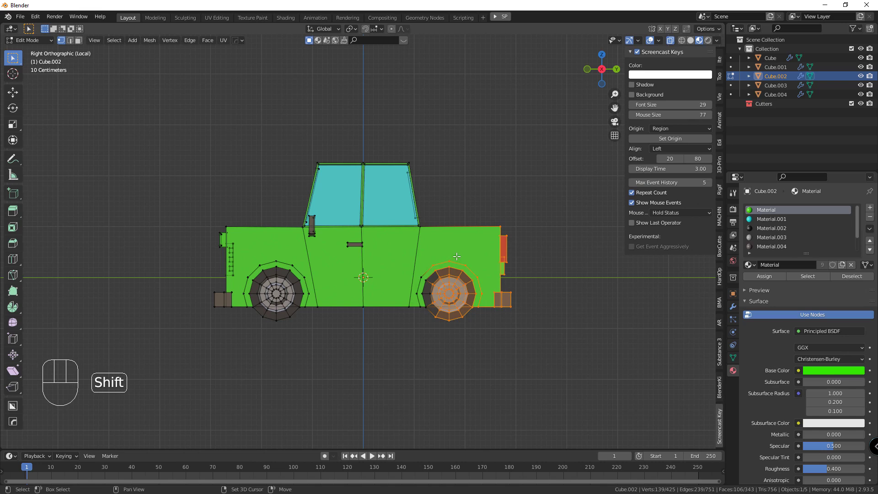
left_click_drag(422, 295, 430, 318)
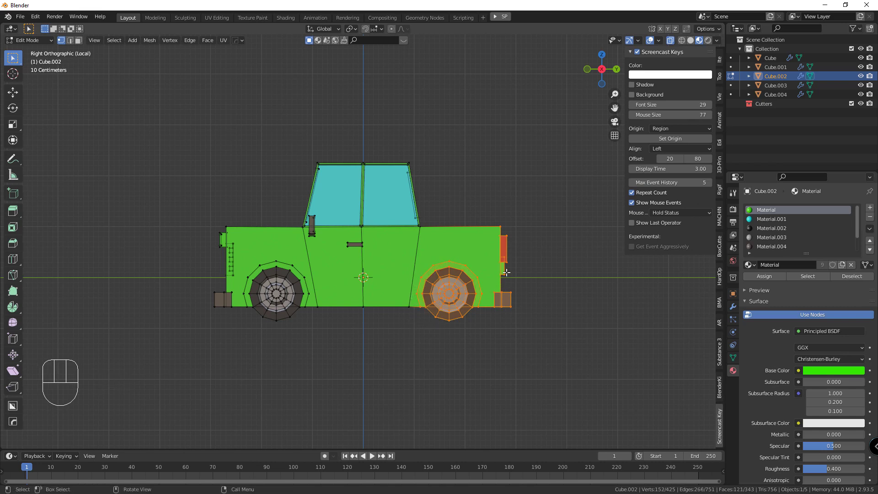
left_click_drag(492, 279, 435, 314)
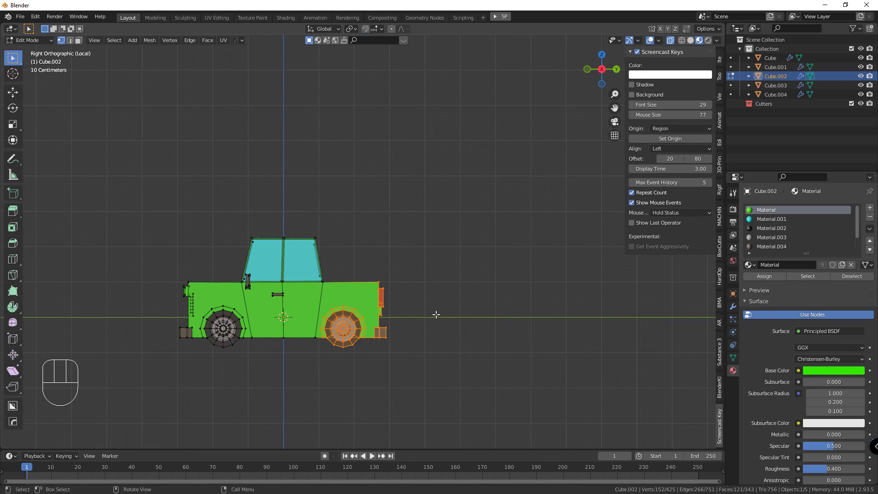
key("g")
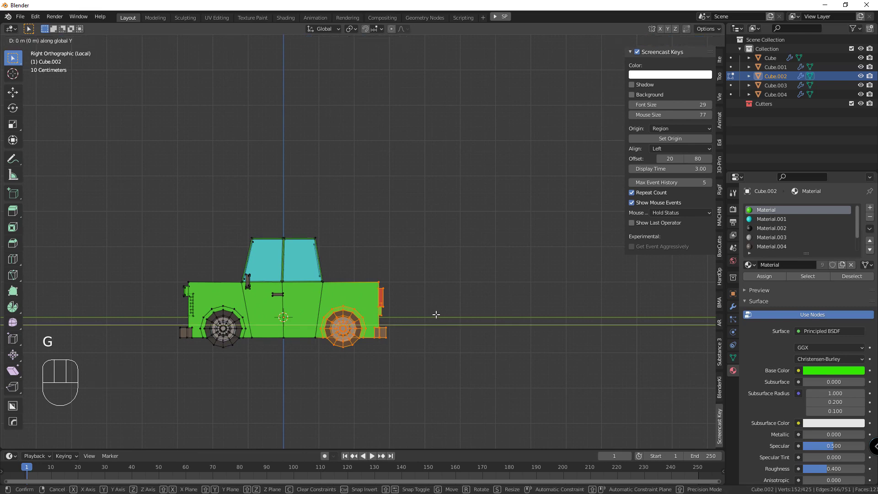
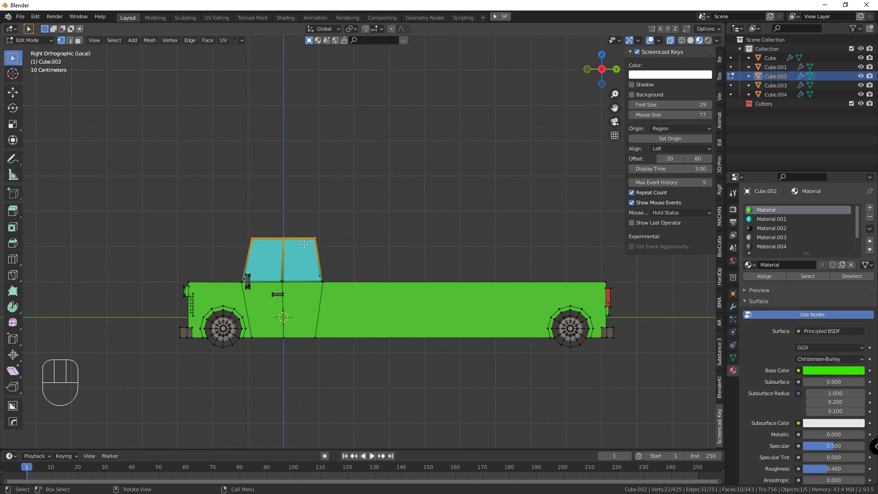
key("g")
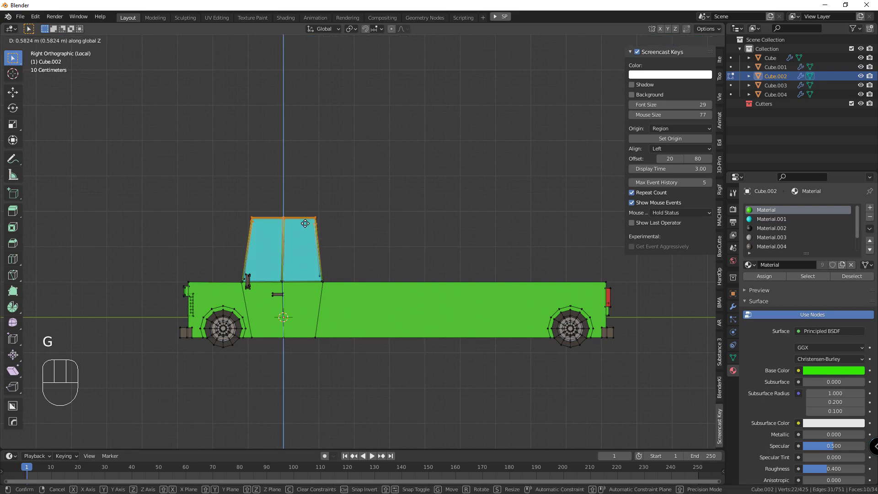
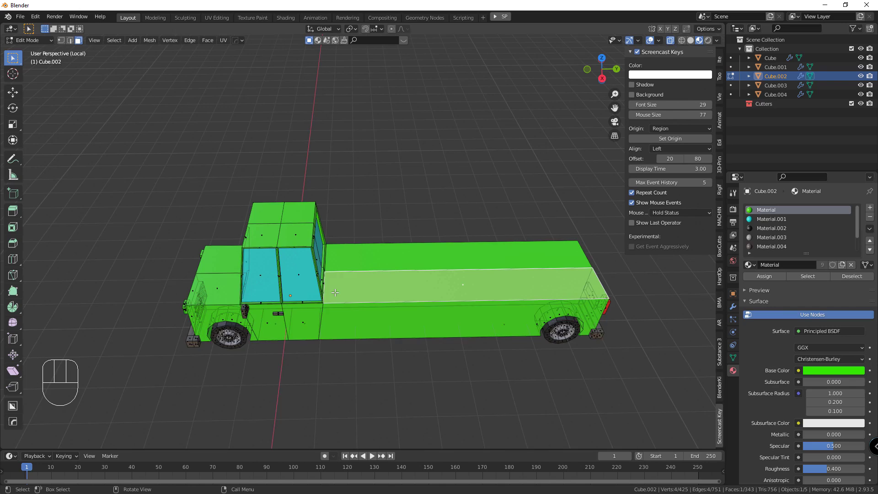
Step: Add a loop cut along the body, extrude the cargo box top to full height and show all cars again
key("ctrl+r")
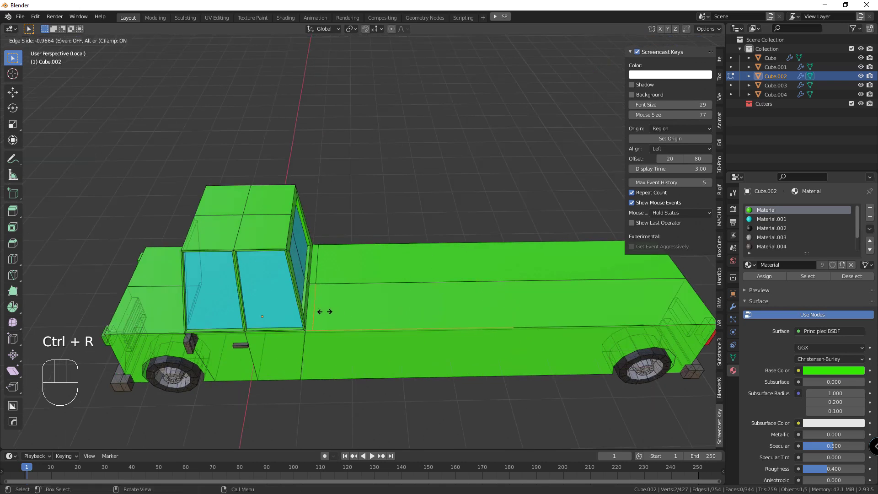
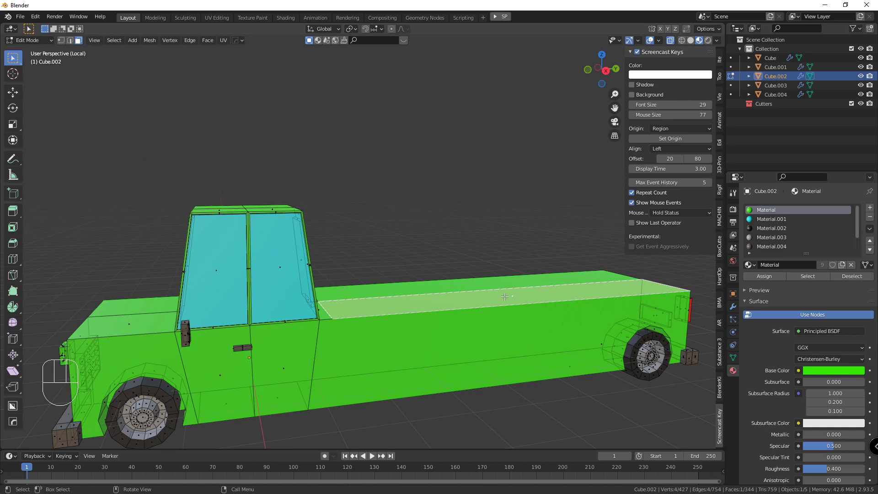
key("e")
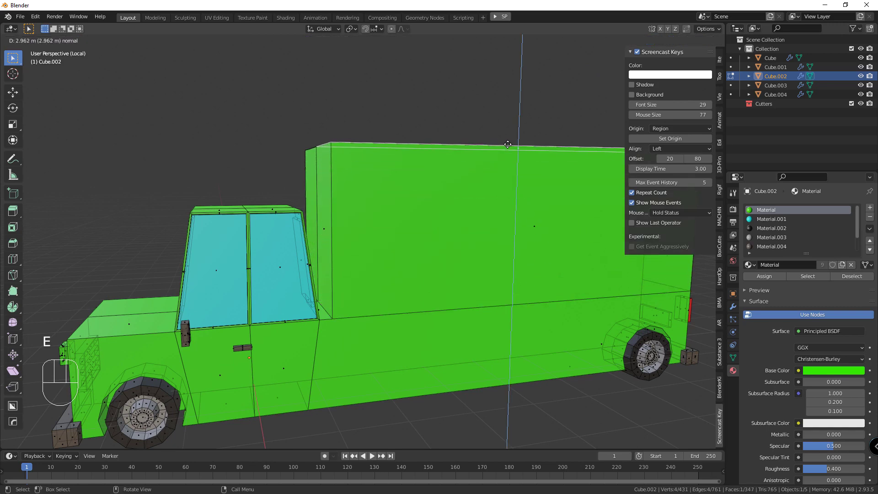
left_click_drag(421, 229, 441, 241)
key("Tab")
middle_click(410, 298)
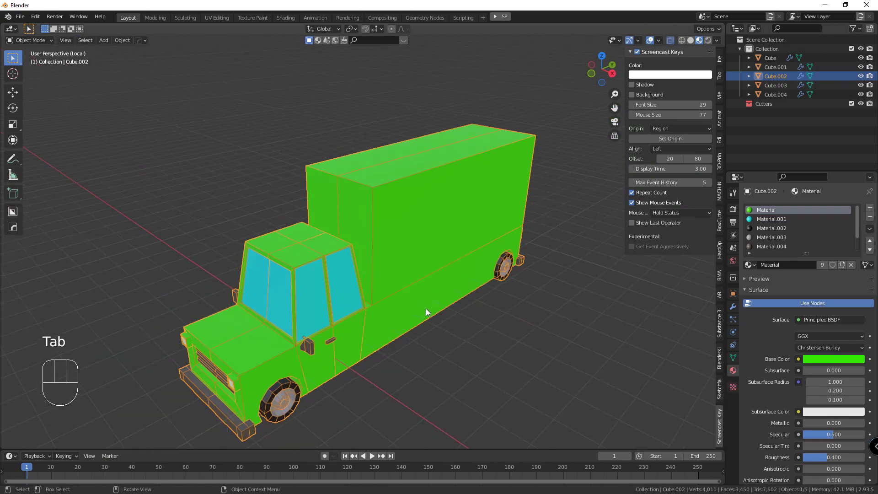
key("/")
Step: Isolate the fourth car (Cube.003) and edit its mesh in side view
left_click(104, 117)
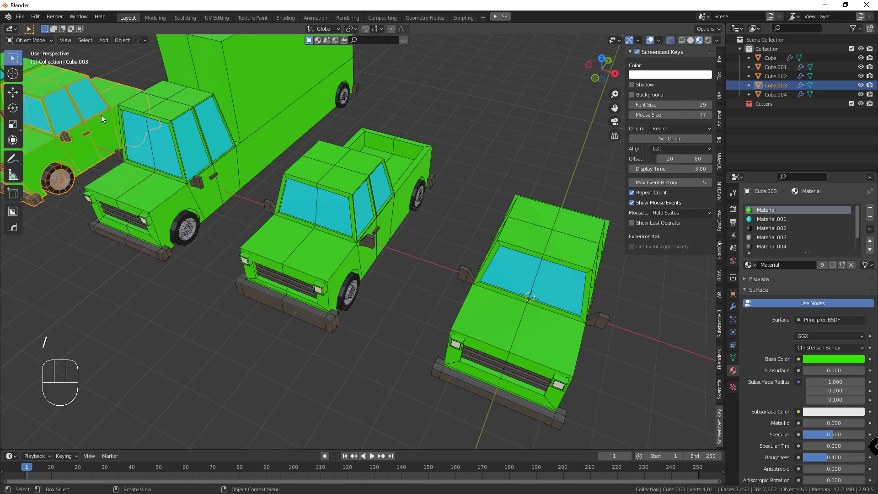
key("KP_1")
key("KP_3")
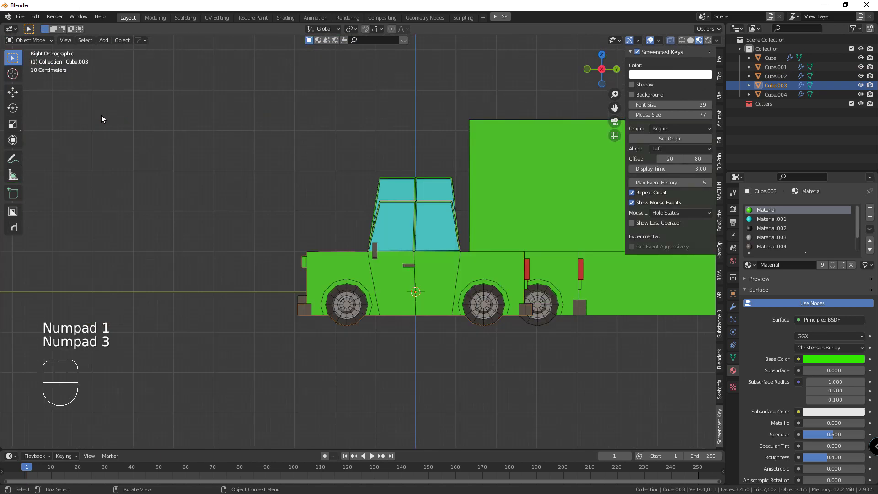
key("/")
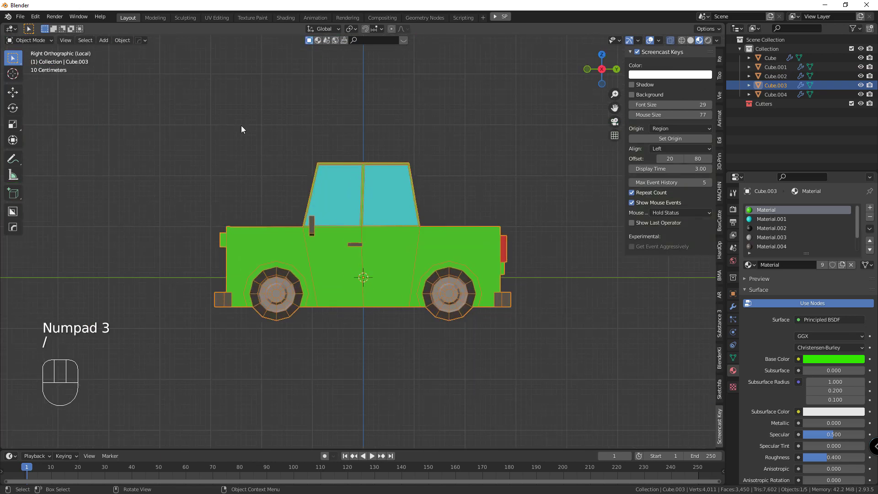
key("Tab")
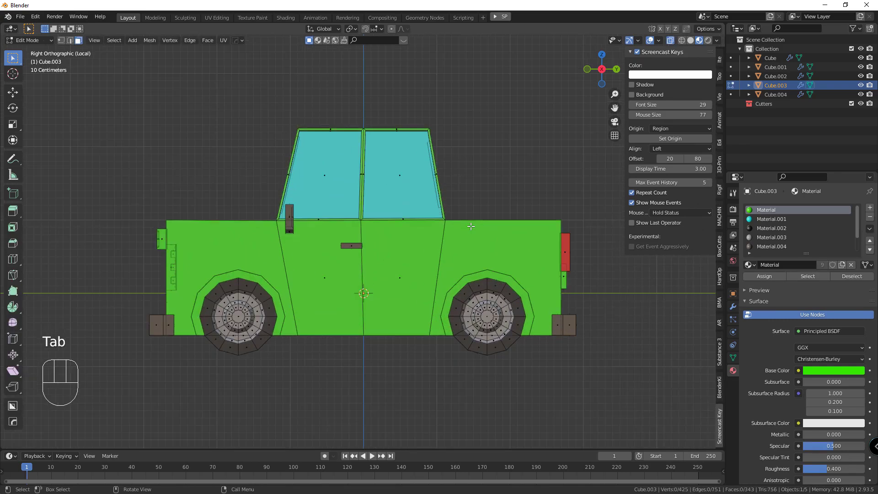
left_click_drag(416, 229, 398, 223)
key("KP_1")
key("KP_3")
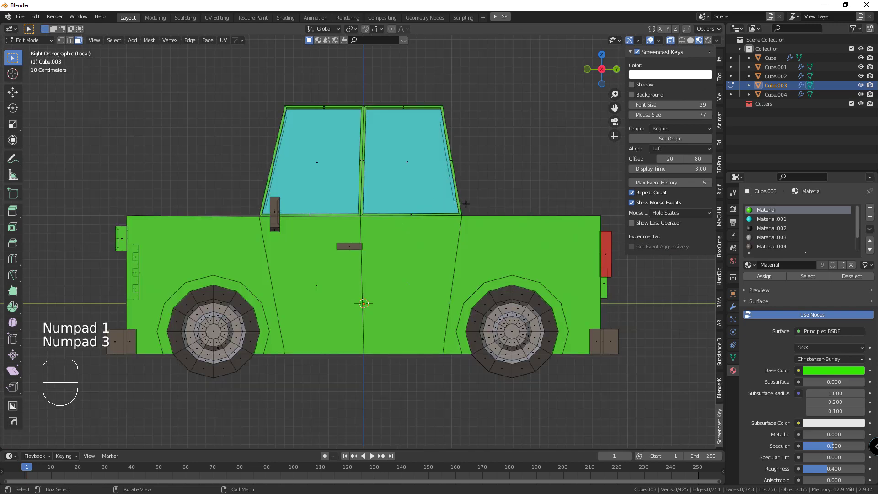
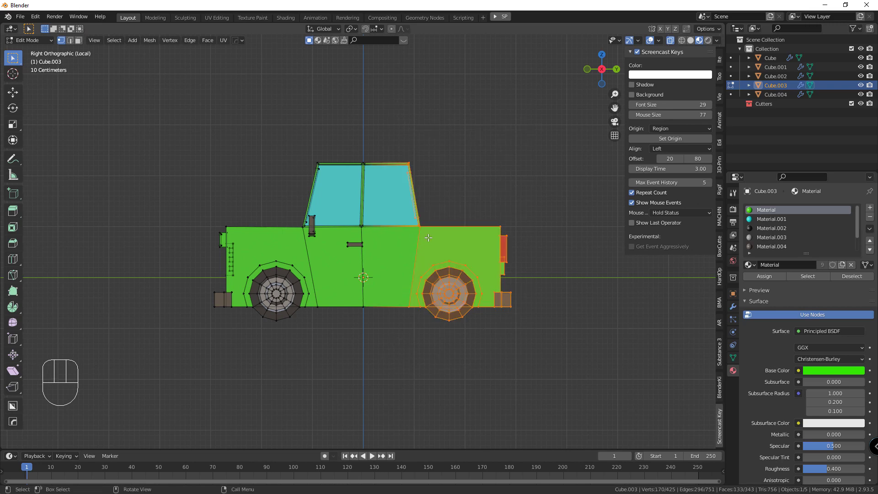
Step: Stretch the front forward to limousine length and loop-cut and extrude a new window pillar
key("g")
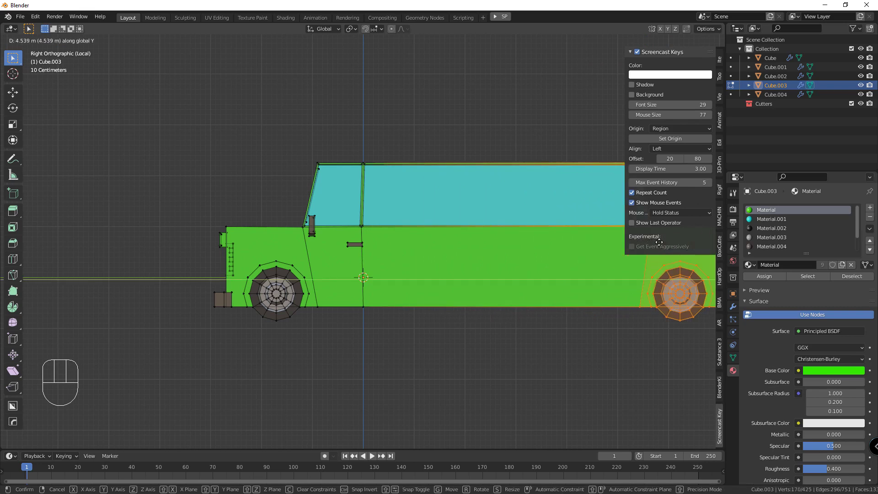
left_click_drag(441, 244, 398, 260)
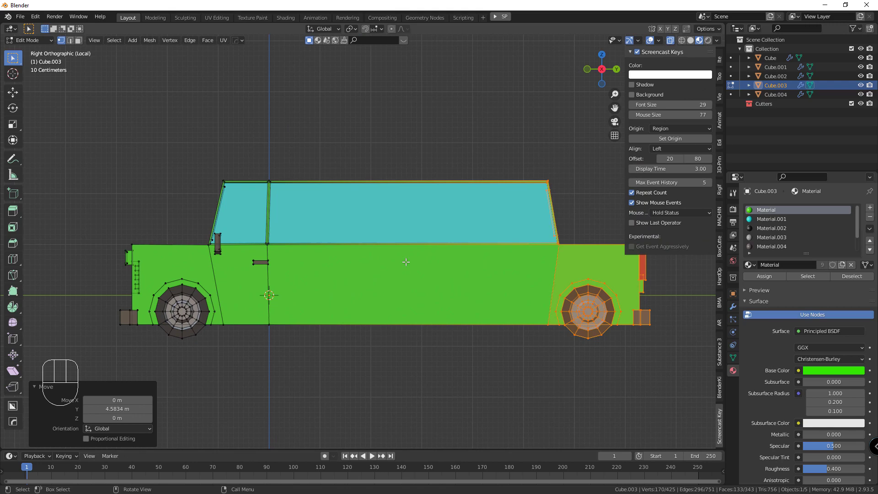
key("ctrl+r")
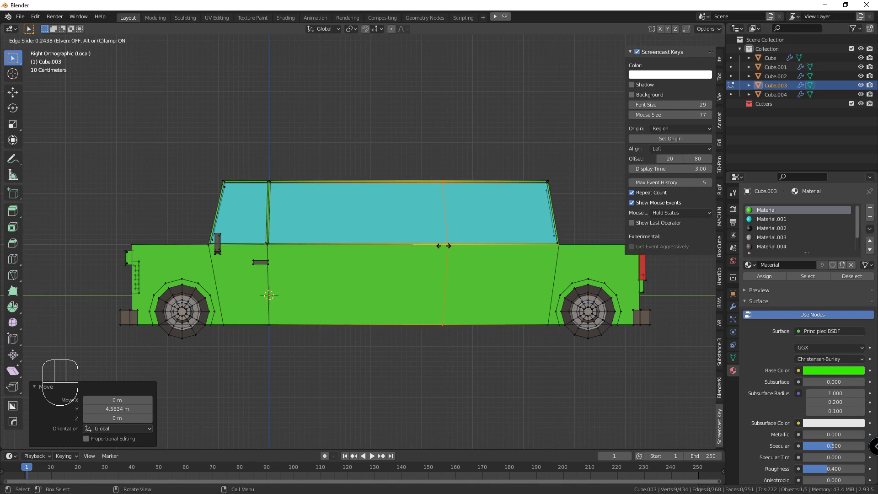
key("ctrl+r")
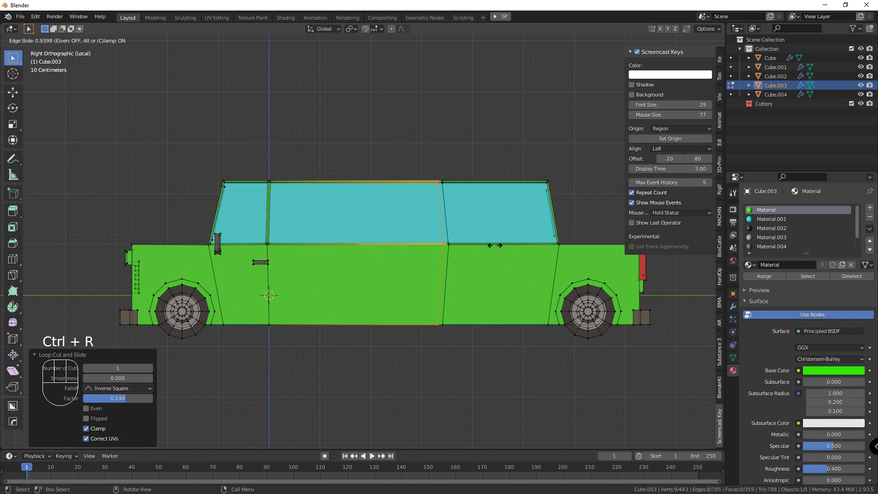
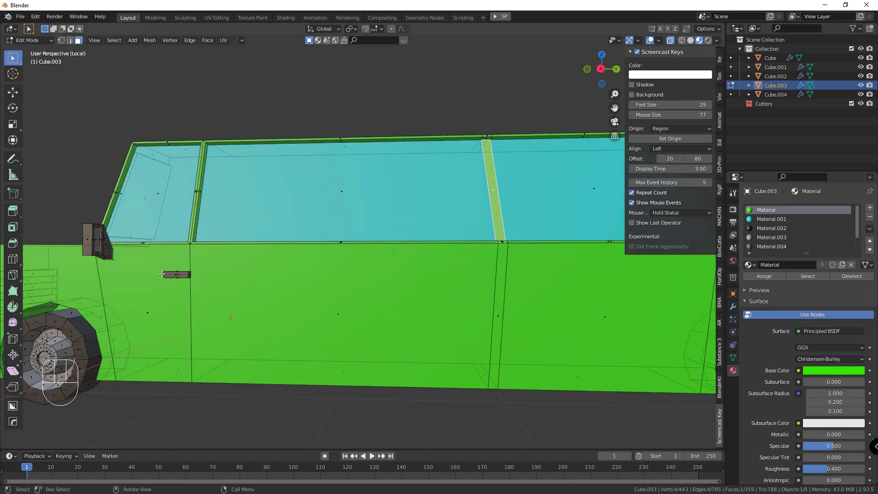
left_click(173, 273)
key("ctrl+l")
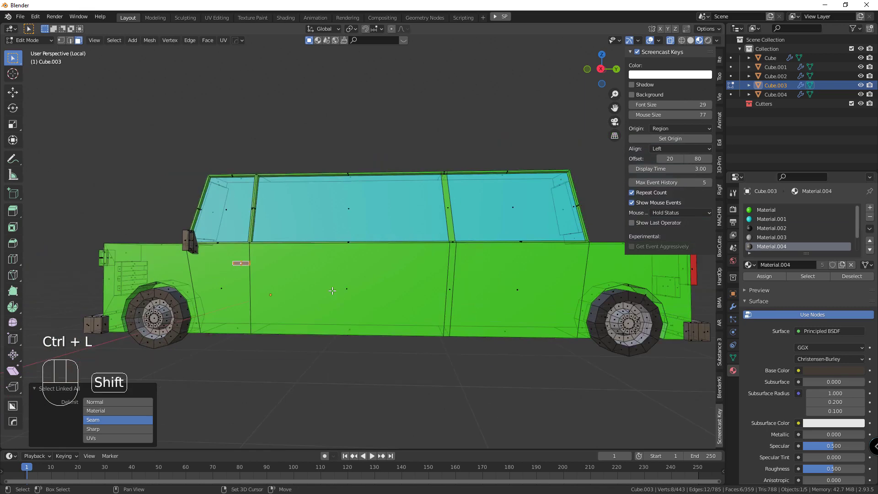
key("shift+d")
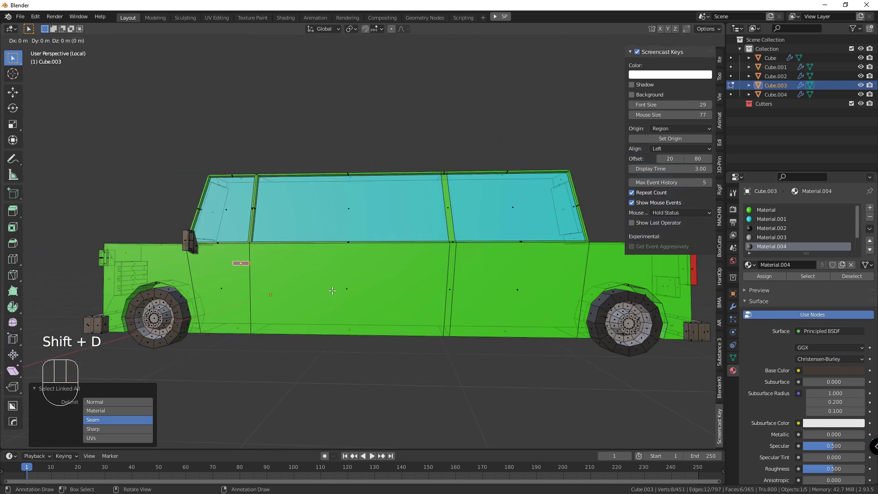
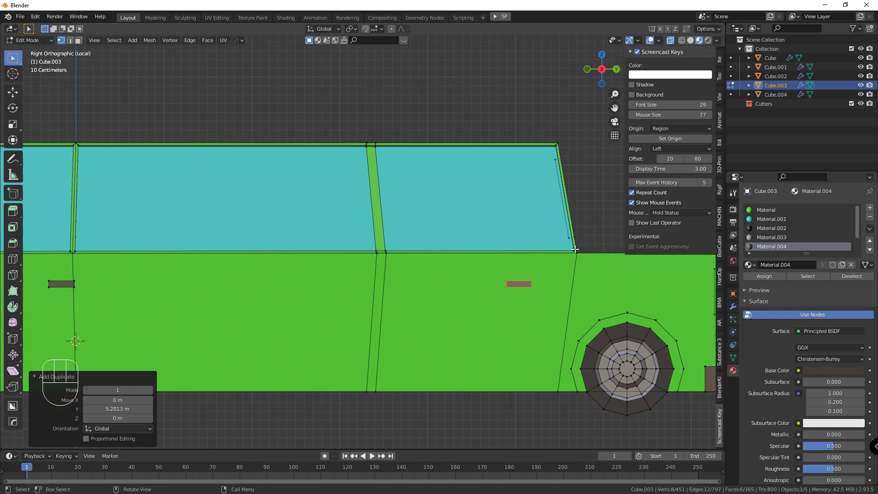
Step: Move the windshield corner vertices and top edge to slope the front windshield
left_click_drag(552, 251, 427, 247)
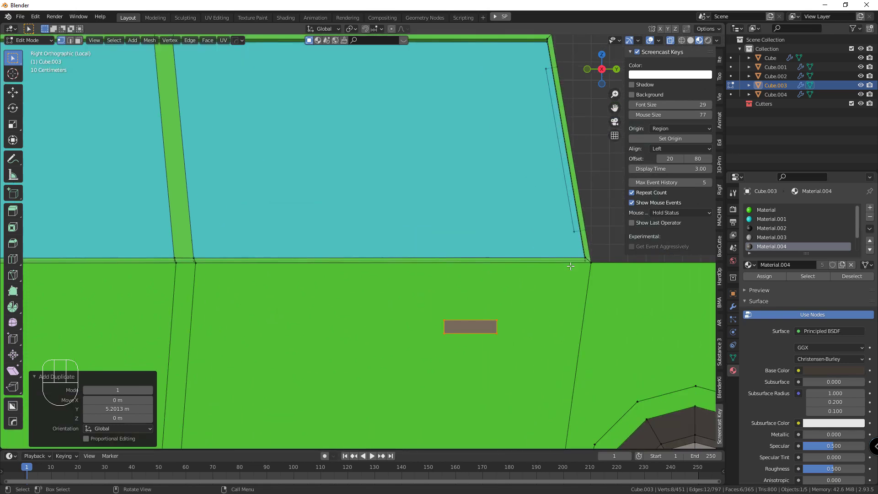
left_click(592, 260)
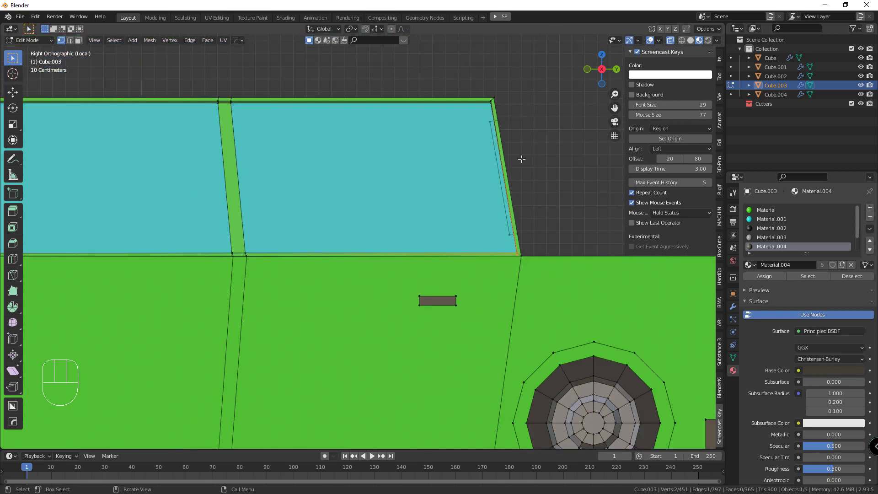
left_click(492, 104)
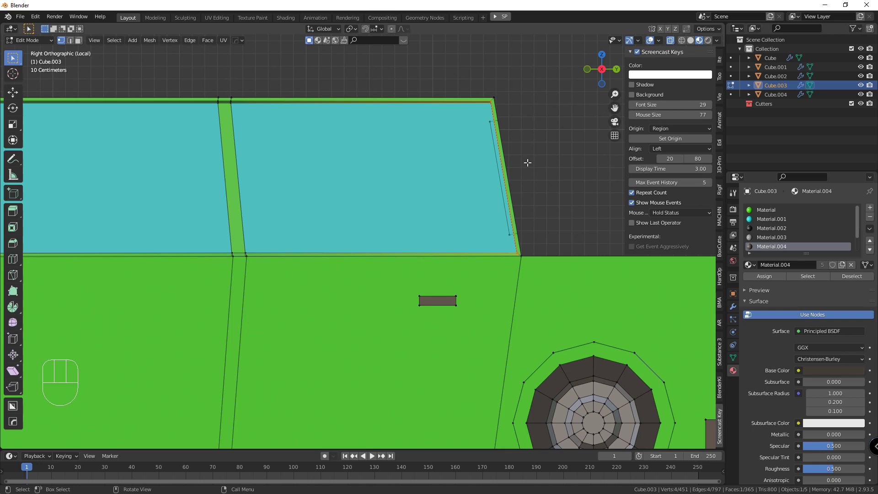
key("g")
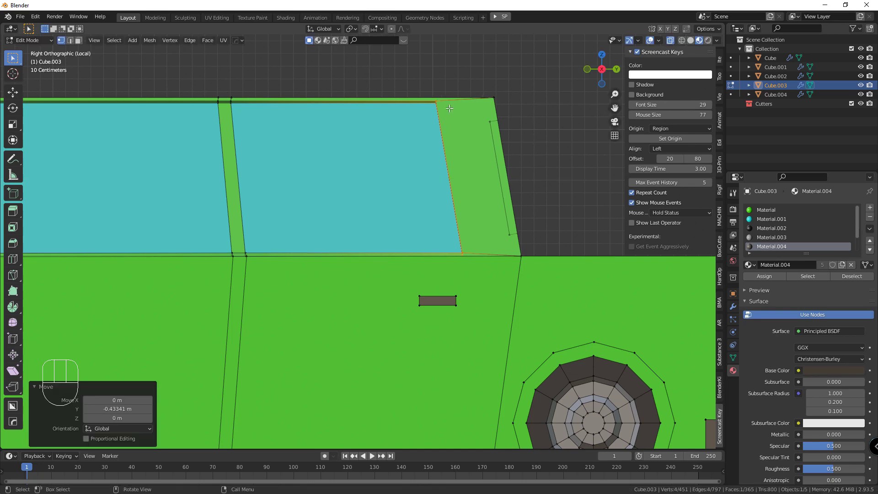
left_click(426, 120)
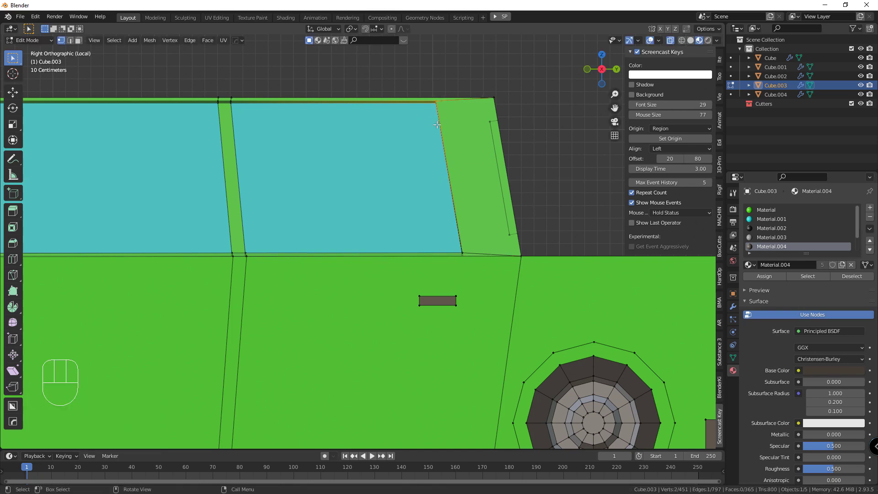
key("g")
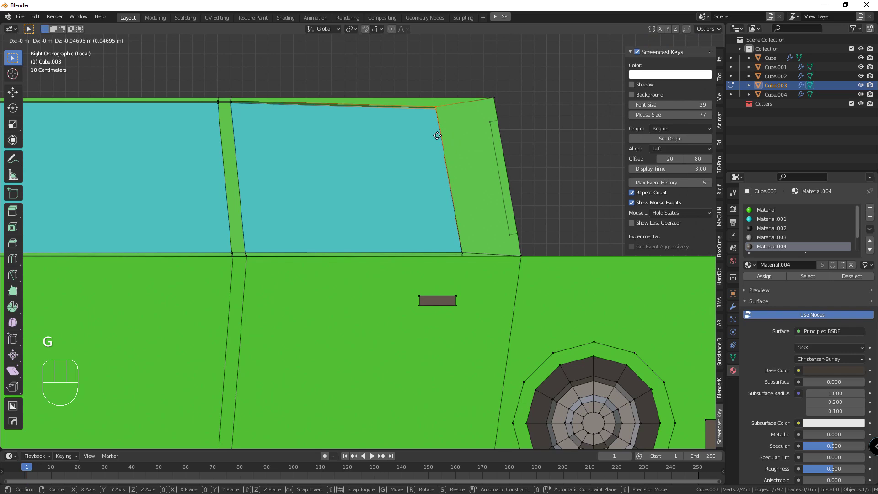
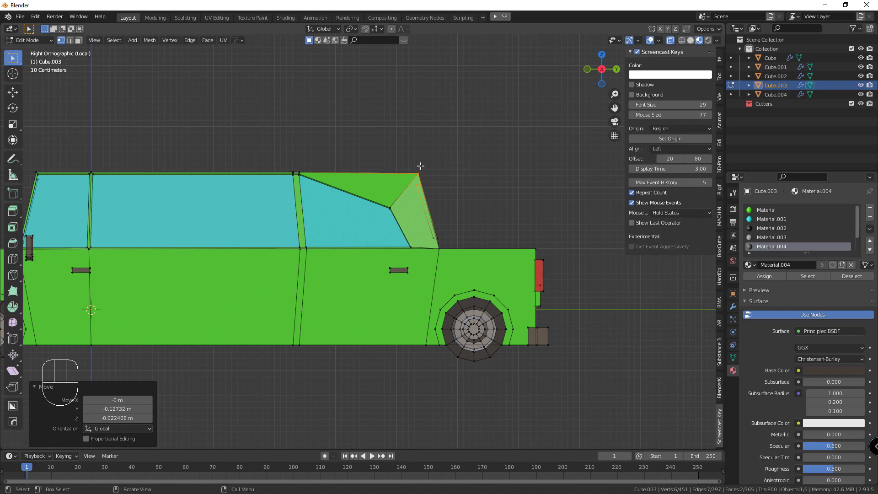
left_click_drag(300, 208, 340, 229)
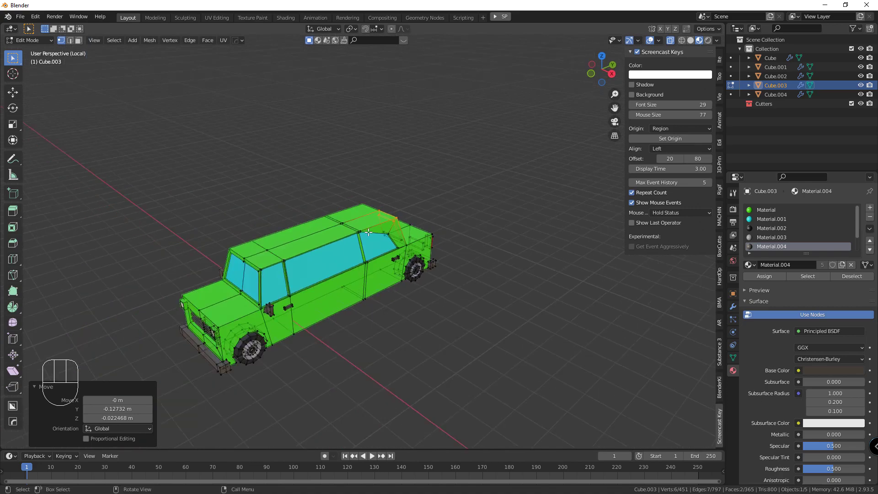
Step: Finish editing the limousine, exit local view and pan over to the last car copy
key("Tab")
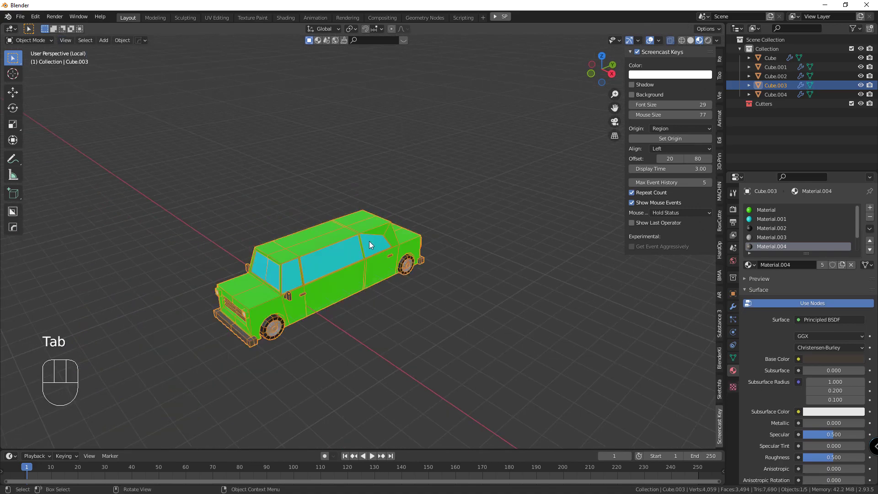
key("/")
left_click_drag(366, 242, 384, 262)
left_click_drag(238, 193, 229, 194)
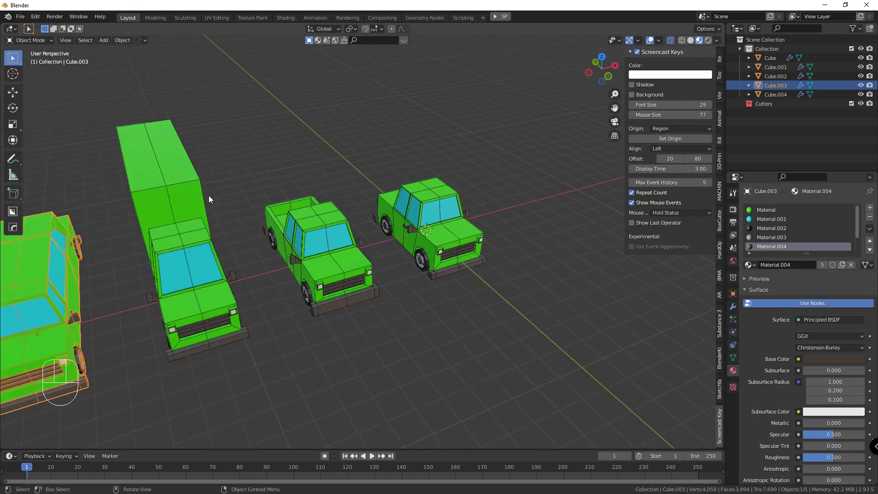
left_click_drag(169, 212, 108, 193)
Step: Select Cube.004, isolate it in local view and look at it from the right side
left_click(135, 145)
key("/")
middle_click(389, 219)
key("KP_1")
key("KP_3")
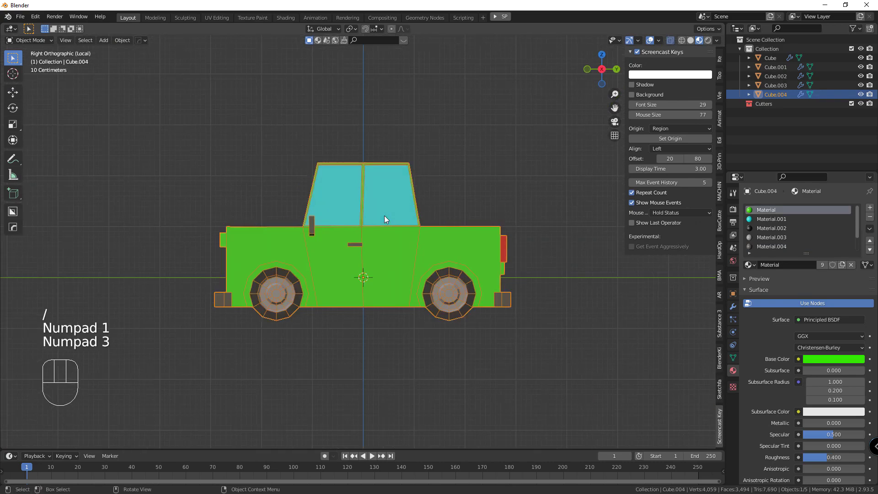
Step: Enter edit mode, shift the front half and roof top edge forward, and add a loop cut along the body
key("Tab")
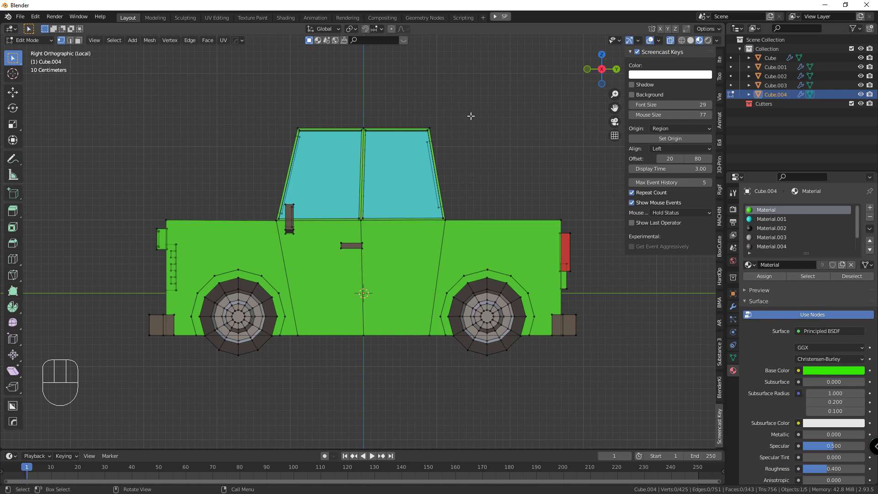
left_click_drag(554, 104, 445, 286)
key("g")
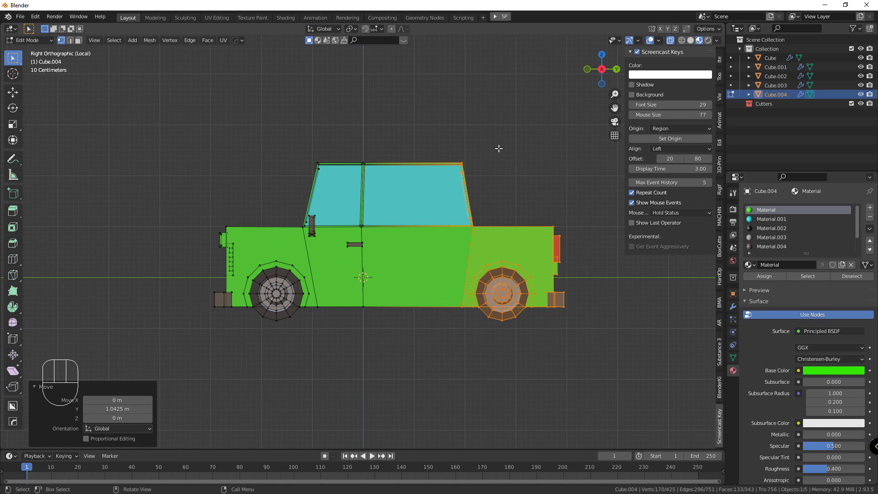
left_click_drag(481, 173, 334, 180)
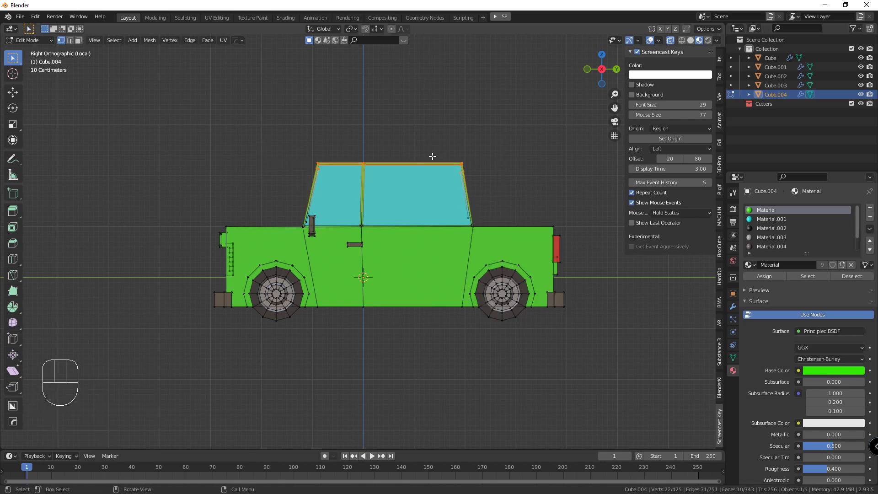
key("g")
left_click_drag(481, 220, 462, 234)
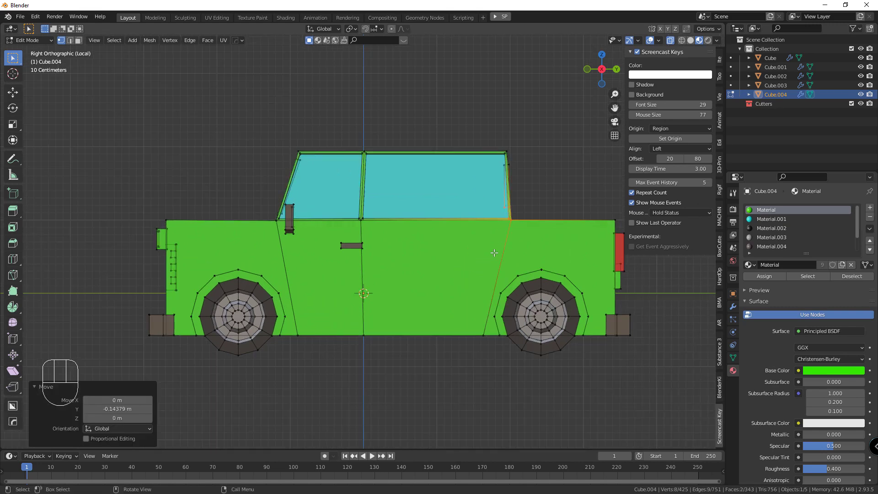
key("ctrl+r")
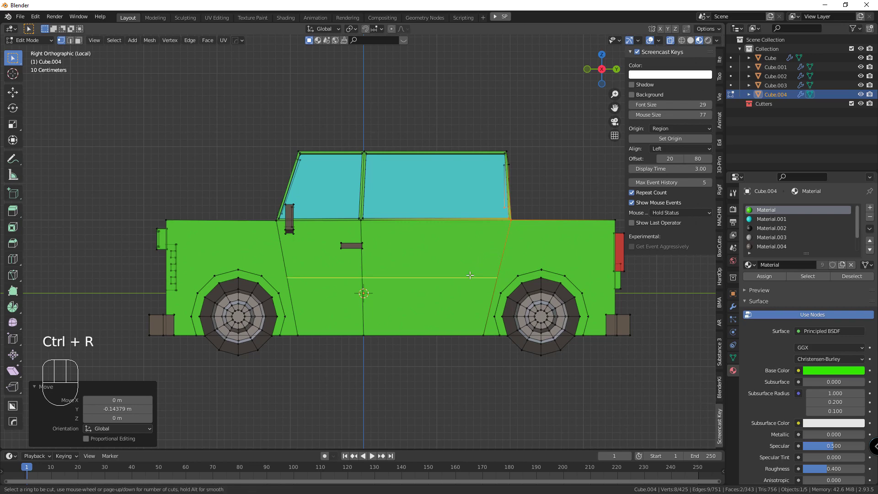
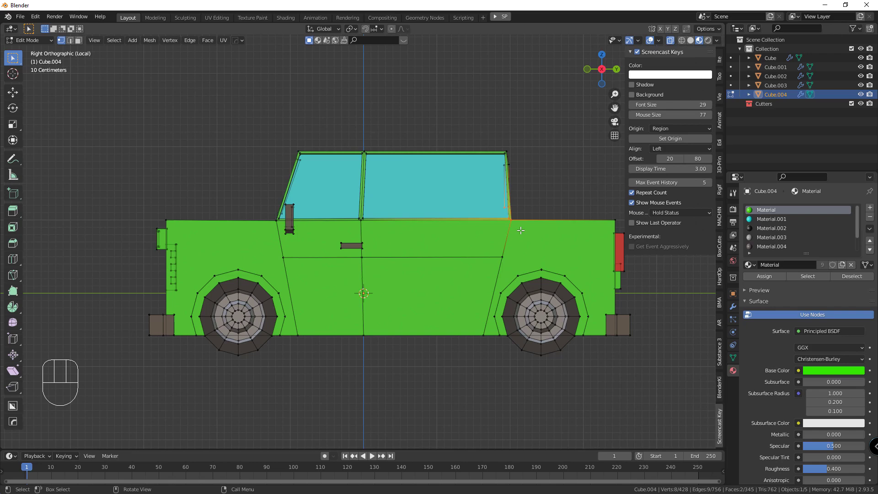
Step: Pull the rear roof corner down toward the trunk and move the roof's rear edge forward for a sloped roof
key("g")
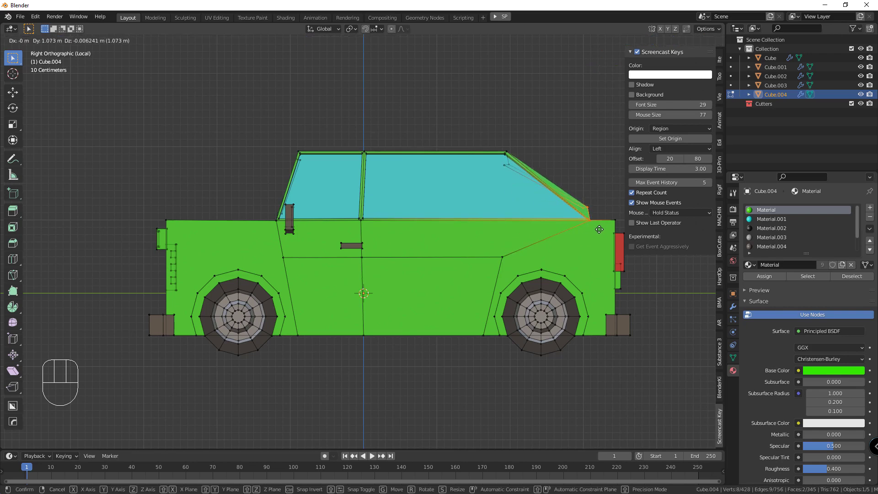
left_click_drag(596, 202, 591, 209)
key("g")
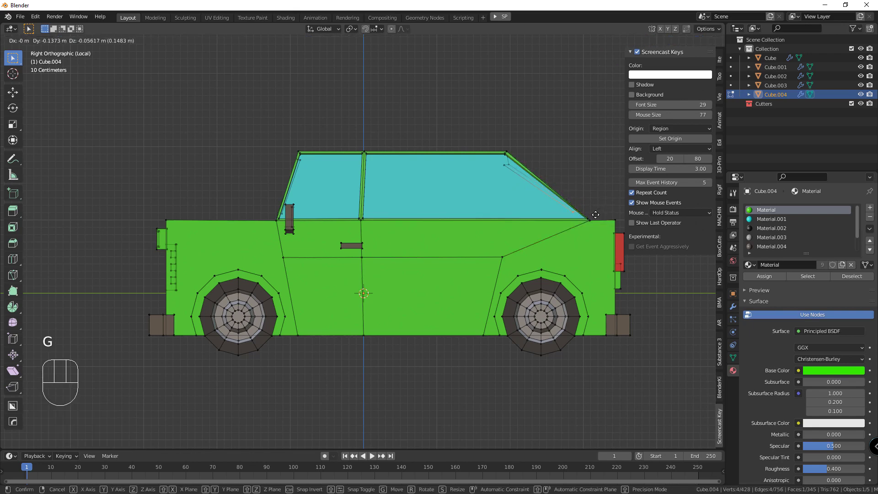
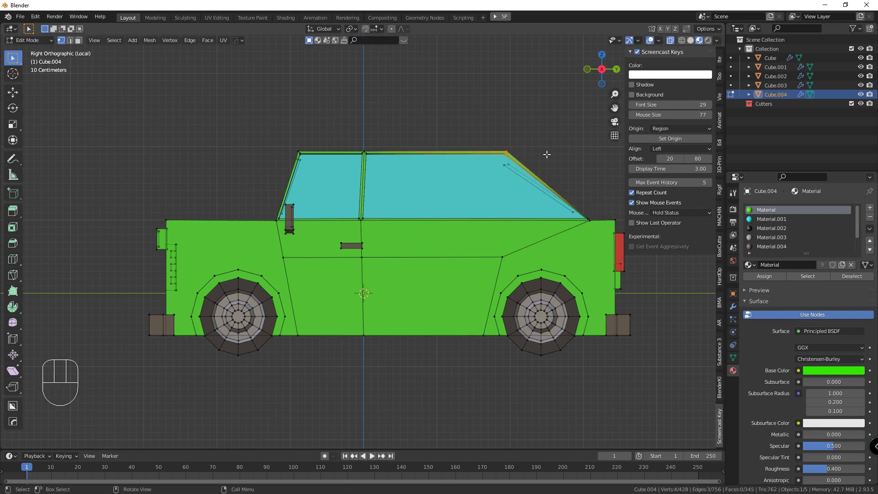
key("g")
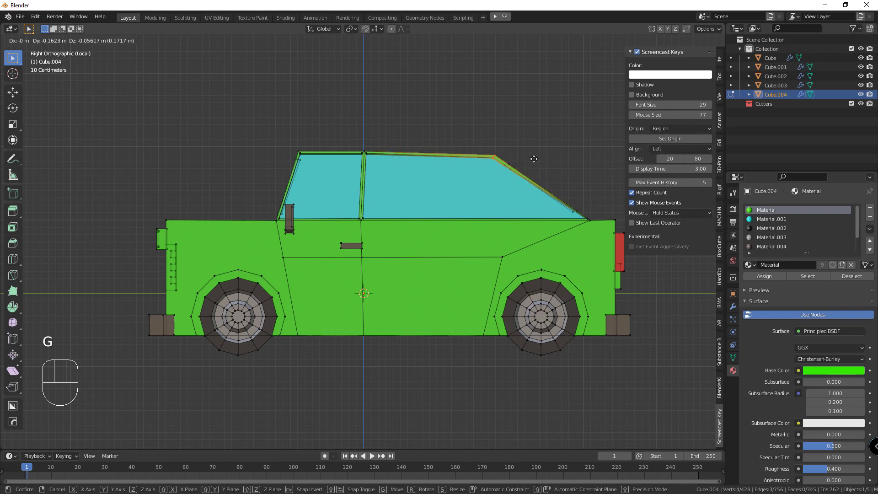
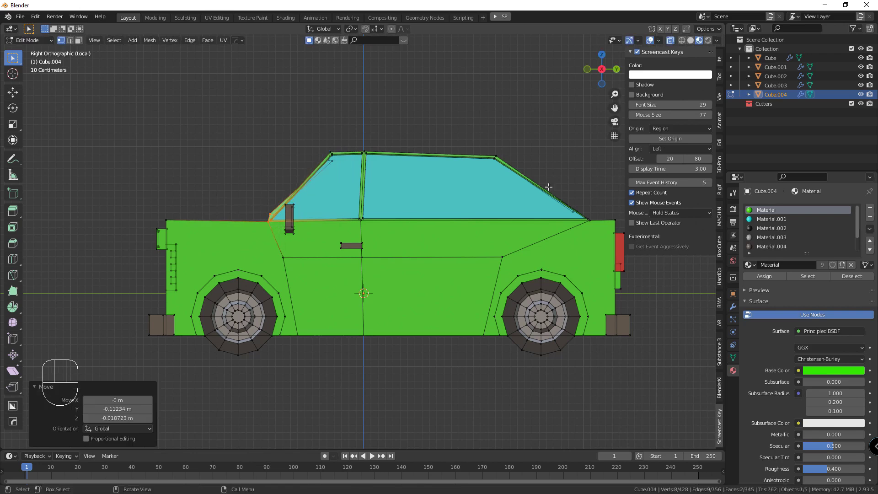
Step: Select the rear body section and move it forward to shorten the back end of the car
left_click_drag(532, 238, 579, 301)
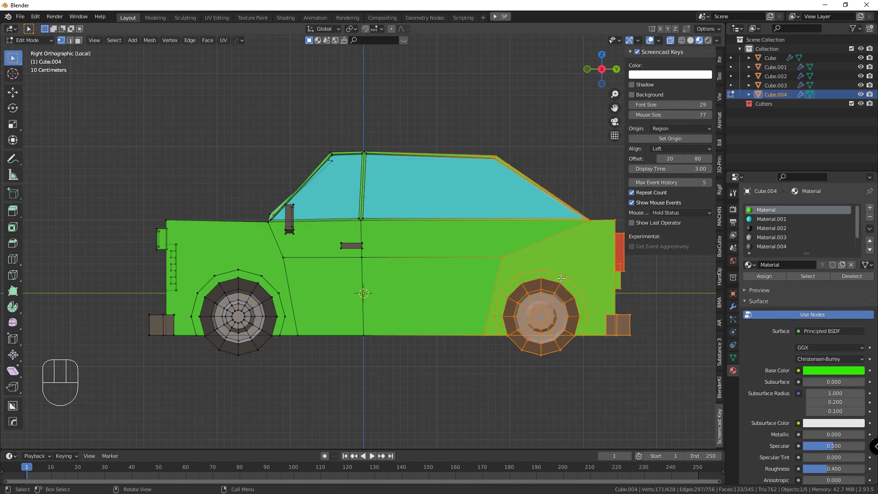
key("g")
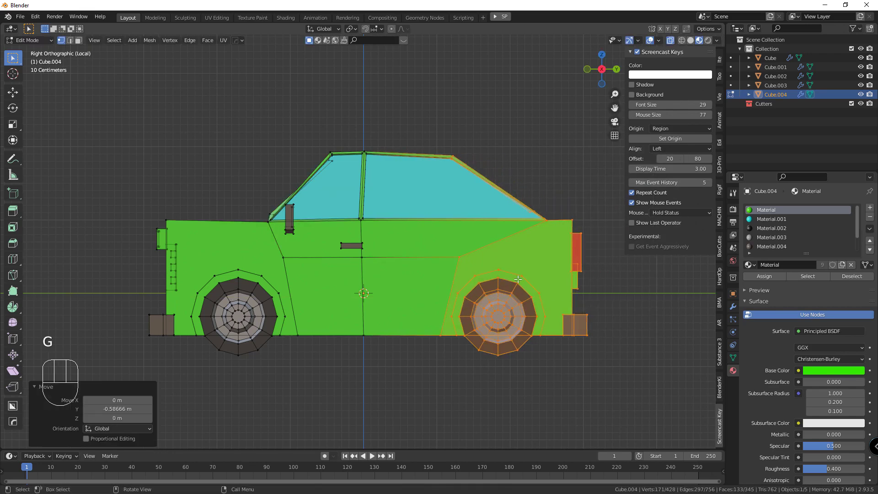
left_click_drag(175, 276, 190, 375)
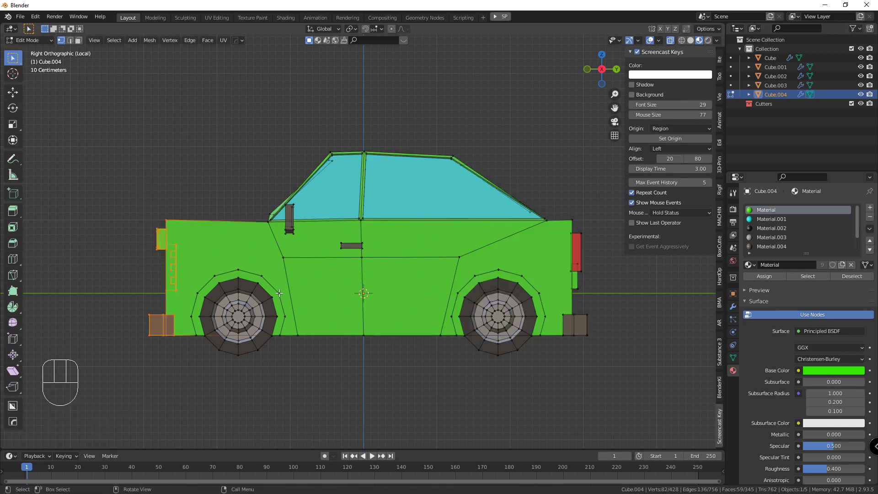
left_click_drag(266, 282, 228, 335)
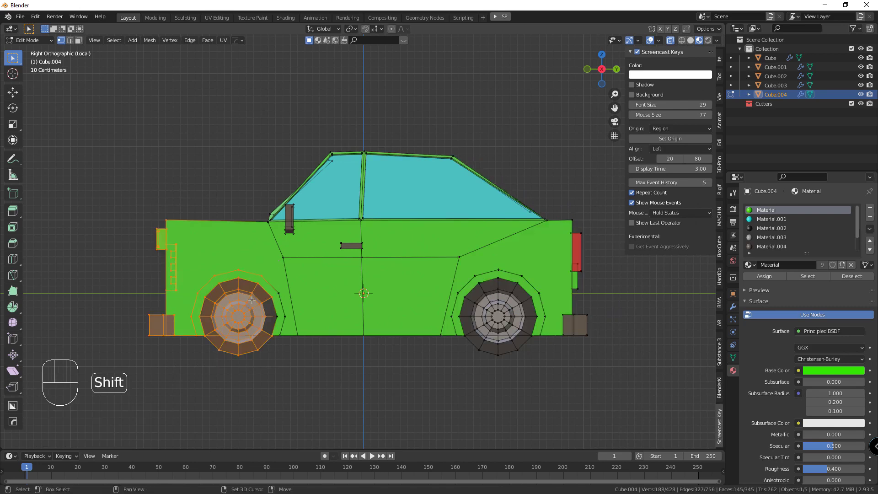
left_click_drag(281, 316, 224, 365)
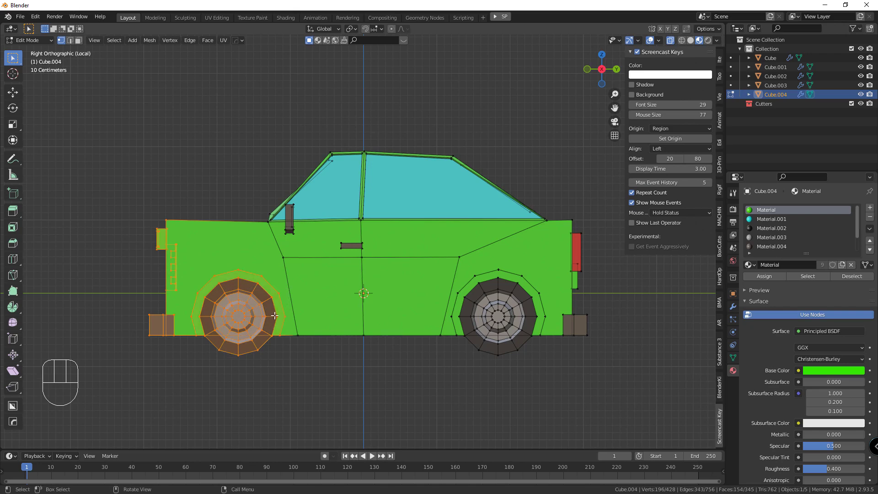
key("g")
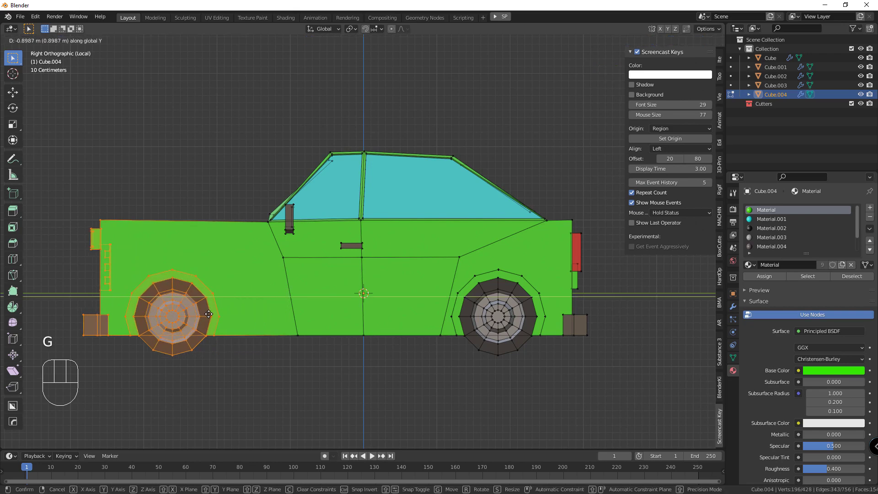
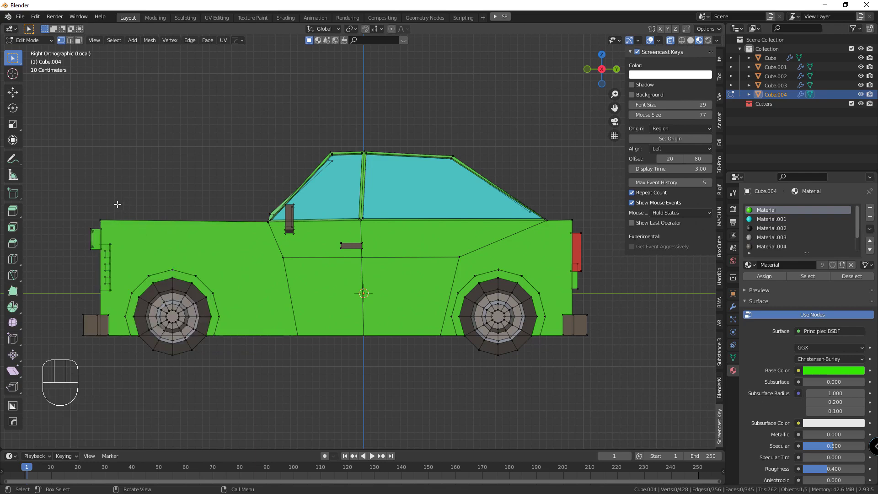
Step: Orbit to a perspective view of the sedan's side, enable X-ray and switch to face select
left_click(118, 201)
left_click_drag(137, 215, 187, 223)
left_click(186, 223)
left_click(260, 305)
left_click_drag(279, 309, 256, 291)
left_click(263, 278)
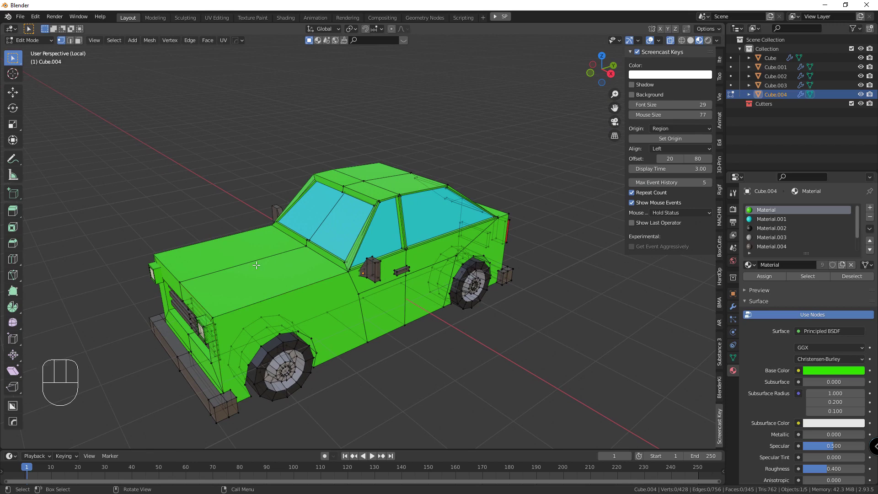
key("3")
Step: Inset and extrude two small faces on the sedan's side, then grow the selection to connected faces
left_click(267, 266)
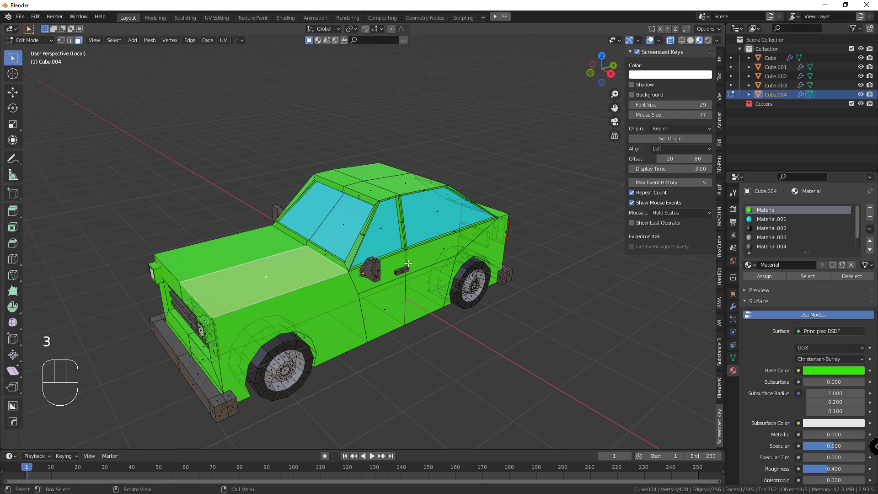
key("i")
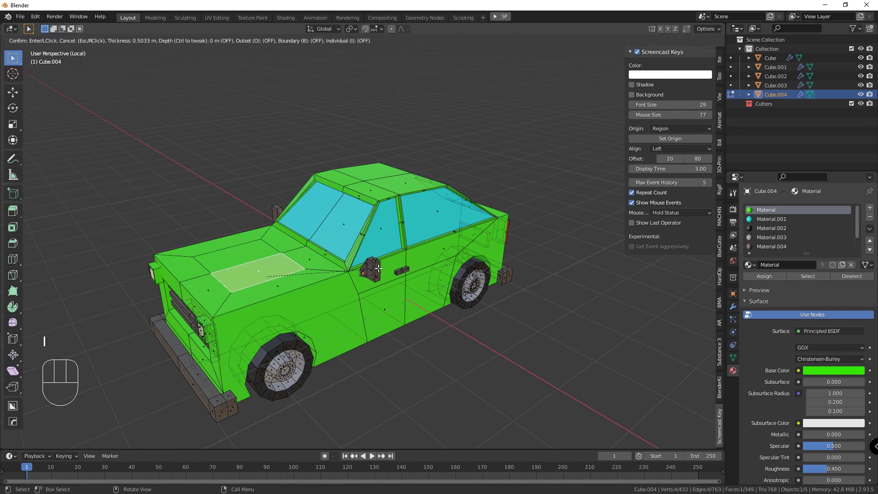
key("e")
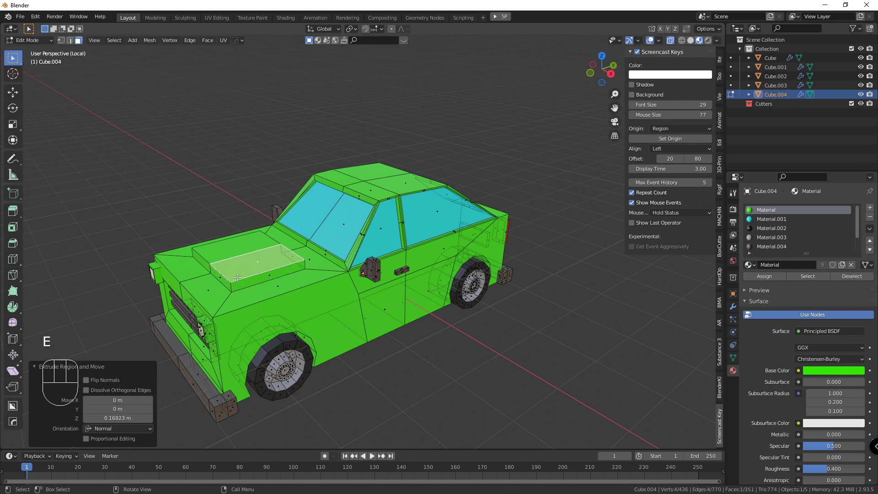
left_click(226, 278)
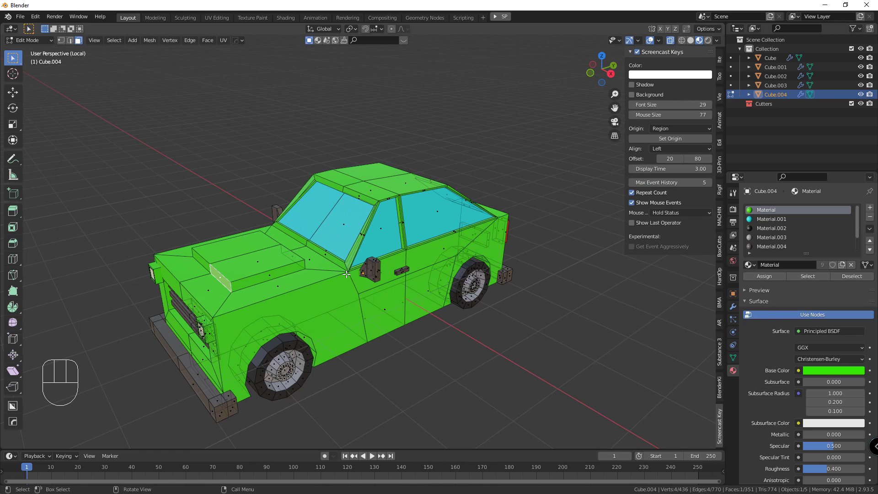
key("i")
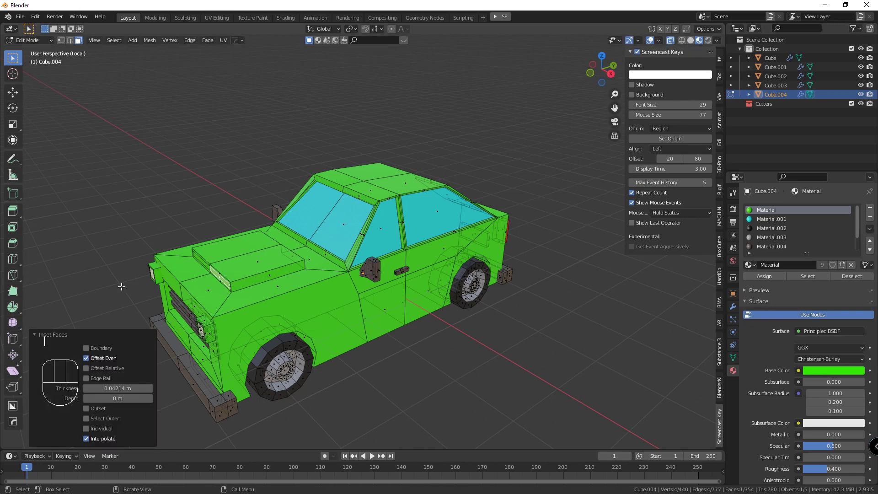
key("e")
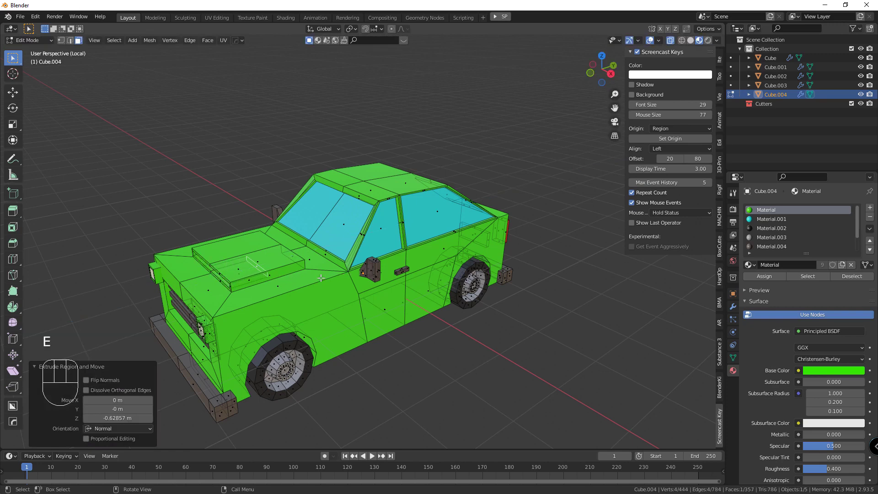
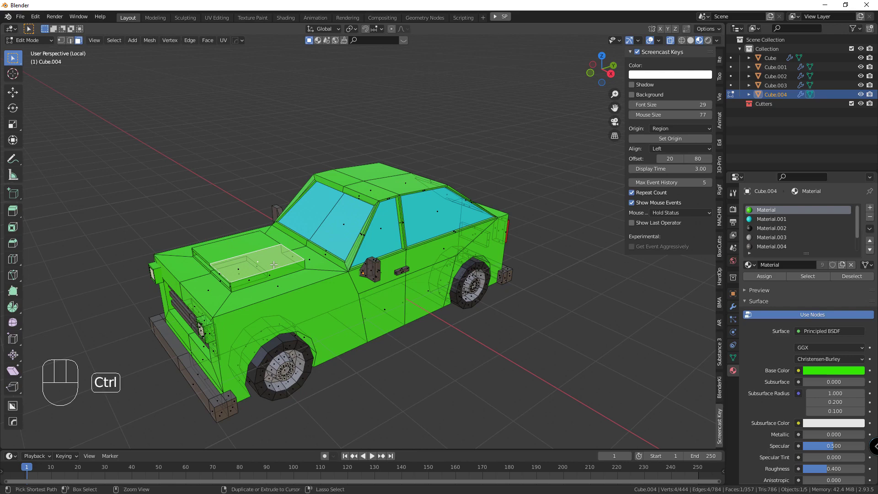
key("ctrl+KP_Add")
key("ctrl+KP_Add")
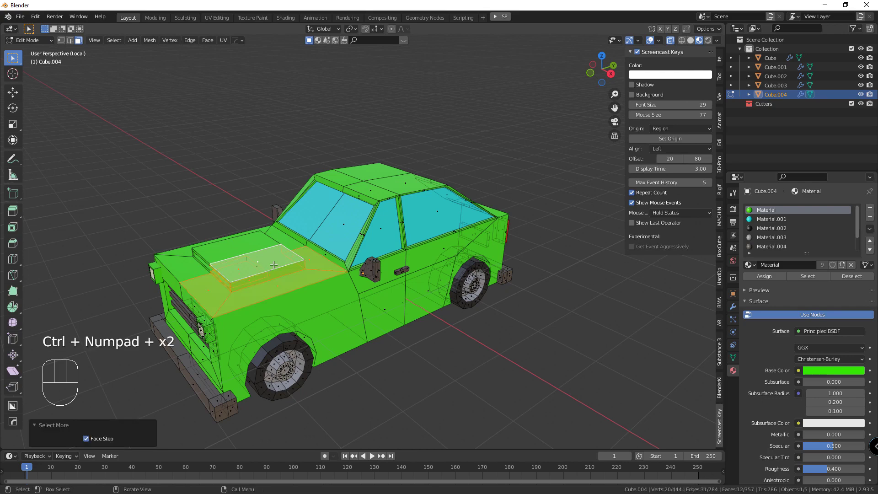
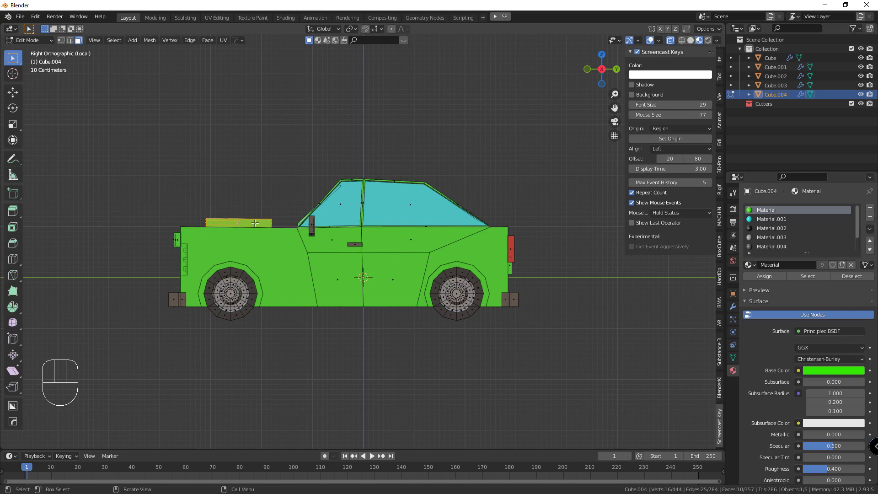
Step: Add a new material slot with a dark base colour for the sedan's side handle and return to object mode
left_click_drag(256, 219, 292, 230)
left_click_drag(873, 210, 818, 248)
left_click_drag(772, 277, 789, 276)
left_click(805, 269)
left_click(818, 375)
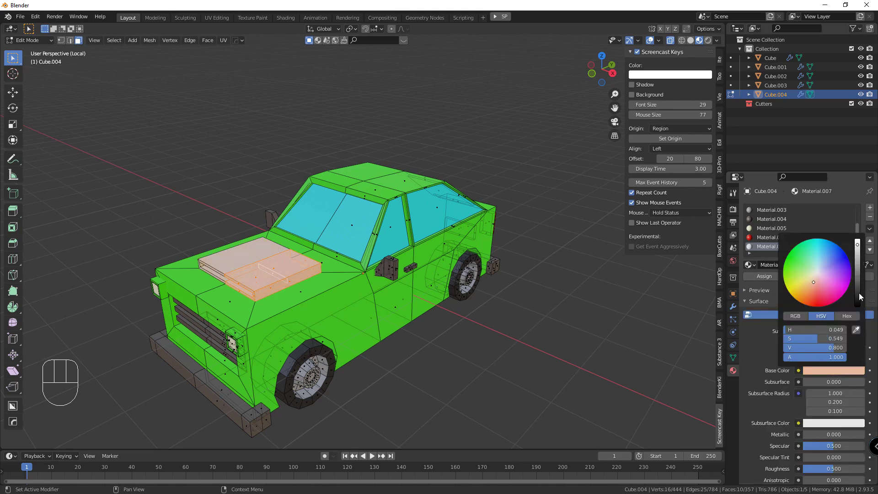
left_click(564, 320)
left_click_drag(464, 337, 447, 348)
key("Tab")
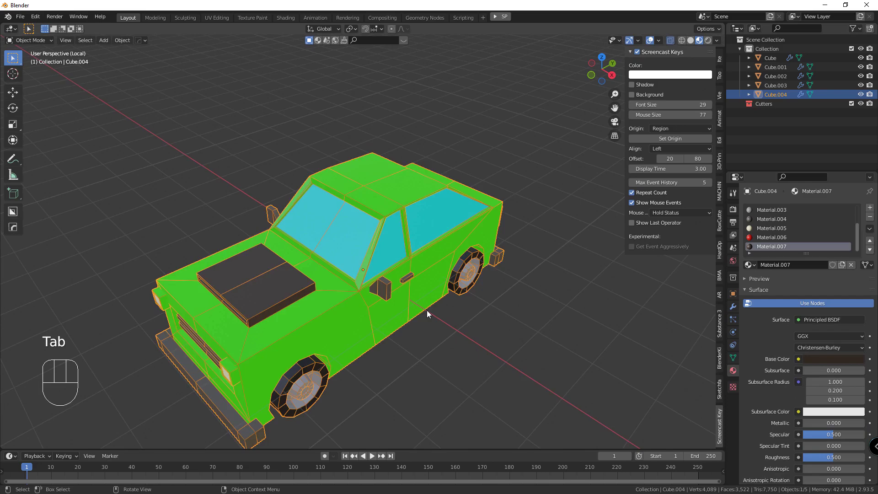
Step: Exit local view and orbit to frame all five car variants together
left_click_drag(426, 304, 421, 274)
key("/")
left_click_drag(309, 254, 300, 236)
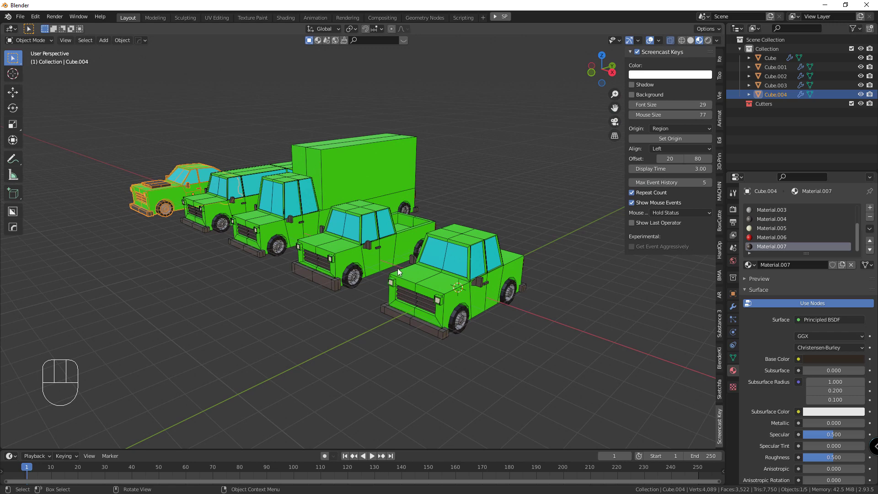
left_click_drag(350, 242, 405, 242)
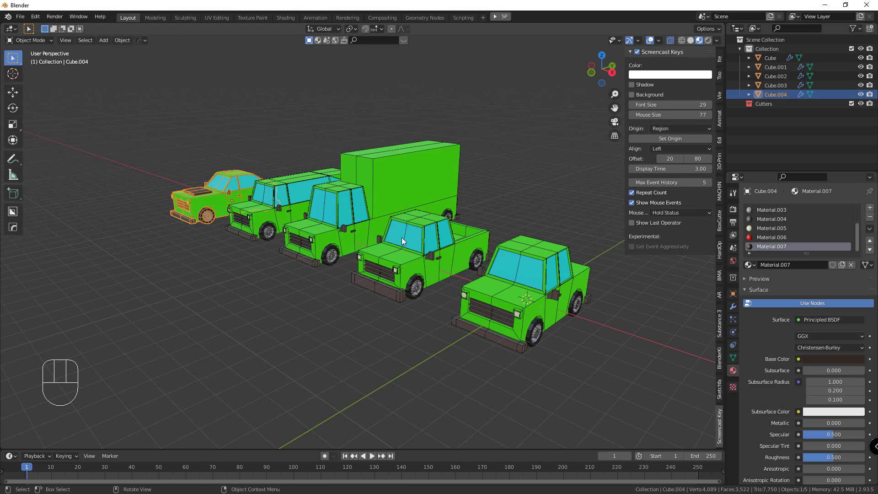